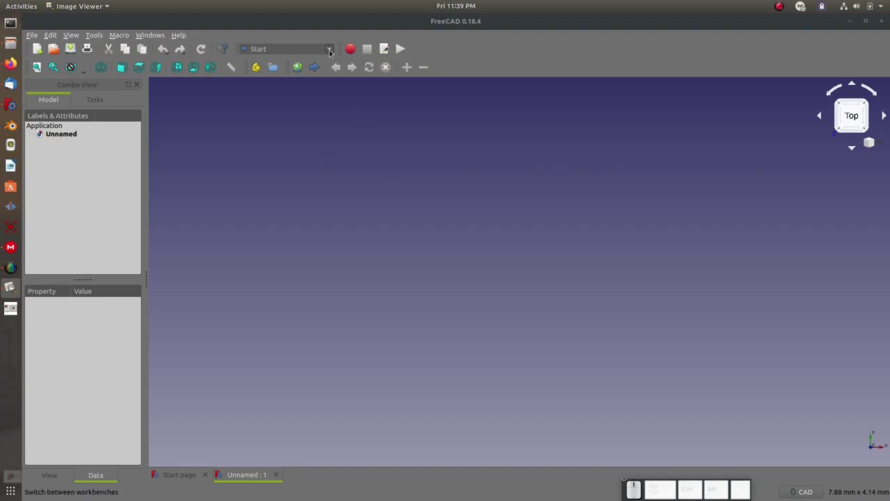
# Switch to the Image workbench and create a planar image on the XY plane
pyautogui.click(328, 54)
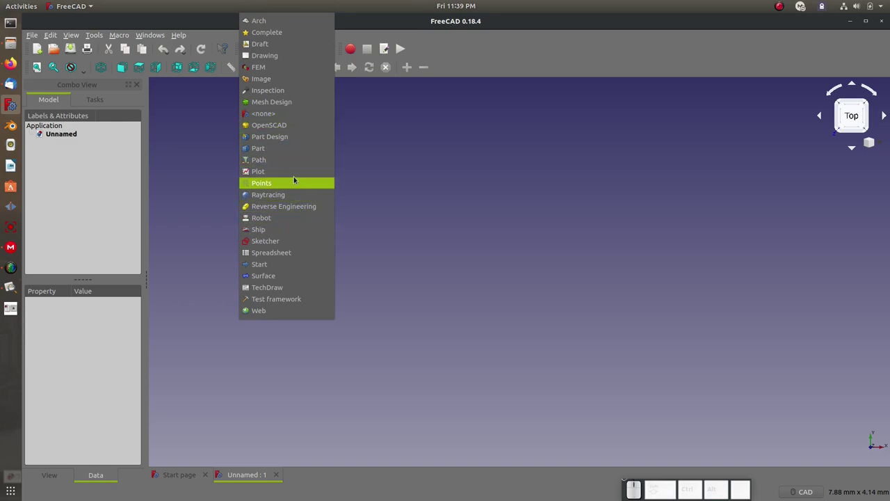
pyautogui.click(280, 81)
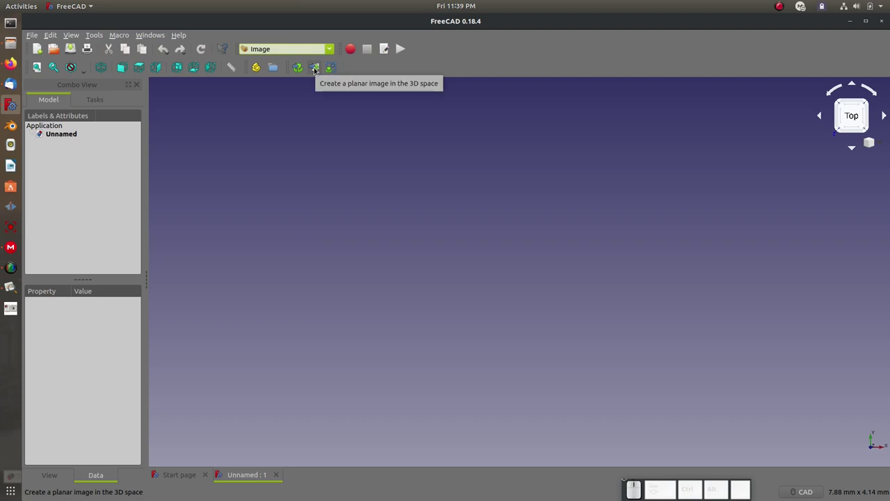
pyautogui.moveTo(313, 72); pyautogui.dragTo(332, 96)
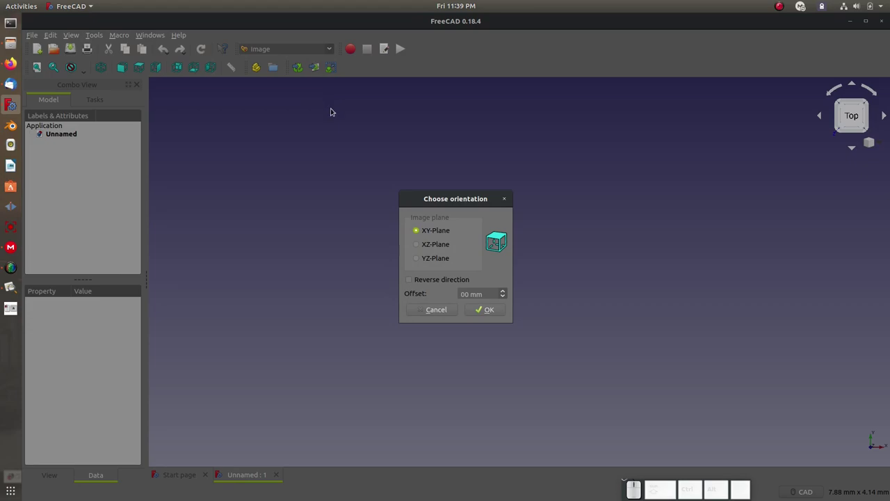
pyautogui.click(414, 250)
pyautogui.click(476, 308)
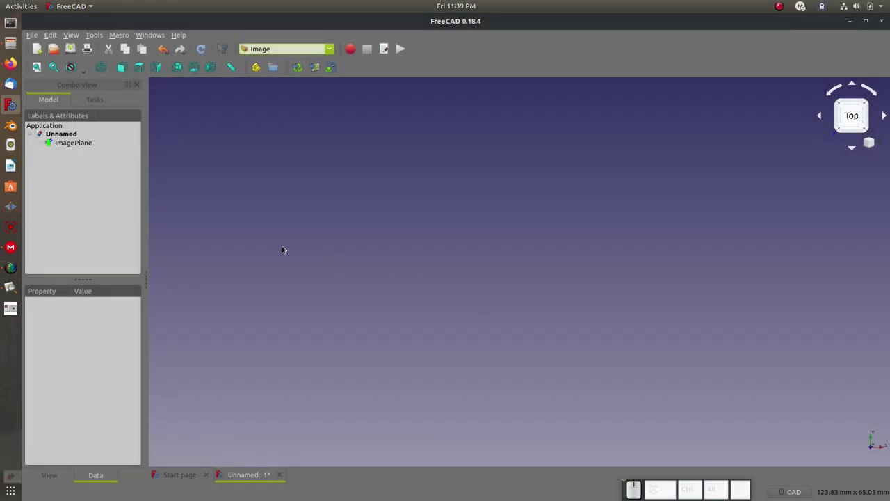
pyautogui.click(63, 142)
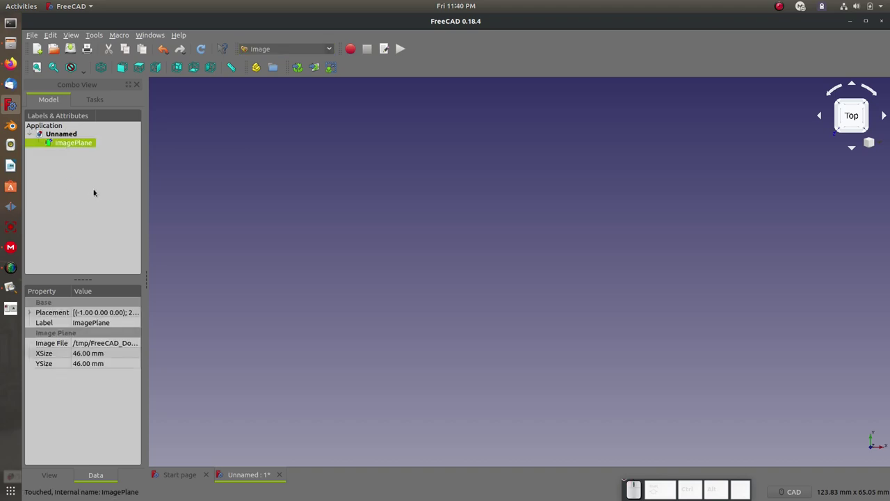
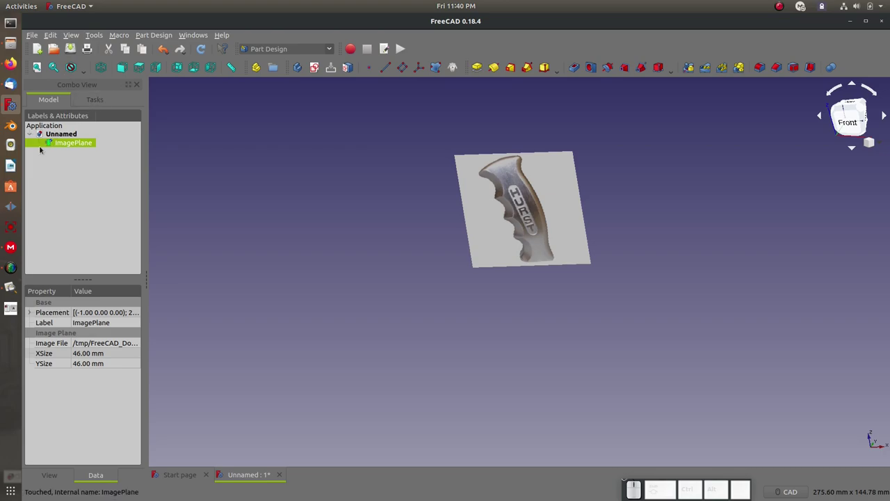
# In Part Design, create a Body and open a new sketch on the XZ plane over the handle photo
pyautogui.click(30, 138)
pyautogui.click(30, 138)
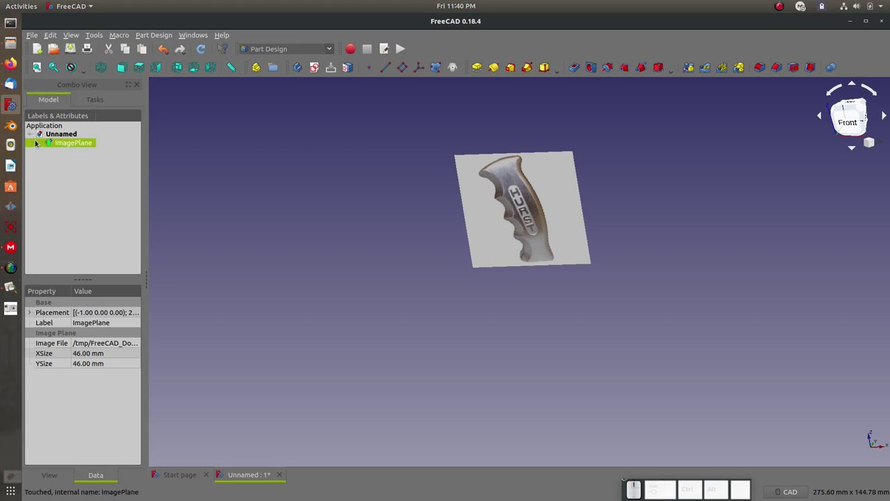
pyautogui.click(41, 178)
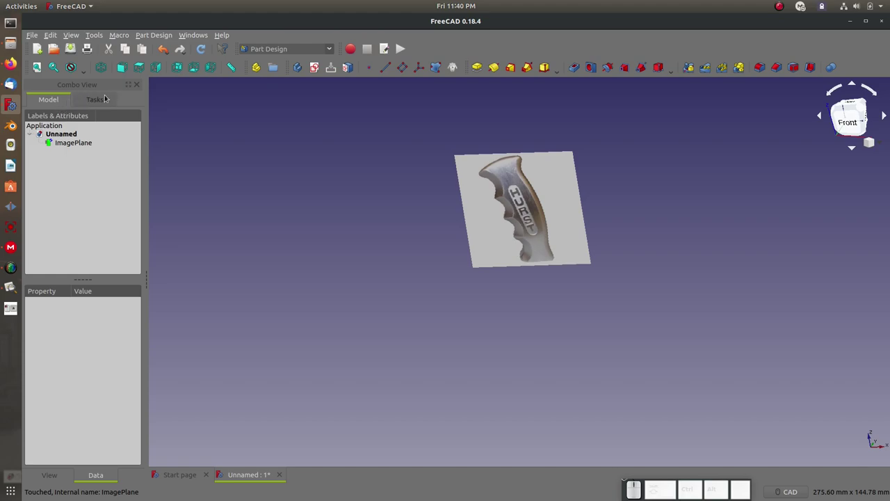
pyautogui.click(312, 72)
pyautogui.click(55, 173)
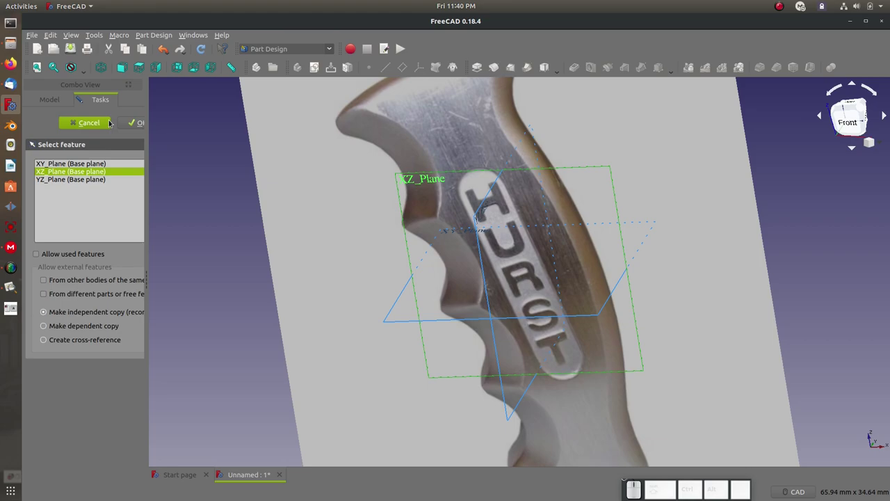
pyautogui.click(124, 125)
pyautogui.scroll(3)
pyautogui.scroll(-3)
pyautogui.click(37, 100)
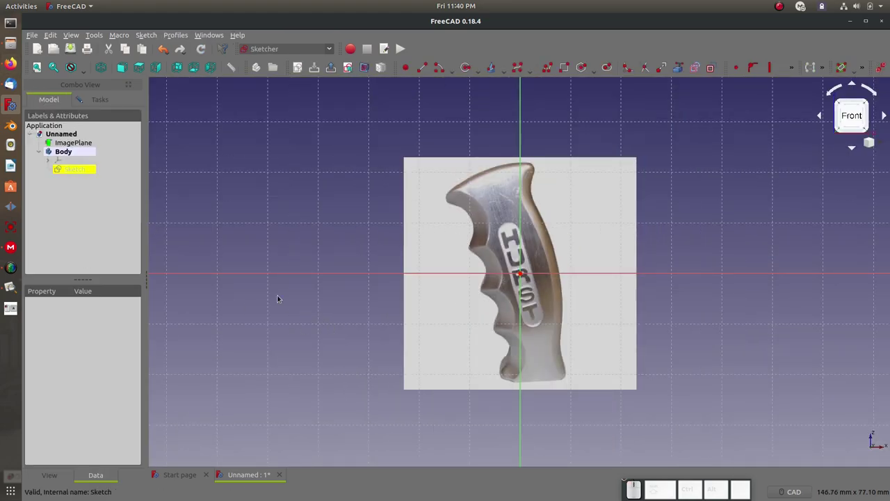
# Set the ImagePlane's placement z position to 21.5 mm so the handle base sits on the axis
pyautogui.scroll(3)
pyautogui.scroll(-3)
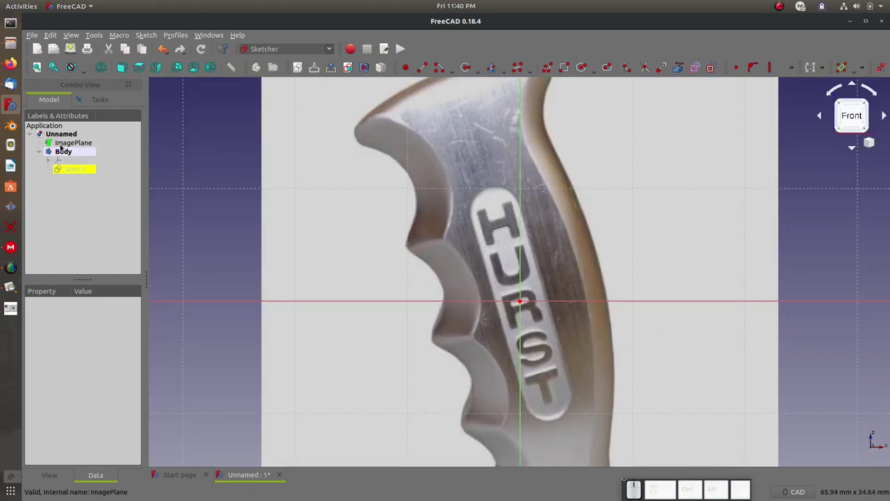
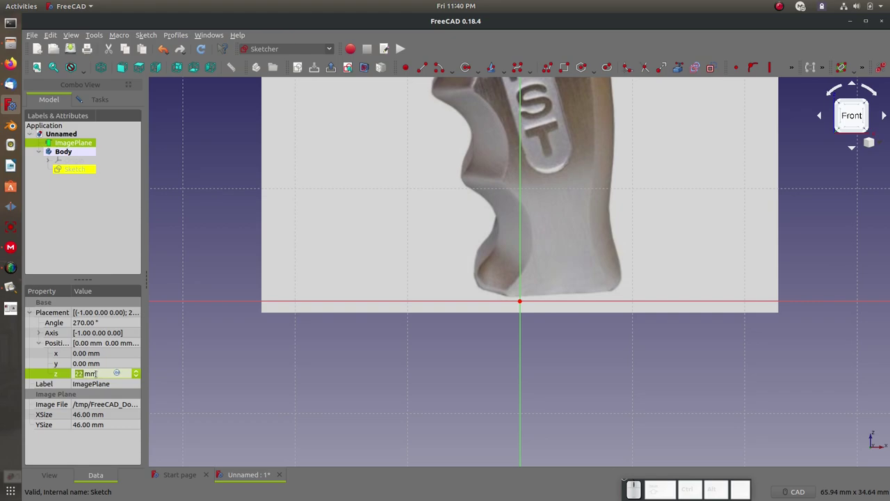
pyautogui.press('KP_2')
pyautogui.press('KP_1')
pyautogui.press('KP_Decimal')
pyautogui.press('KP_5')
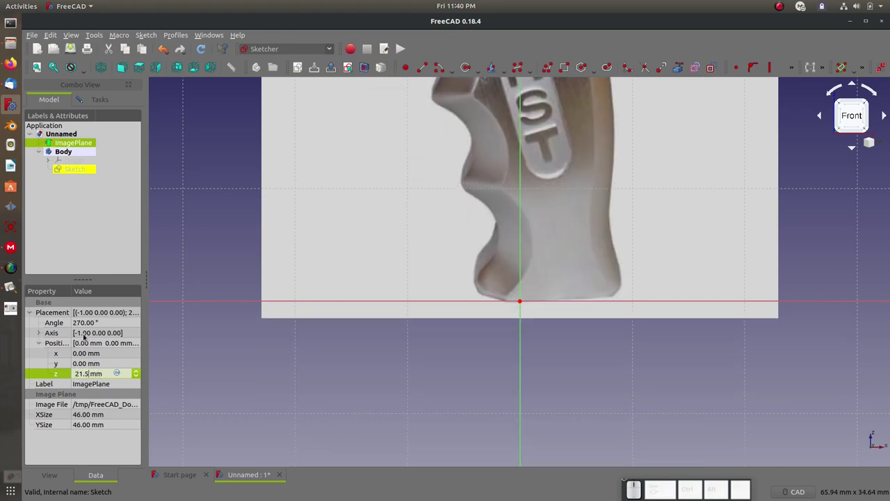
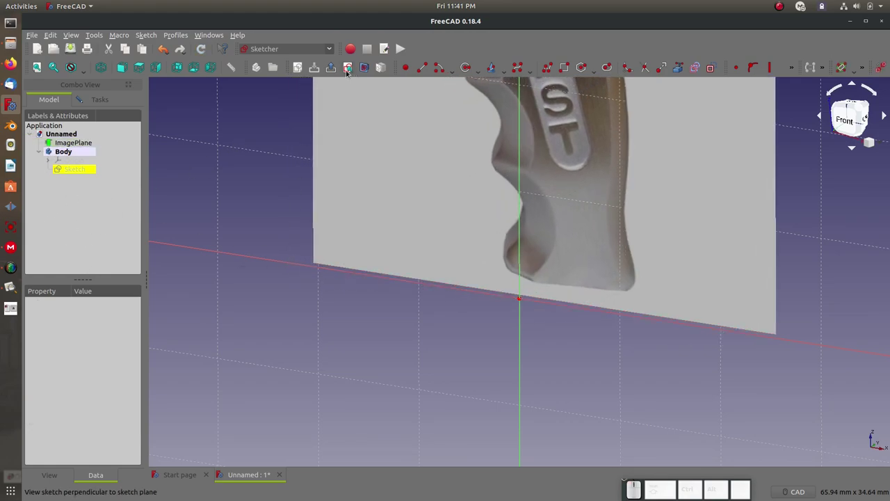
# Draw a B-spline from the sketch origin up along the wavy grip edge of the handle photo
pyautogui.click(345, 75)
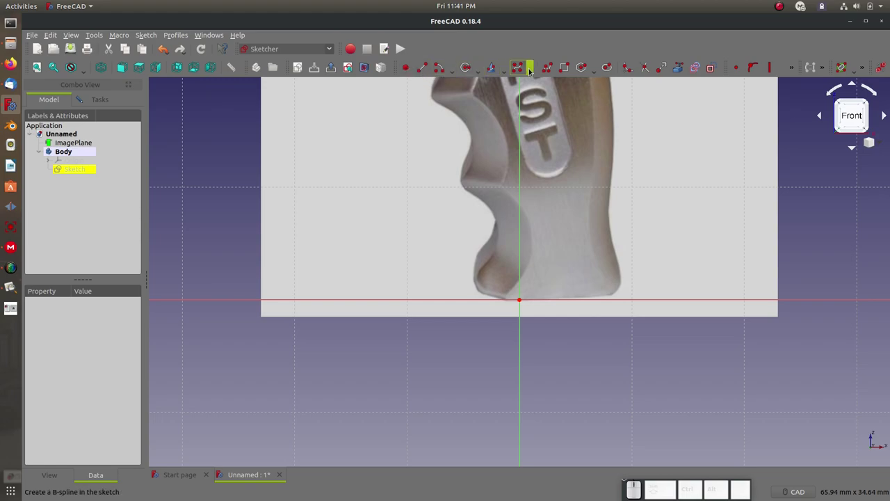
pyautogui.click(543, 72)
pyautogui.click(511, 68)
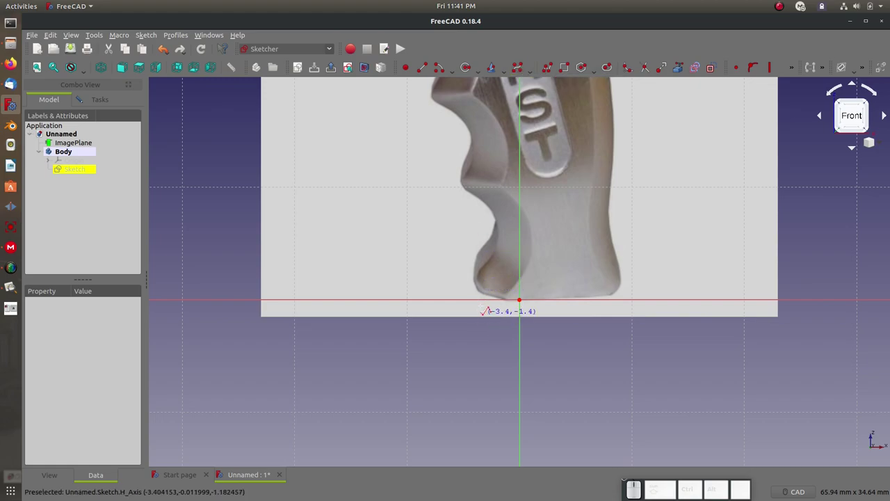
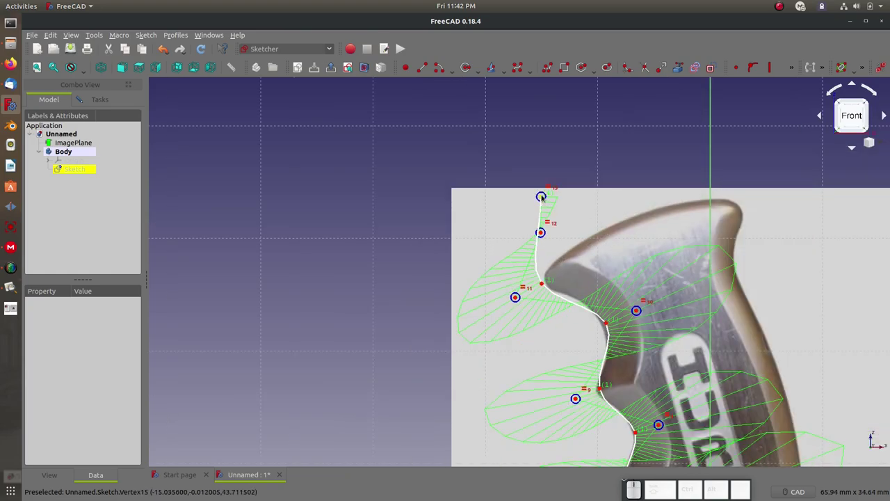
pyautogui.click(545, 194)
pyautogui.scroll(-3)
pyautogui.scroll(3)
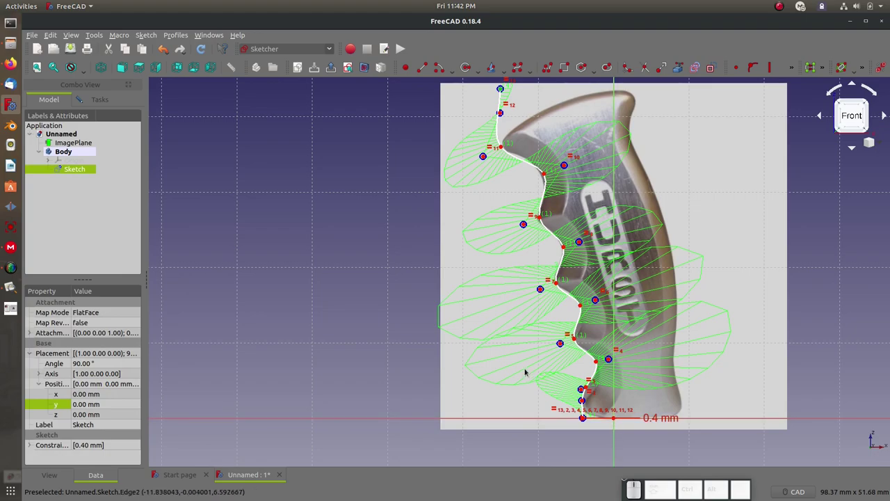
pyautogui.moveTo(627, 495); pyautogui.dragTo(574, 394)
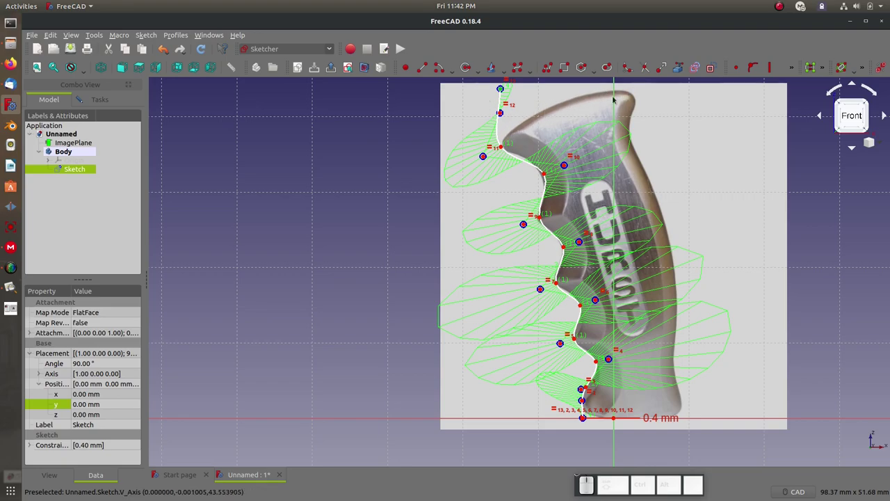
# Add a vertical distance constraint between the spline's ends, discarding a first mistyped value
pyautogui.press('shift+v')
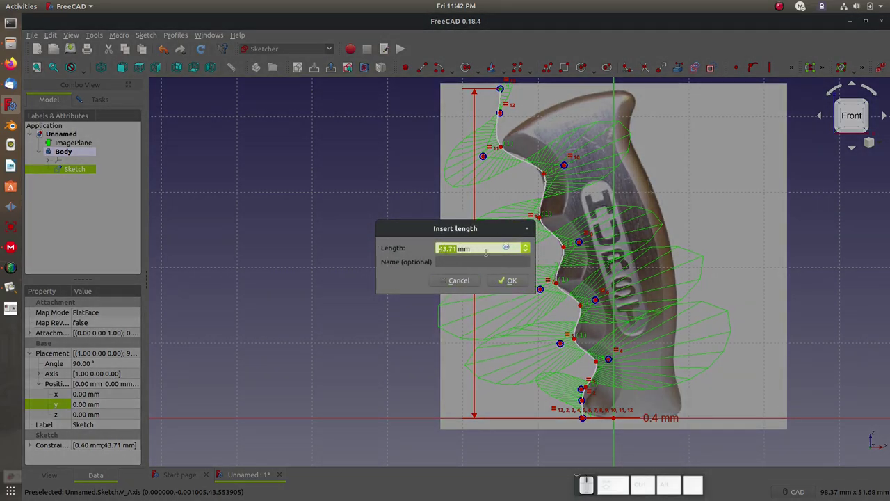
pyautogui.click(501, 287)
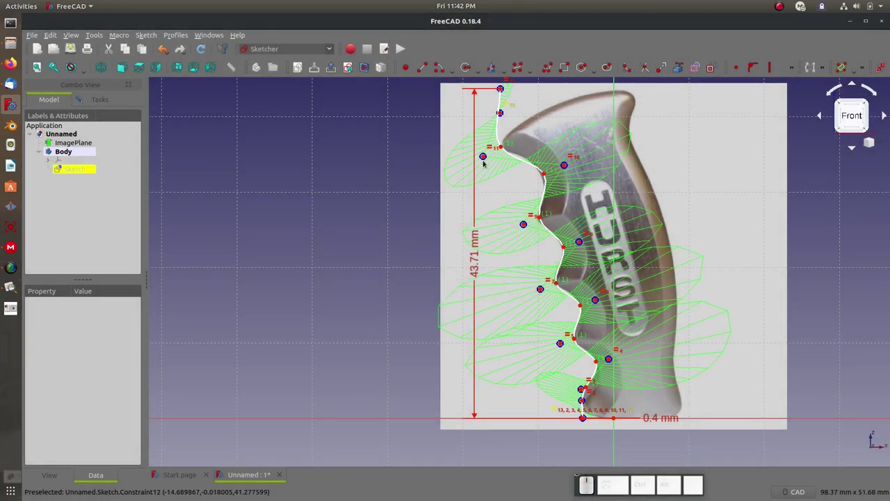
pyautogui.click(473, 277)
pyautogui.press('KP_4')
pyautogui.press('KP_2')
pyautogui.press('KP_Enter')
pyautogui.click(473, 278)
# Set the spline's vertical height constraint to 42.5 mm and confirm it
pyautogui.press('KP_4')
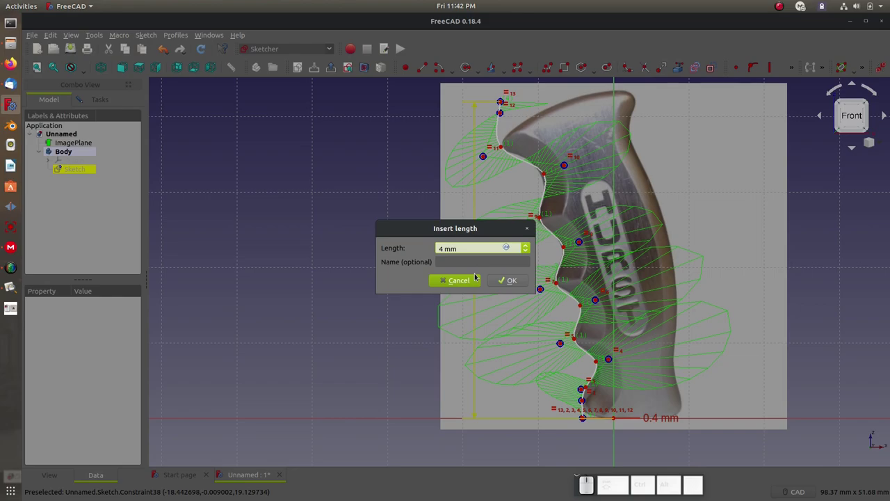
pyautogui.press('KP_2')
pyautogui.press('KP_Decimal')
pyautogui.press('KP_5')
pyautogui.press('KP_Enter')
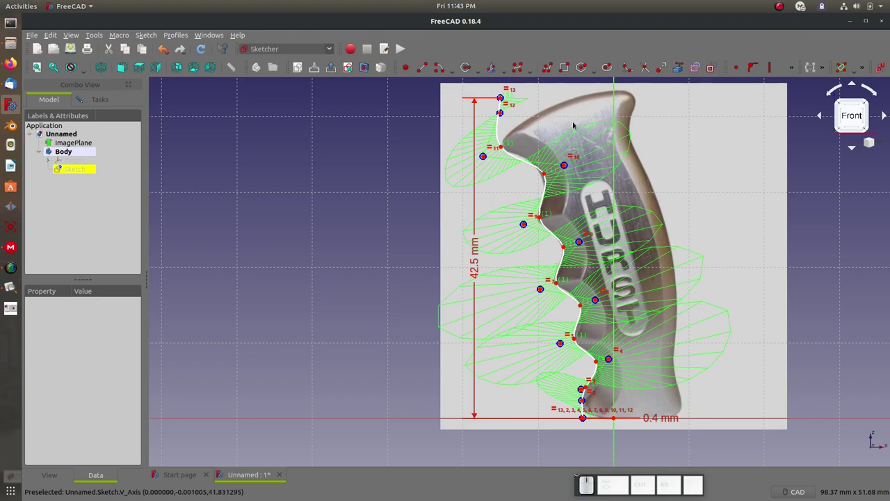
pyautogui.click(407, 164)
pyautogui.scroll(-3)
pyautogui.scroll(3)
pyautogui.scroll(-3)
pyautogui.middleClick(562, 151)
pyautogui.scroll(3)
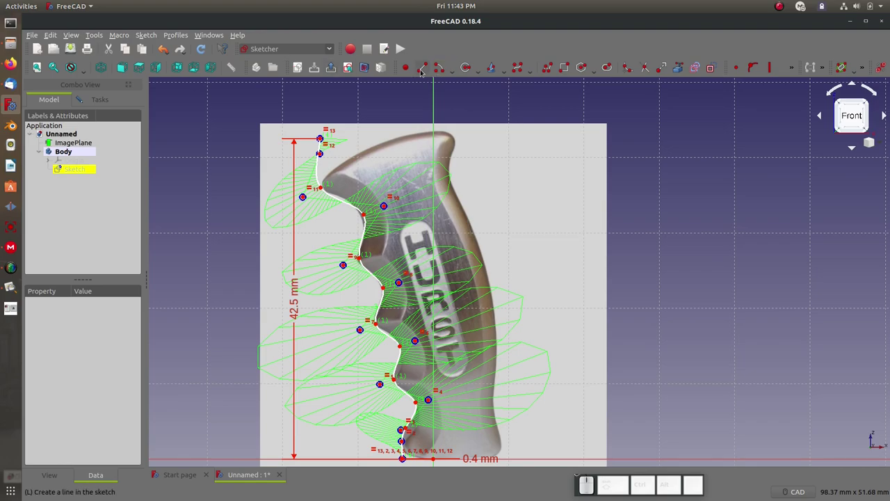
# Draw a straight line from the handle base to the grip top with a horizontal constraint applied
pyautogui.click(419, 73)
pyautogui.scroll(-3)
pyautogui.scroll(3)
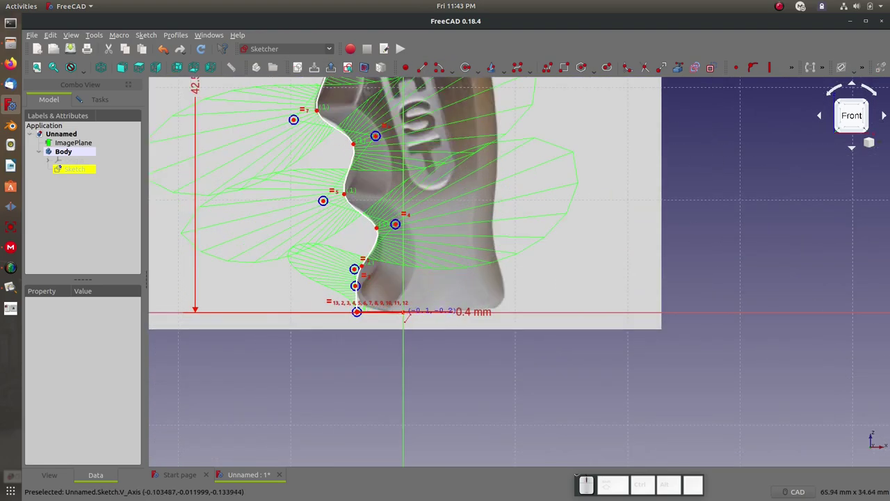
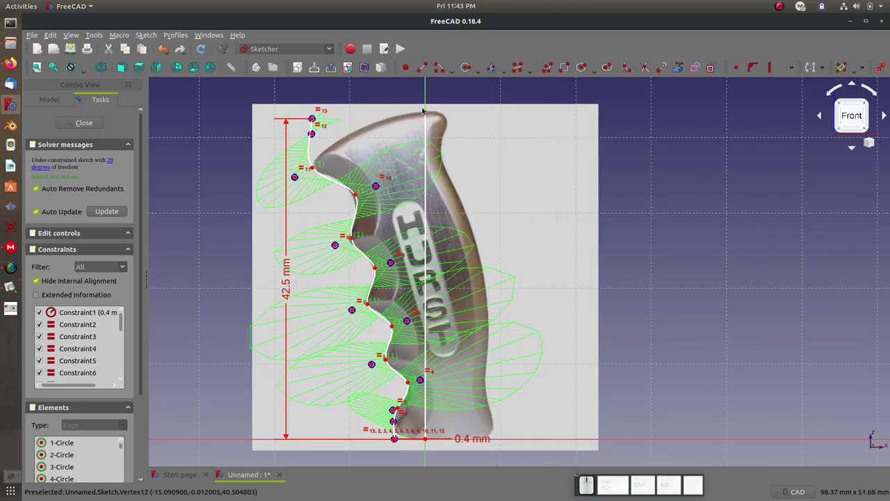
pyautogui.click(426, 115)
pyautogui.click(310, 125)
pyautogui.press('h')
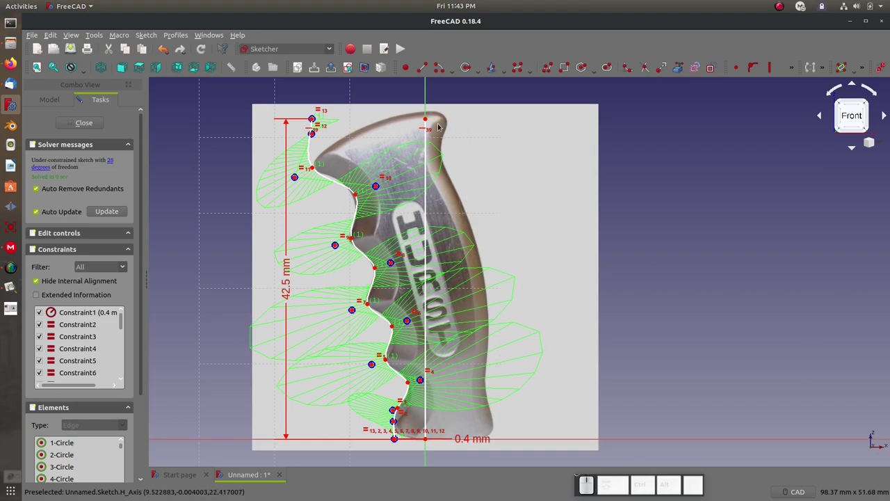
pyautogui.click(424, 123)
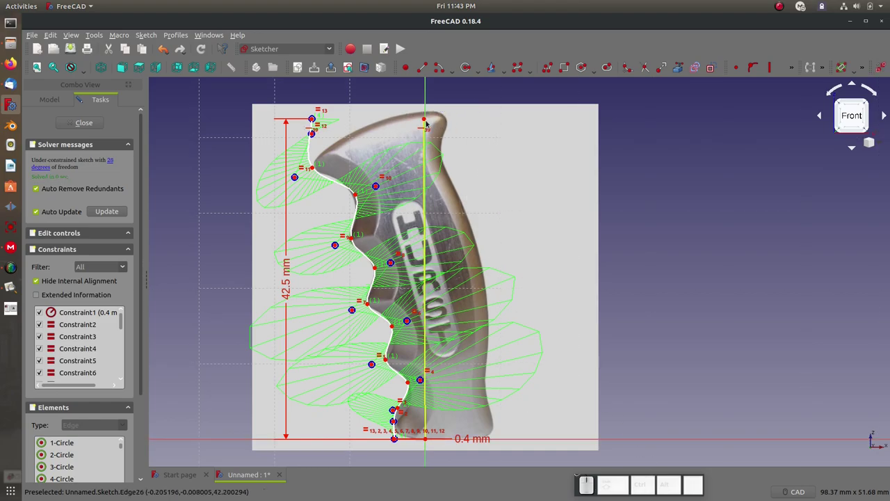
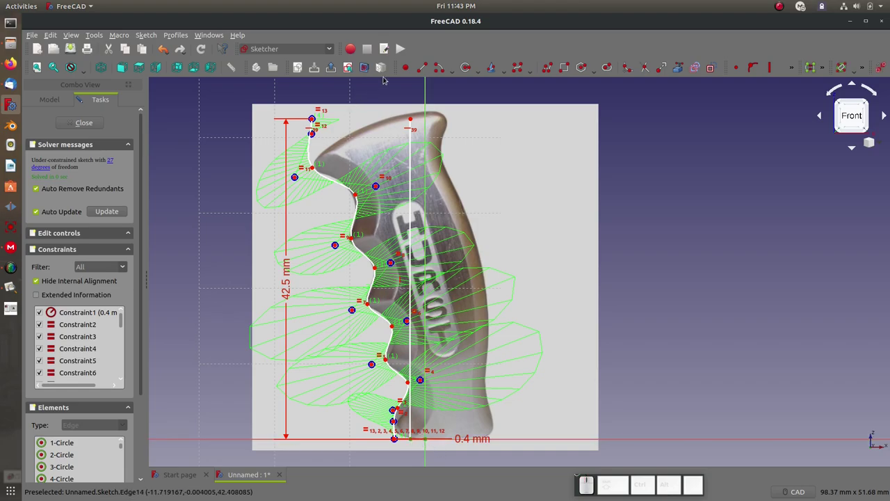
pyautogui.click(405, 68)
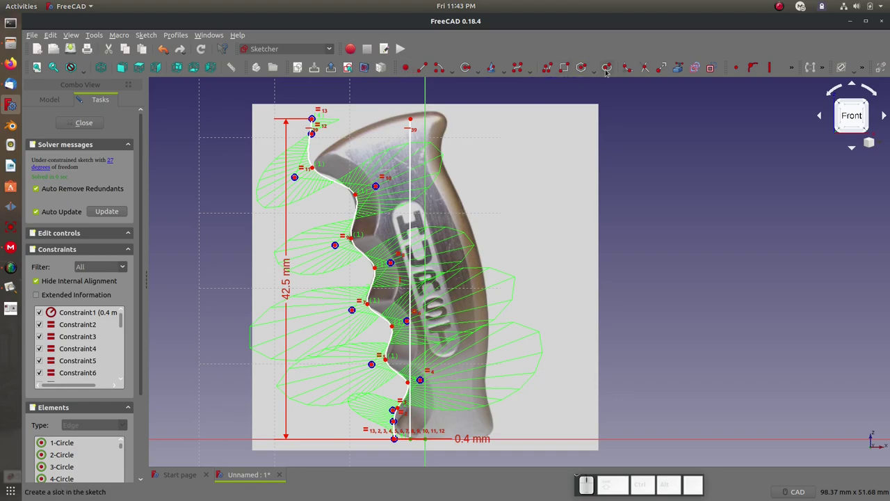
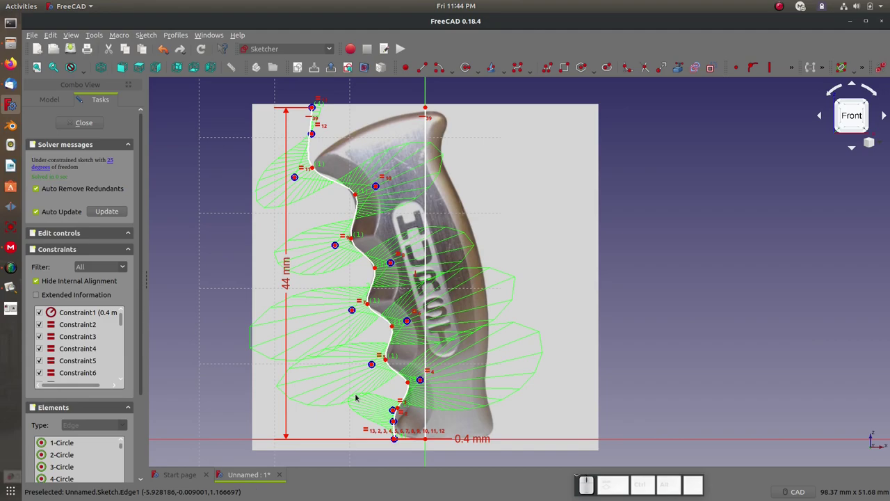
# Close the wavy-curve sketch and clear the selection
pyautogui.click(83, 127)
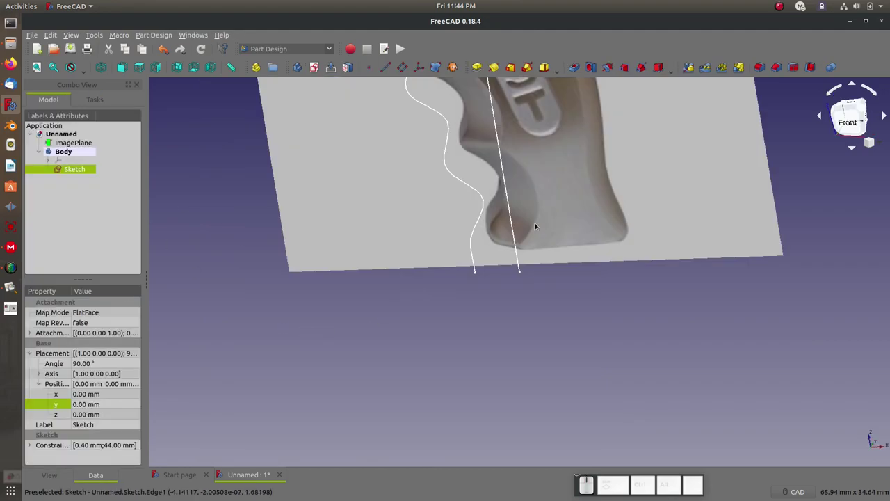
pyautogui.scroll(-3)
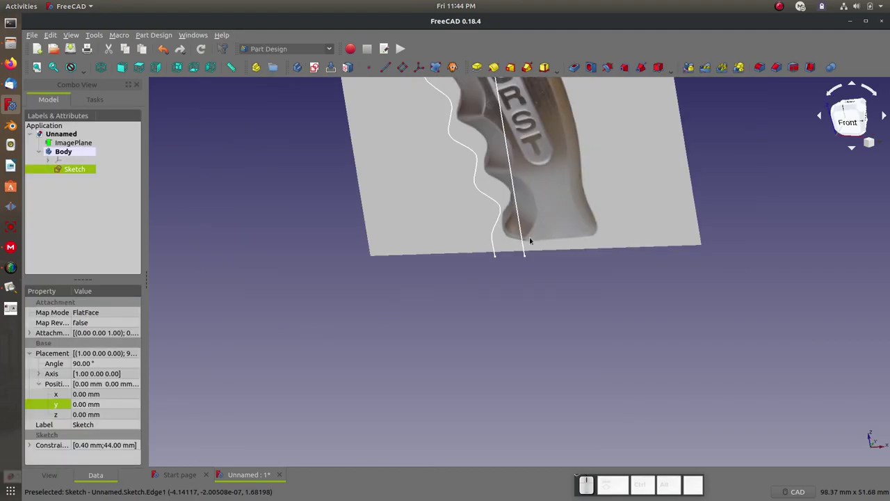
pyautogui.scroll(3)
pyautogui.scroll(-3)
pyautogui.scroll(3)
pyautogui.click(76, 209)
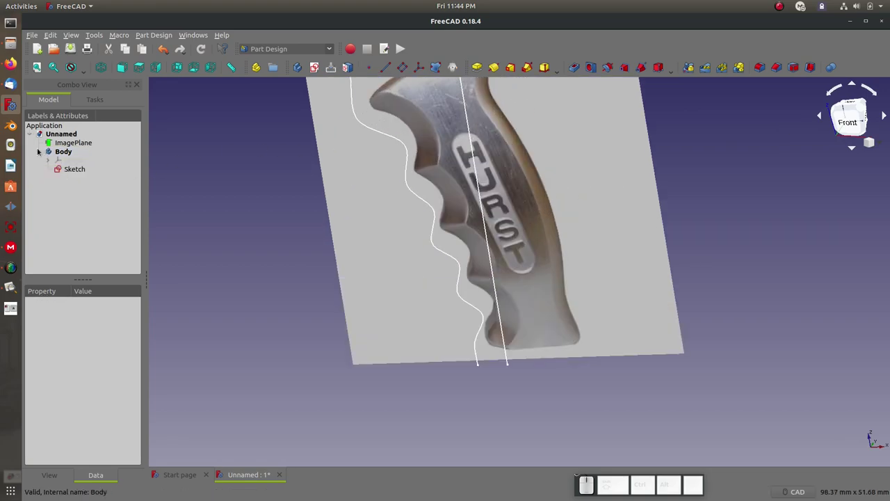
# Expand the Body's Origin in the Model tree and select XZ_Plane as the next sketch support
pyautogui.doubleClick(37, 155)
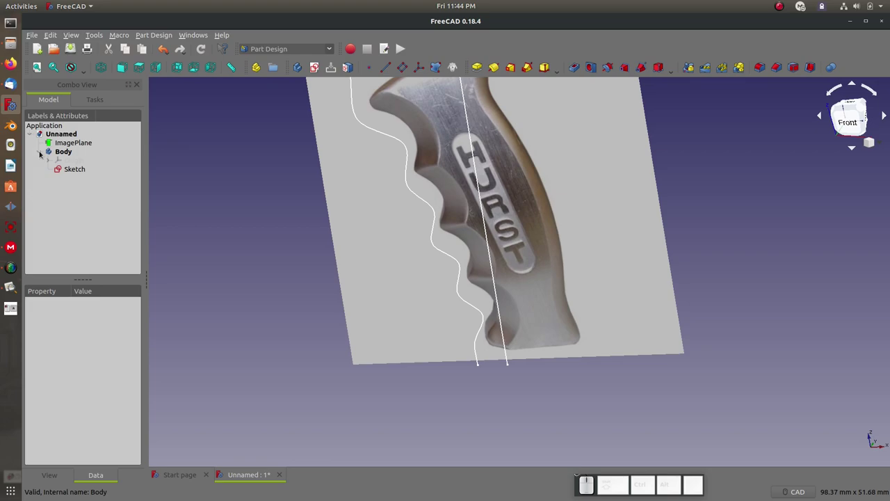
pyautogui.click(46, 162)
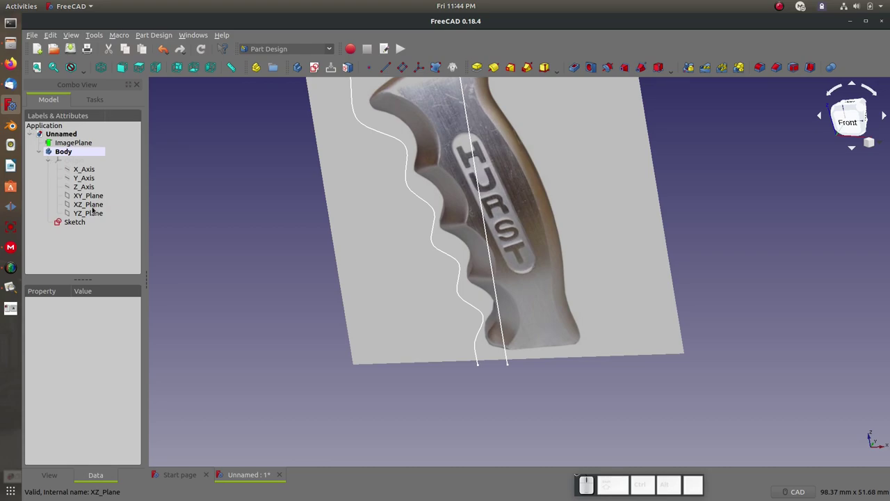
pyautogui.click(90, 207)
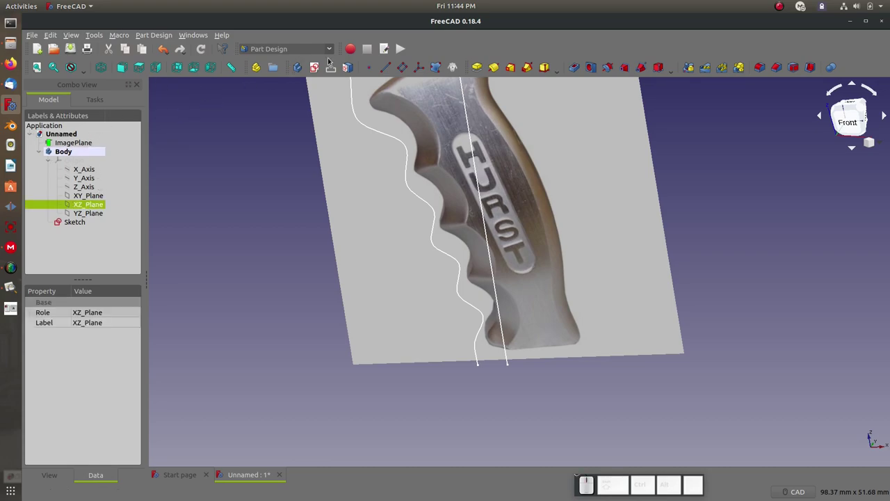
# Create a second sketch on XZ_Plane and cancel the accidentally started circle tool
pyautogui.click(311, 73)
pyautogui.scroll(-3)
pyautogui.scroll(3)
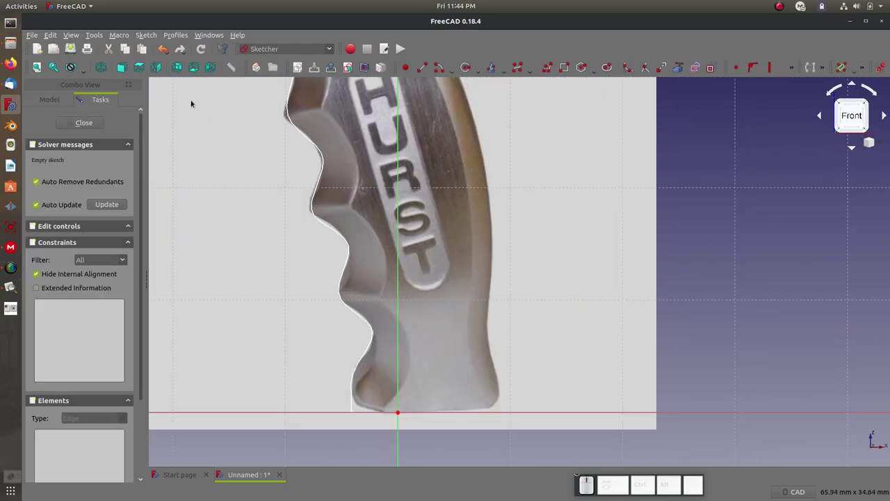
pyautogui.click(435, 74)
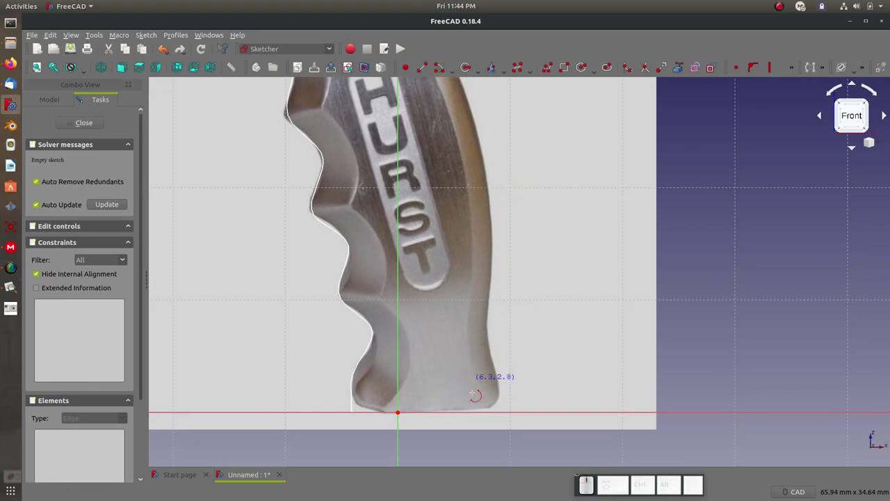
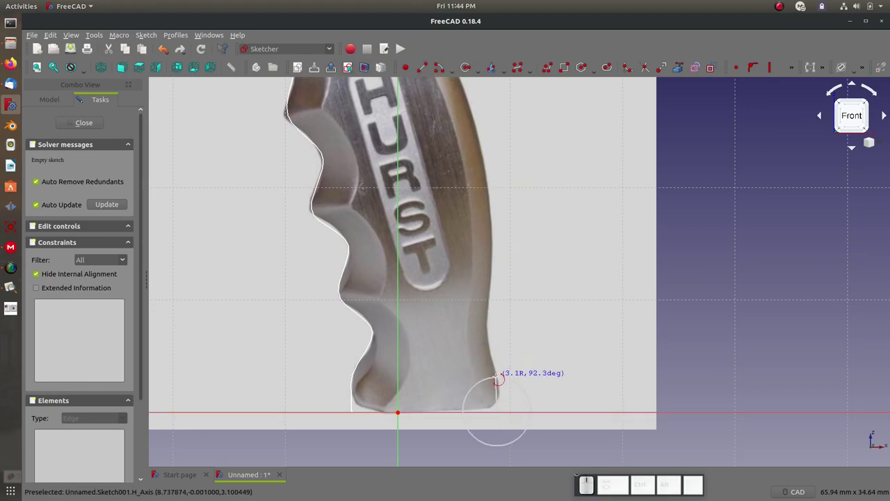
pyautogui.press('Escape')
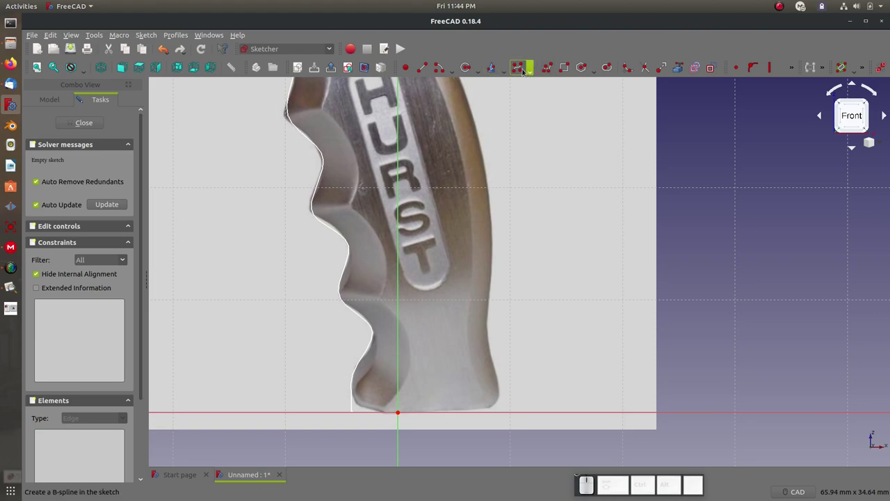
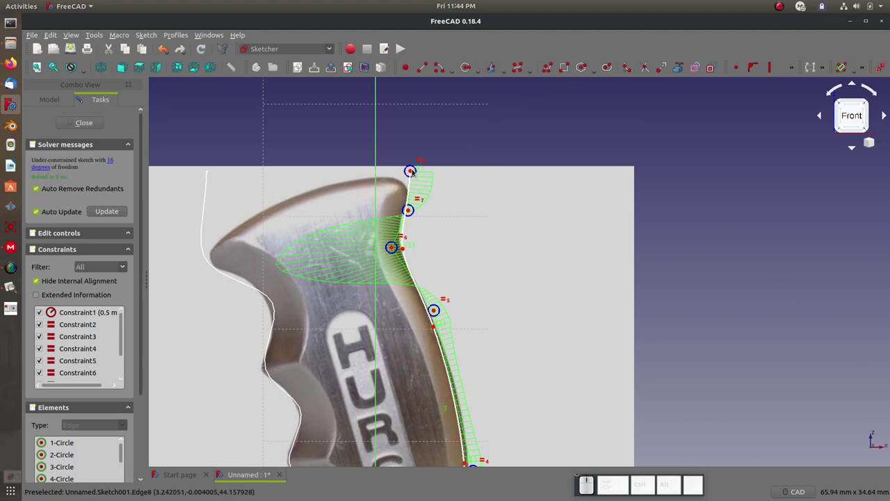
# Import the first sketch's top vertex as external geometry and make the new spline's top point level with it
pyautogui.click(410, 173)
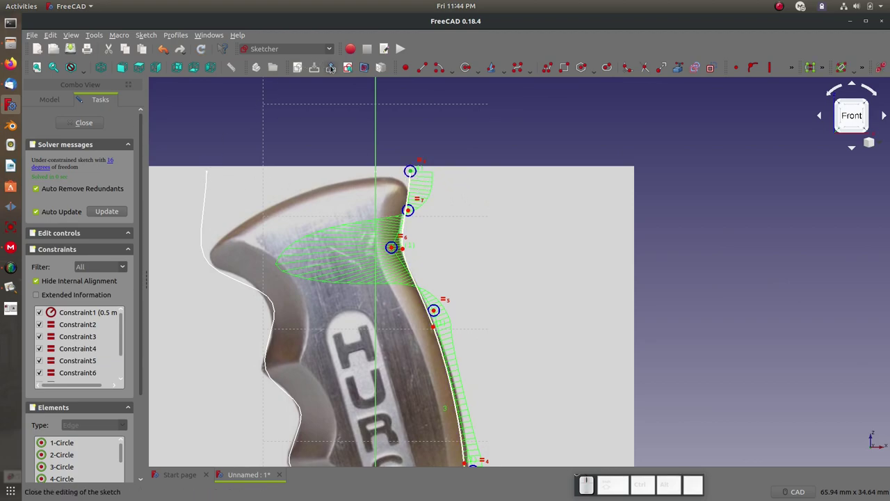
pyautogui.click(351, 102)
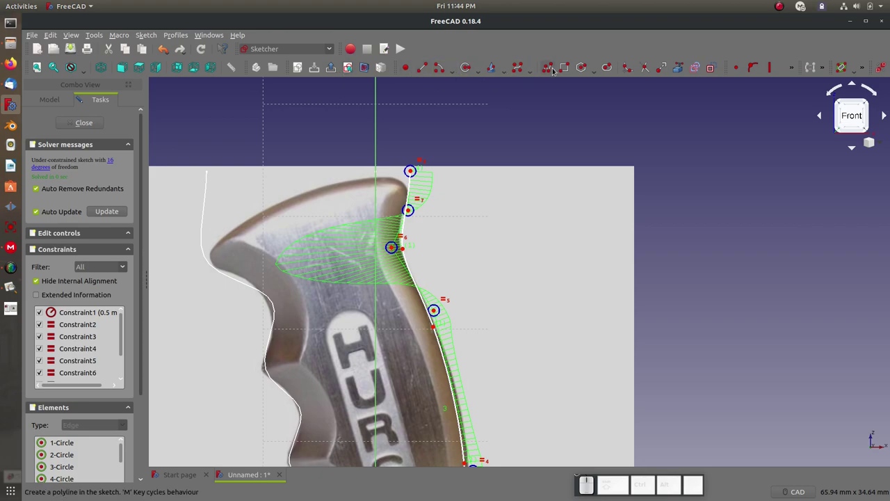
pyautogui.click(677, 72)
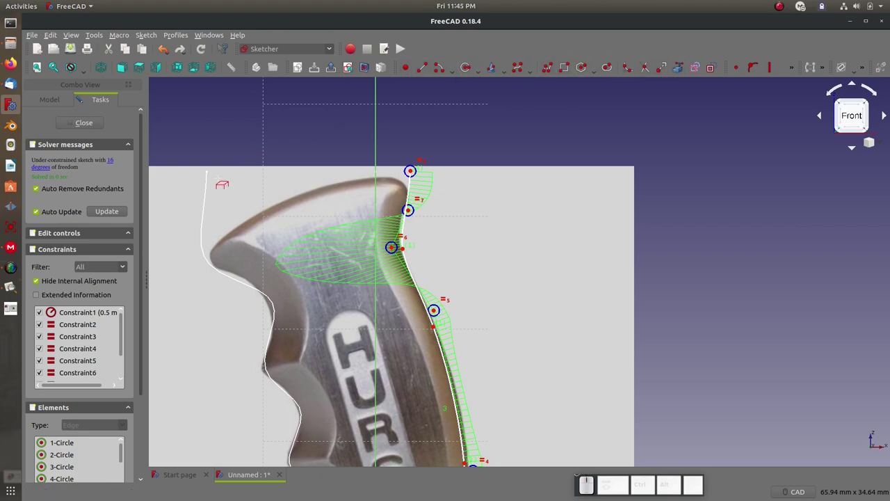
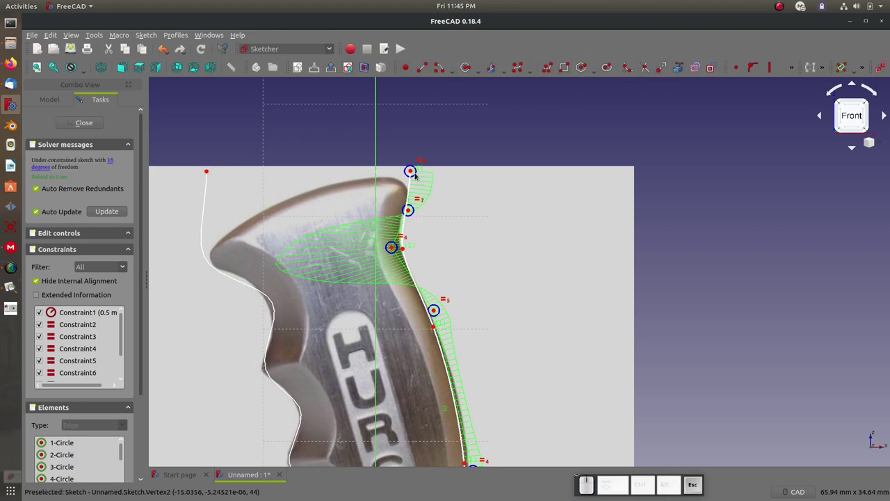
pyautogui.click(408, 175)
pyautogui.click(206, 173)
pyautogui.press('h')
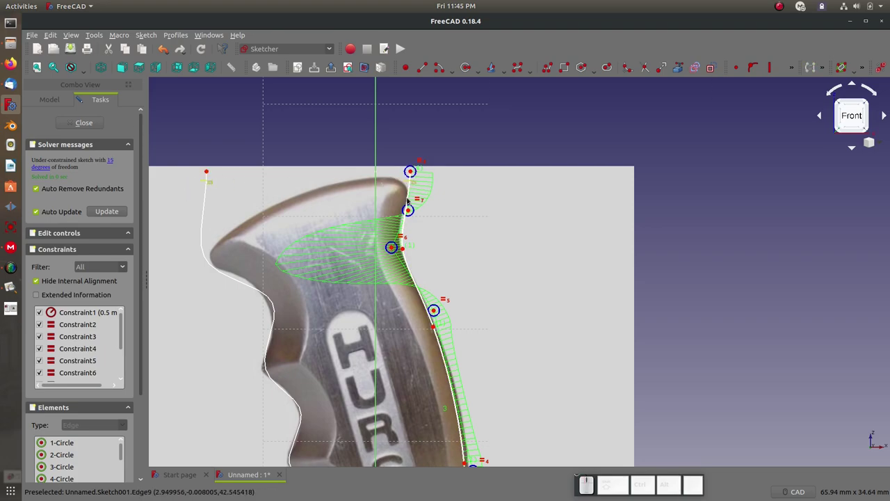
pyautogui.scroll(-3)
pyautogui.scroll(3)
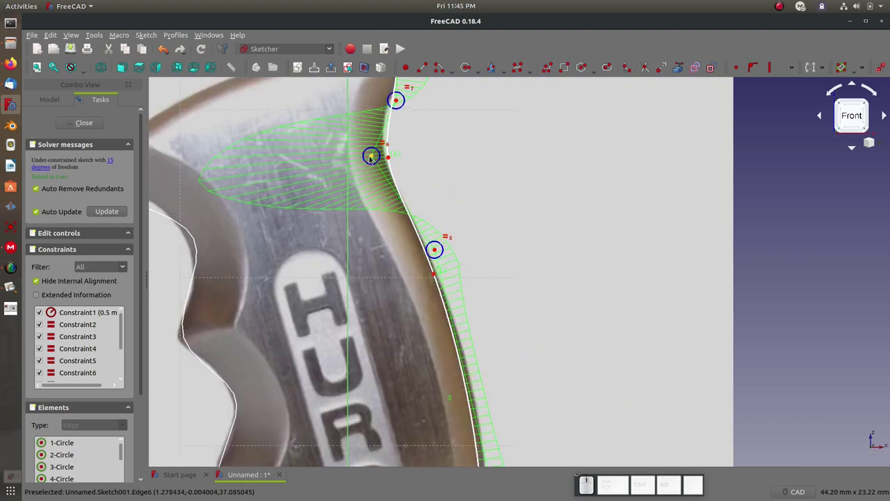
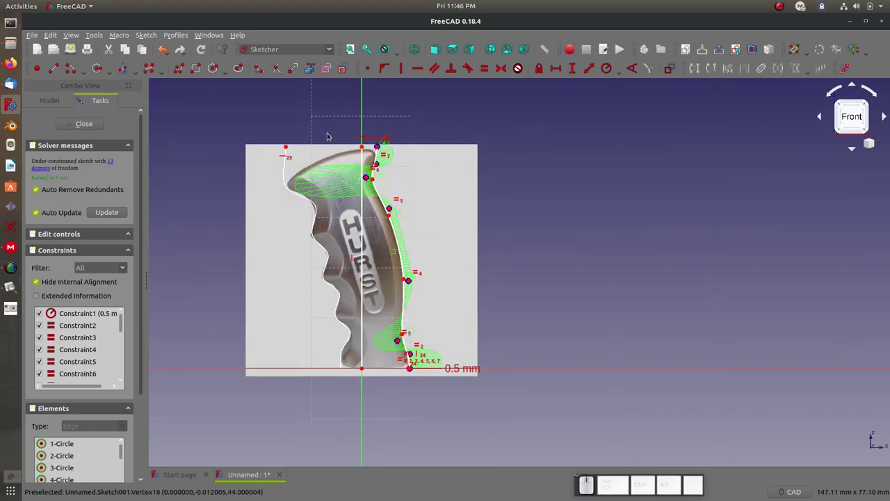
pyautogui.scroll(-3)
pyautogui.scroll(3)
pyautogui.scroll(-3)
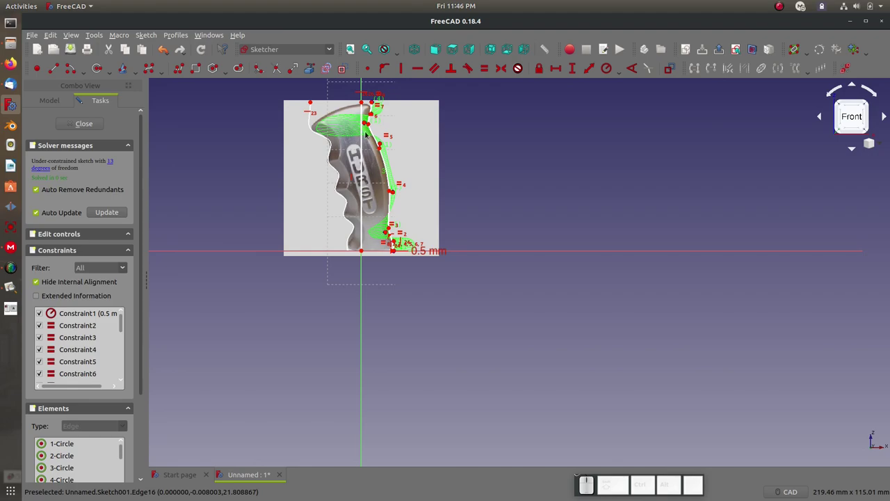
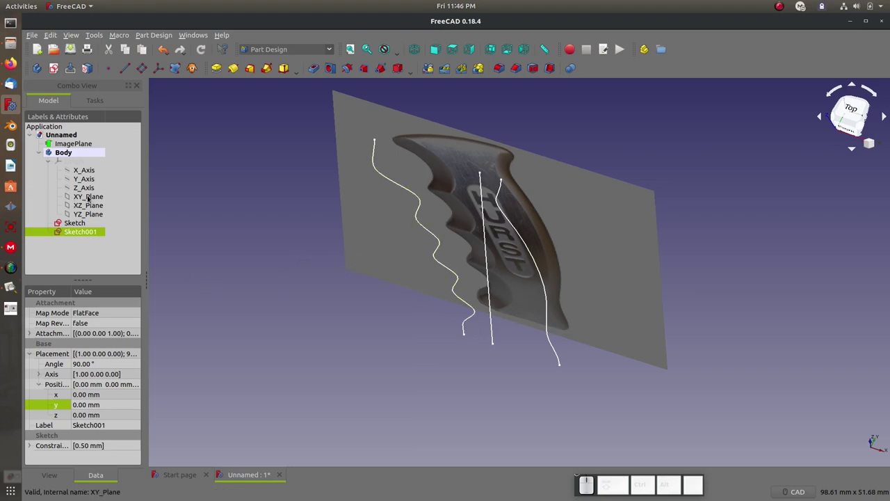
# Create a third sketch on XY_Plane and tilt the view to see the three guide curves
pyautogui.click(86, 199)
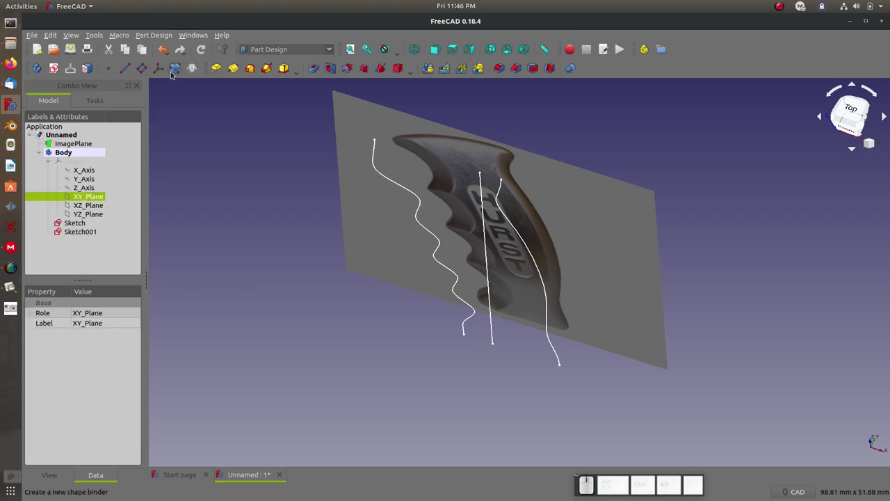
pyautogui.click(51, 76)
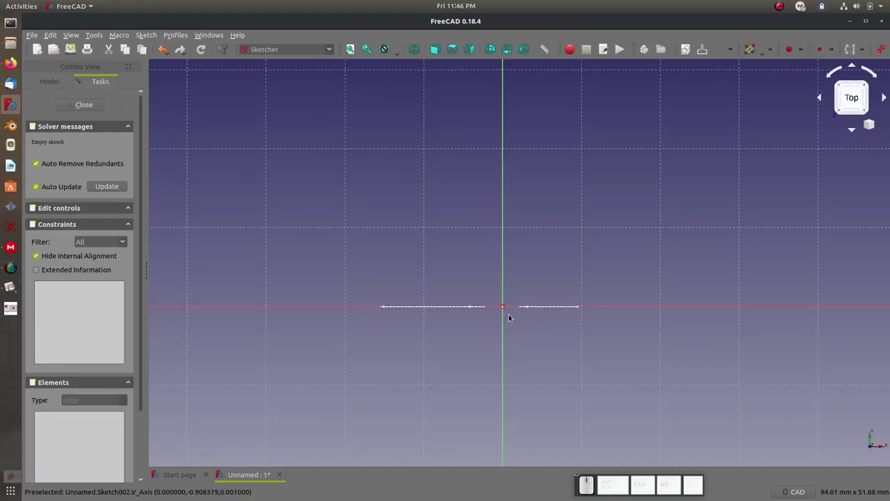
pyautogui.scroll(3)
pyautogui.moveTo(512, 313); pyautogui.dragTo(396, 212)
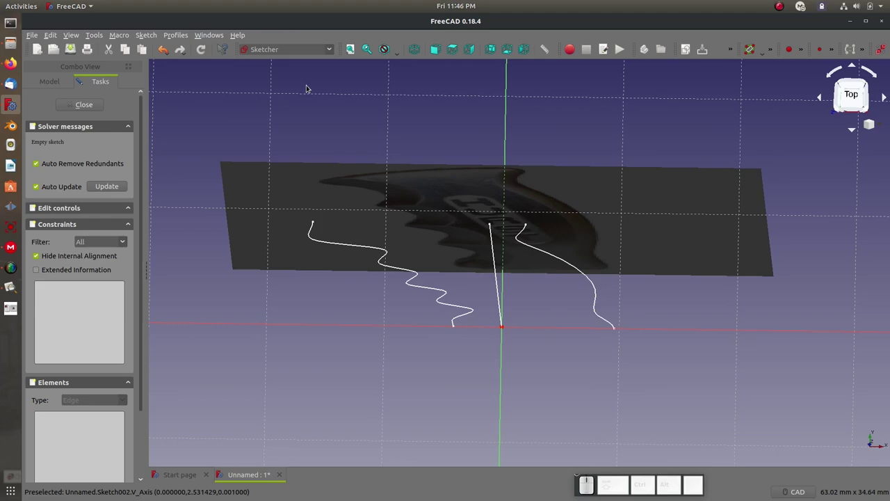
pyautogui.click(332, 48)
pyautogui.click(393, 109)
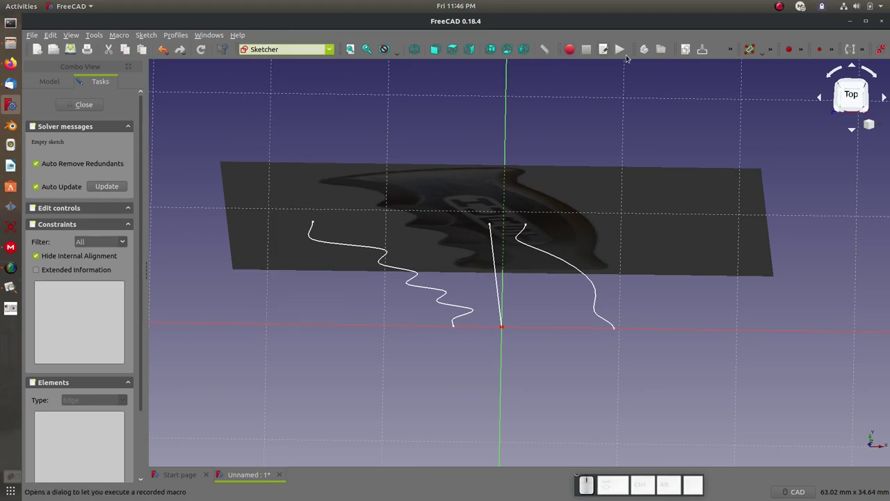
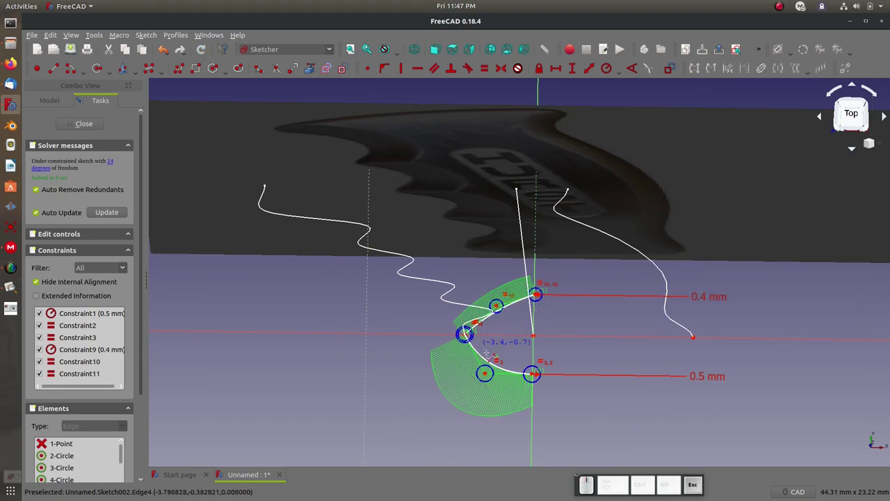
# Remove the old B-spline and begin placing pole circles for a new lower curve
pyautogui.scroll(3)
pyautogui.press('Escape')
pyautogui.click(481, 401)
pyautogui.click(480, 401)
pyautogui.click(503, 249)
pyautogui.click(435, 315)
pyautogui.click(435, 312)
# Continue laying out the lower curve's poles, undoing a misplaced one
pyautogui.click(481, 401)
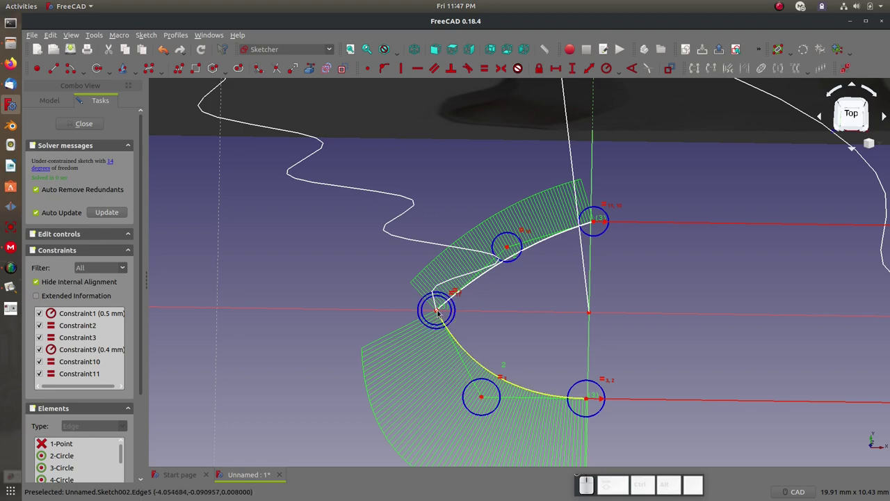
pyautogui.click(433, 315)
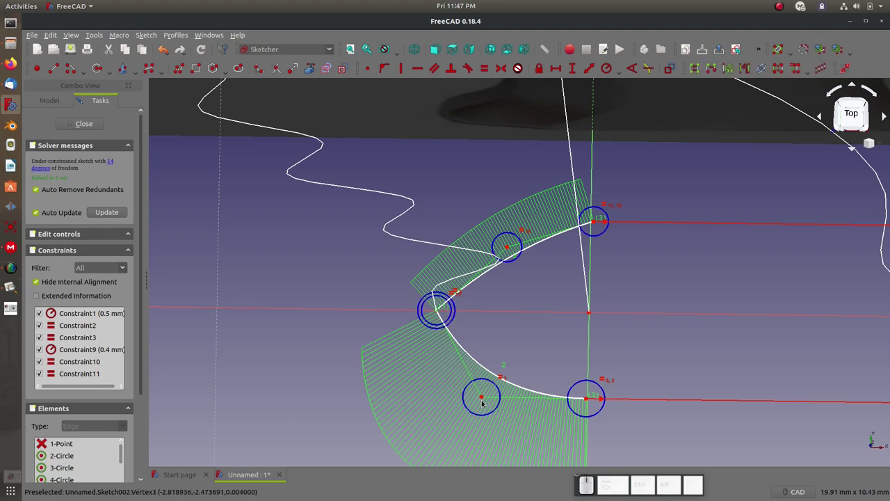
pyautogui.click(480, 401)
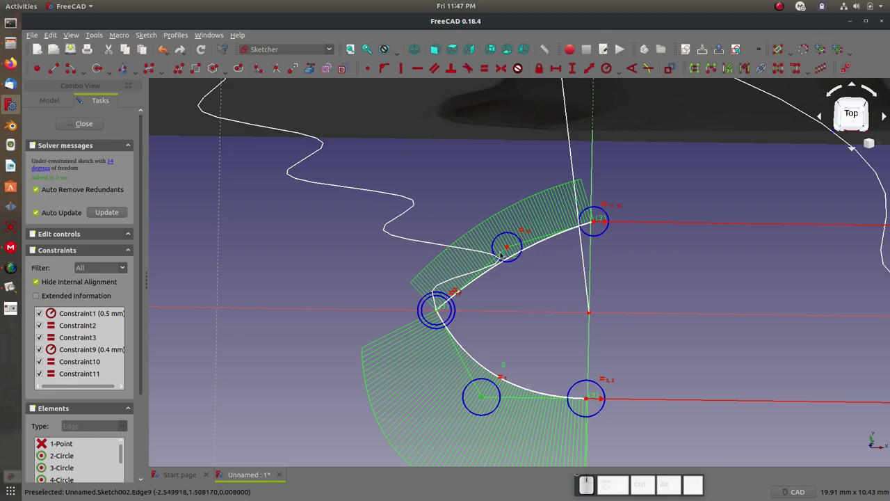
pyautogui.click(505, 251)
pyautogui.press('h')
pyautogui.press('ctrl+z')
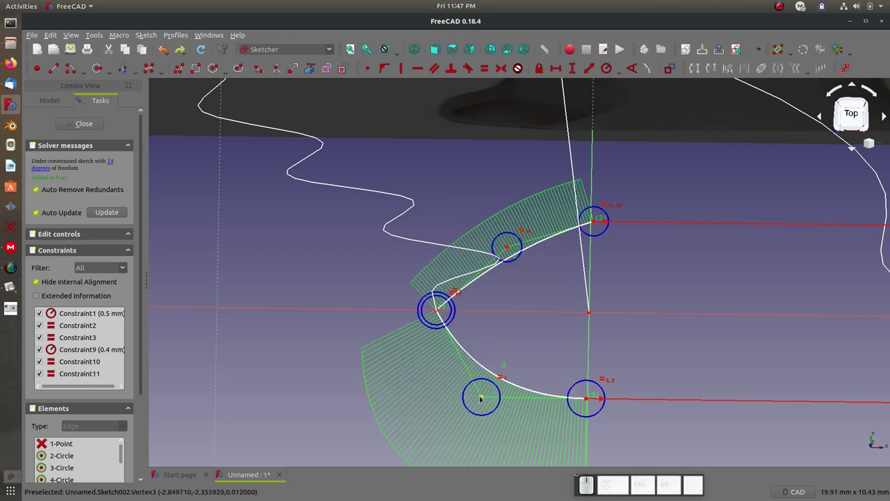
# Finish the lower B-spline and constrain its ends to the matching points
pyautogui.click(477, 399)
pyautogui.click(434, 313)
pyautogui.press('v')
pyautogui.click(481, 315)
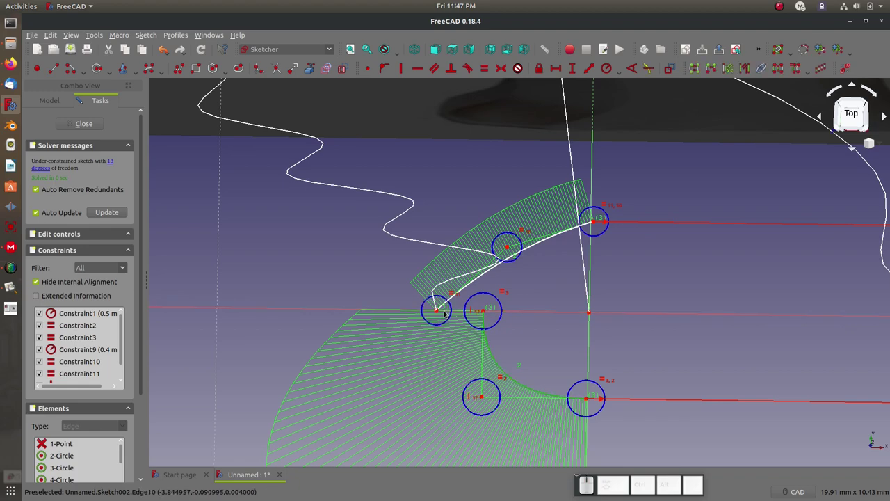
pyautogui.click(434, 312)
pyautogui.click(503, 346)
pyautogui.click(434, 314)
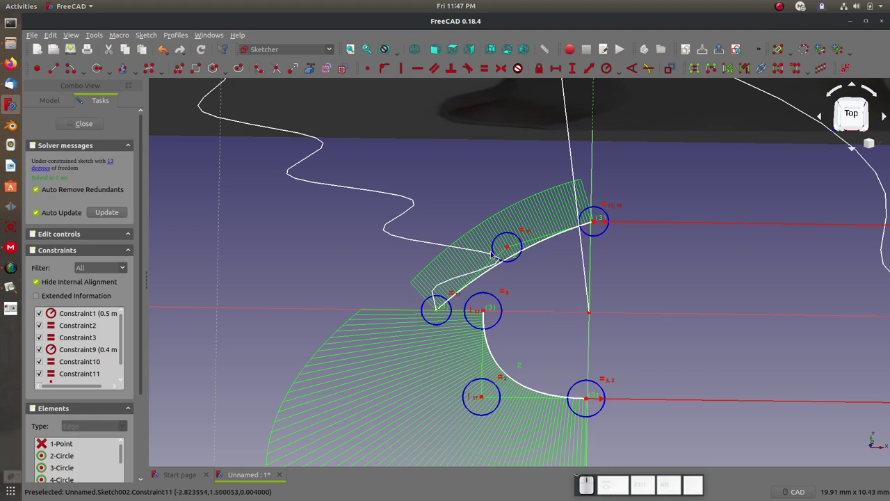
pyautogui.click(506, 250)
pyautogui.press('v')
# Draw the upper B-spline through its poles and constrain its poles to the lower curve's
pyautogui.click(483, 315)
pyautogui.click(524, 333)
pyautogui.click(482, 313)
pyautogui.click(437, 315)
pyautogui.click(365, 74)
pyautogui.click(436, 314)
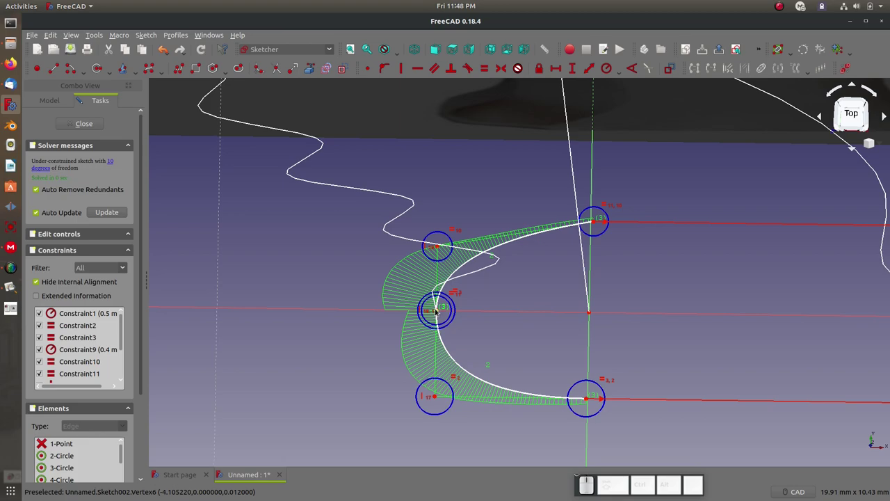
# Pull an upper pole outward for a rounder C and make the pole circles equal in size
pyautogui.moveTo(441, 245); pyautogui.dragTo(443, 245)
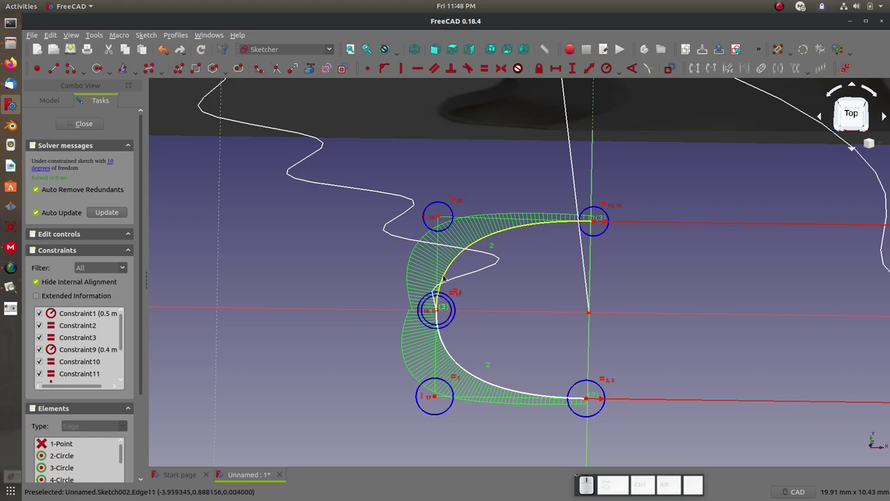
pyautogui.click(446, 274)
pyautogui.click(447, 359)
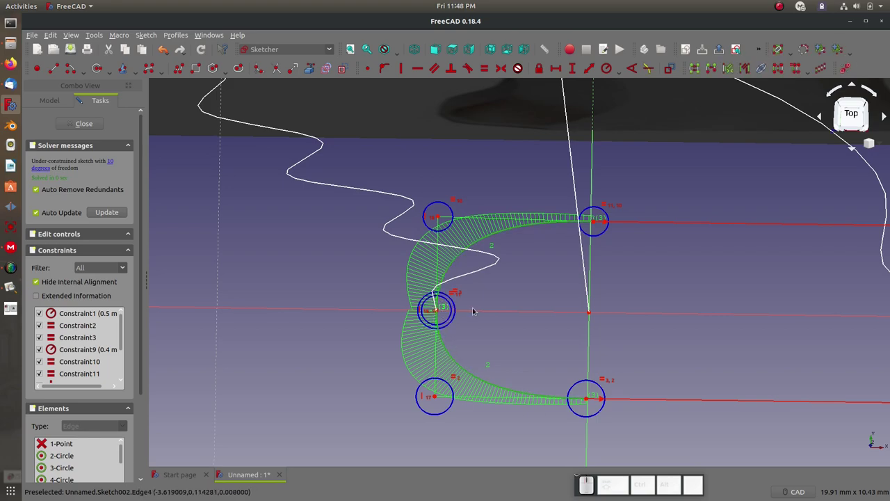
pyautogui.click(480, 333)
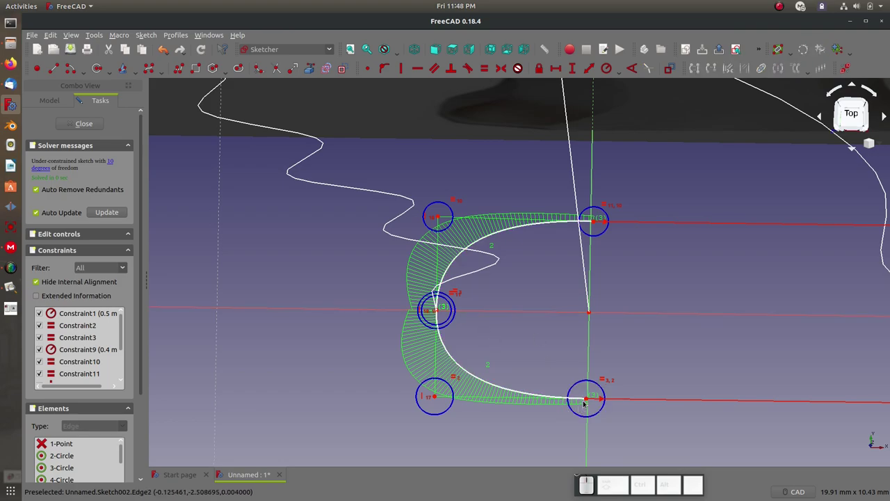
# Constrain the C curve's right-hand ends onto the vertical axis and fit the sketch in view
pyautogui.click(606, 382)
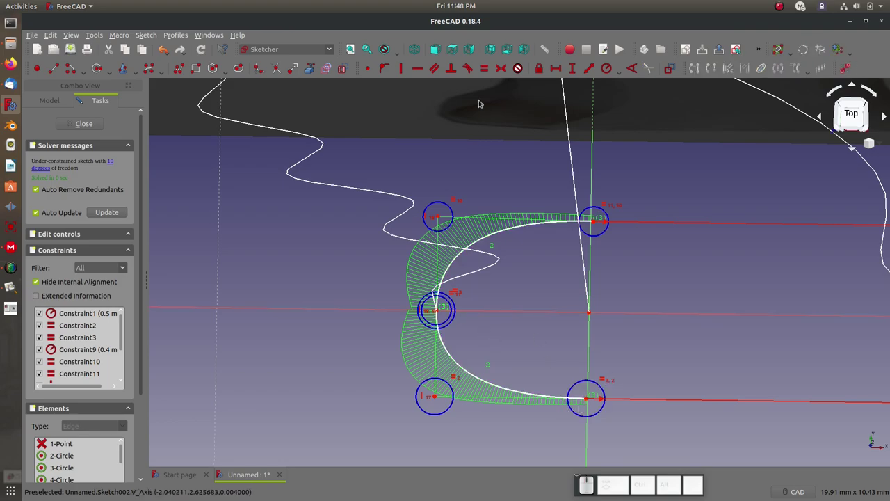
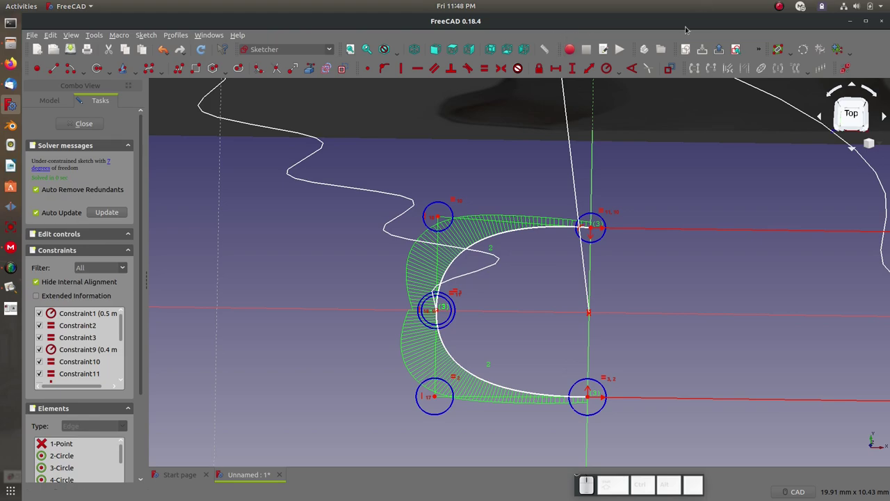
pyautogui.click(740, 51)
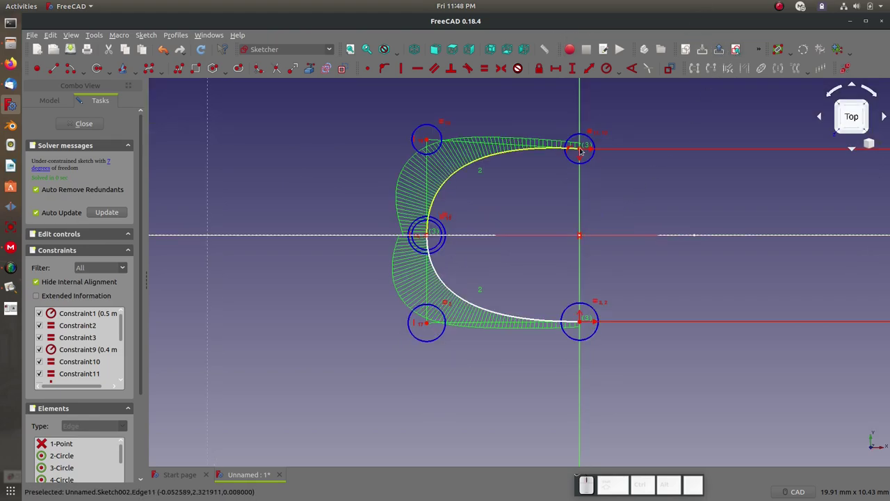
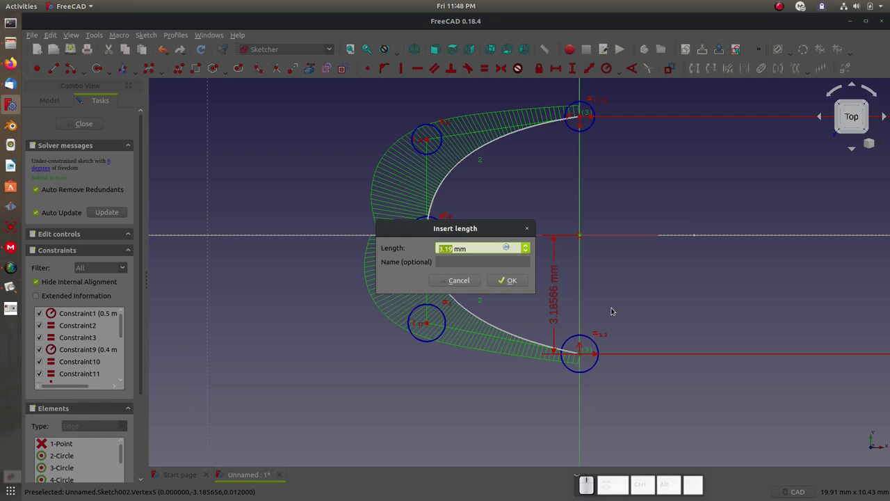
# Set the bottom end's distance below the horizontal axis to 4 mm
pyautogui.press('KP_4')
pyautogui.press('KP_Enter')
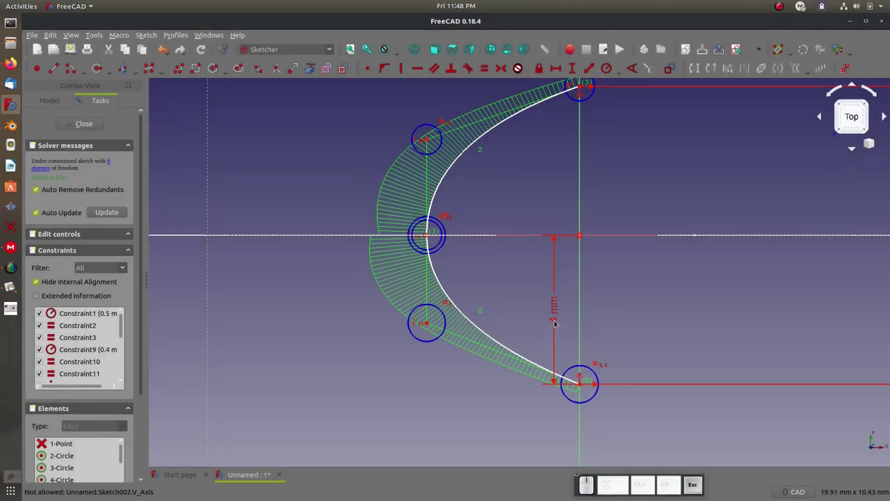
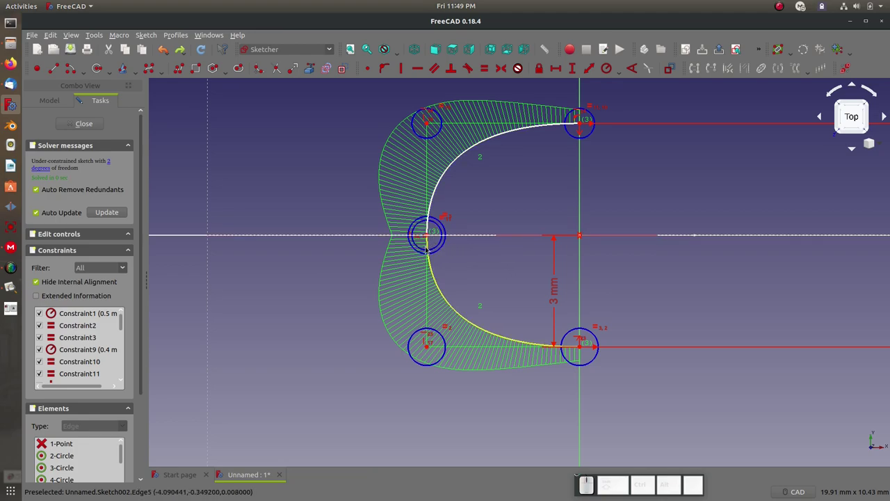
# Create a new sketch on the XY_Plane at the base of the handle
pyautogui.click(84, 128)
pyautogui.scroll(3)
pyautogui.moveTo(510, 344); pyautogui.dragTo(564, 302)
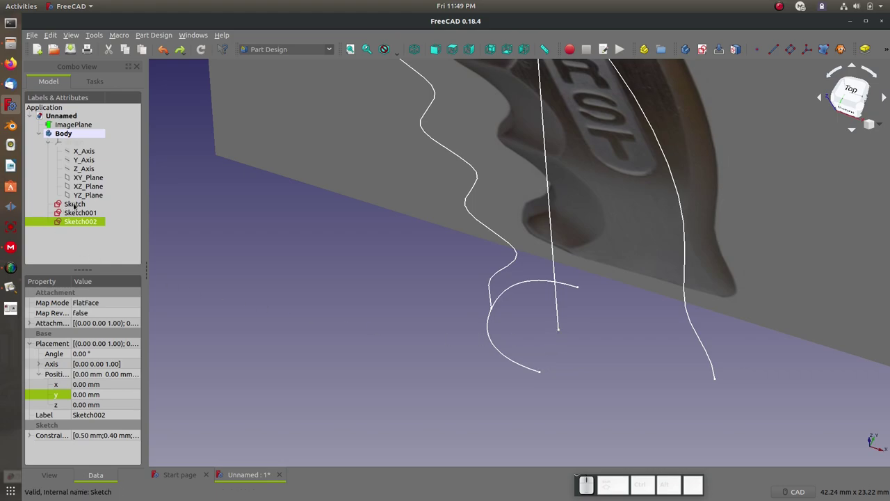
pyautogui.click(89, 181)
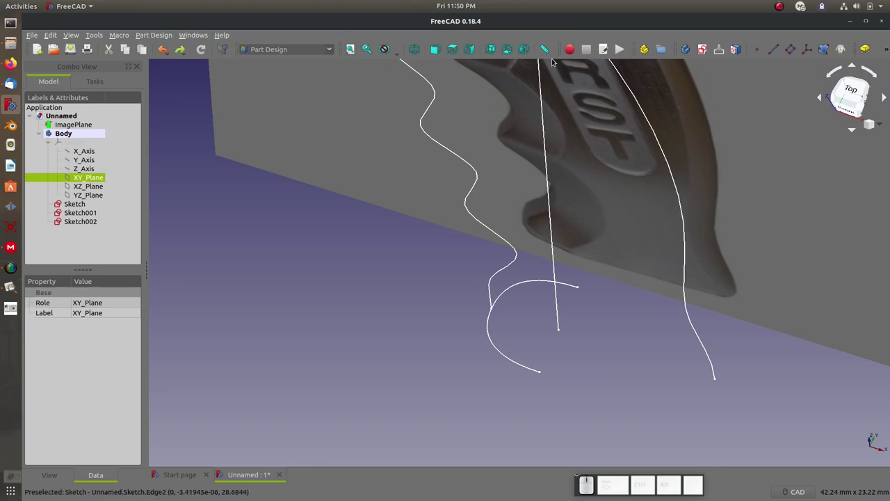
pyautogui.click(708, 48)
pyautogui.moveTo(708, 47); pyautogui.dragTo(569, 246)
pyautogui.scroll(3)
pyautogui.click(311, 67)
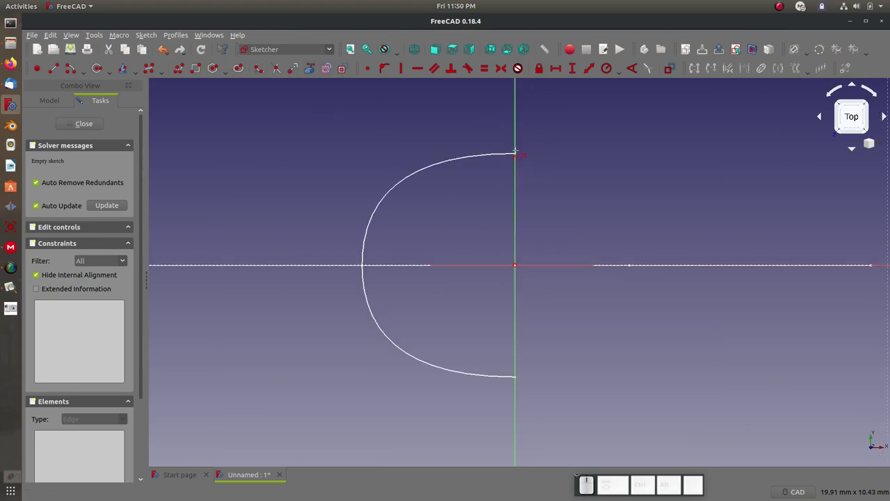
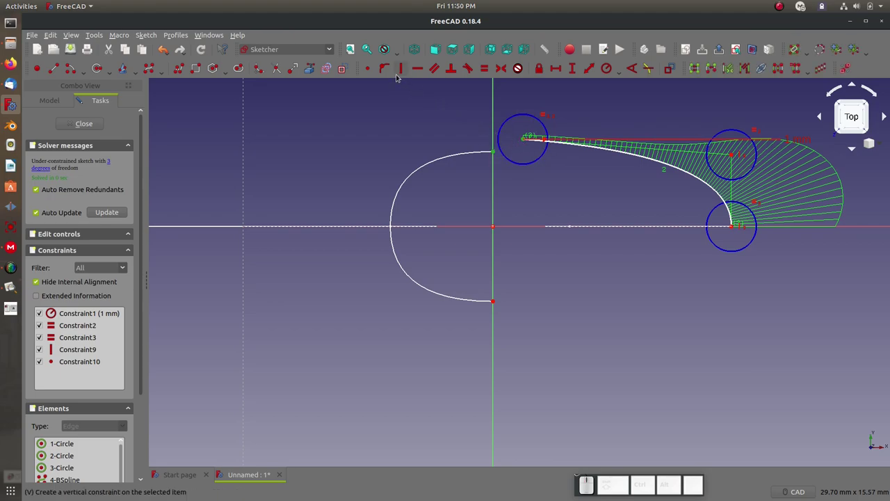
# Join the upper closing spline's end to the C curve's top end and finish the lower closing spline
pyautogui.click(370, 70)
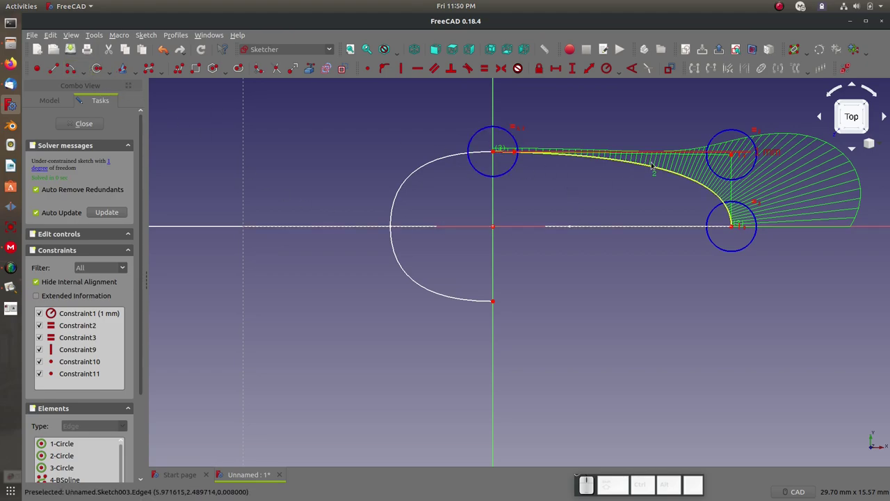
pyautogui.click(729, 160)
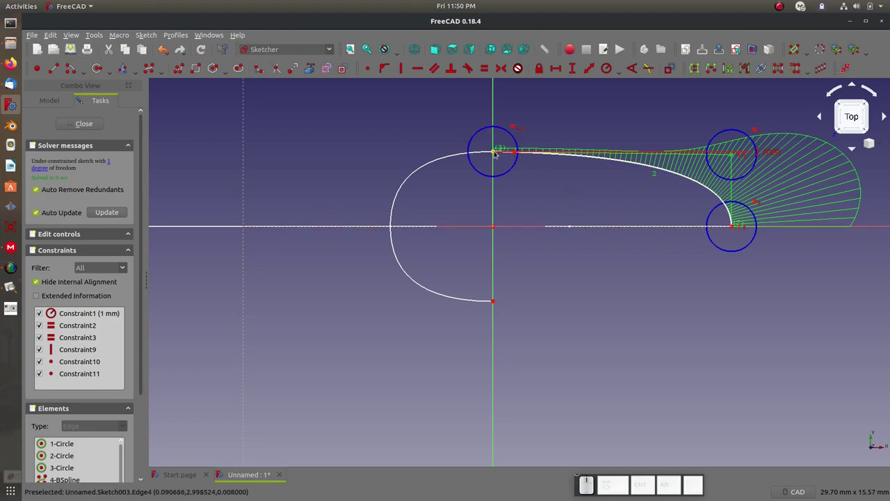
pyautogui.click(497, 150)
pyautogui.press('h')
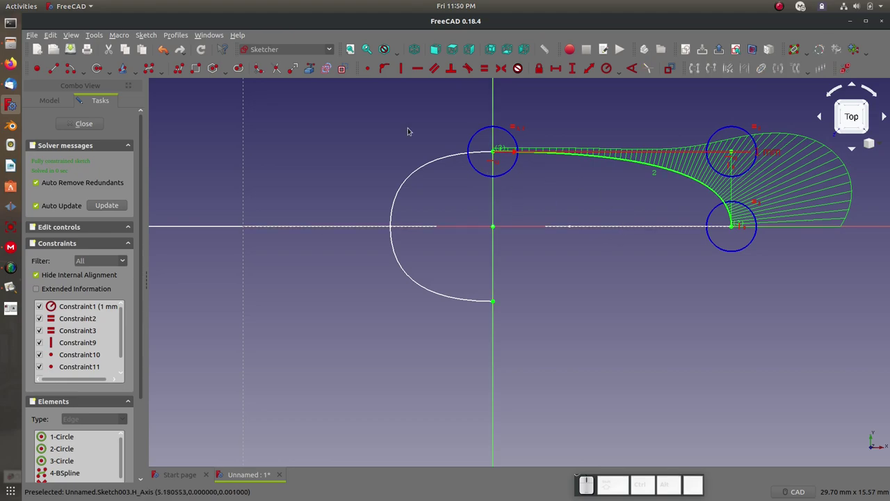
pyautogui.click(149, 73)
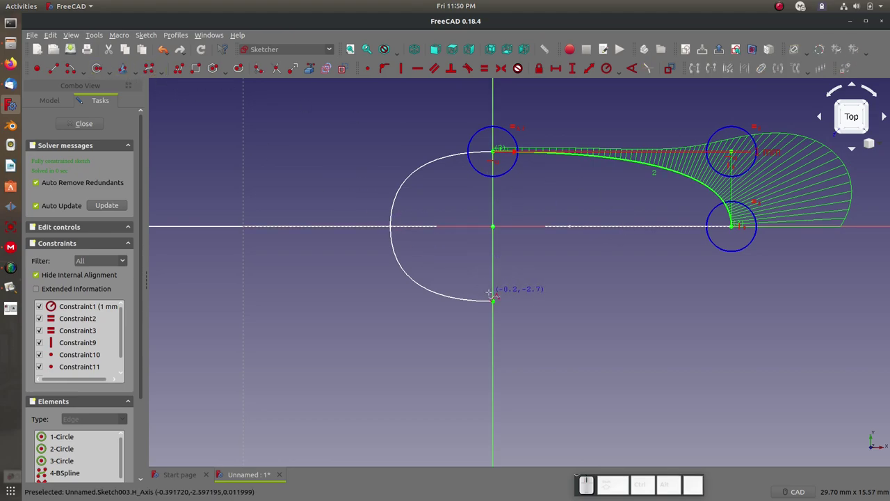
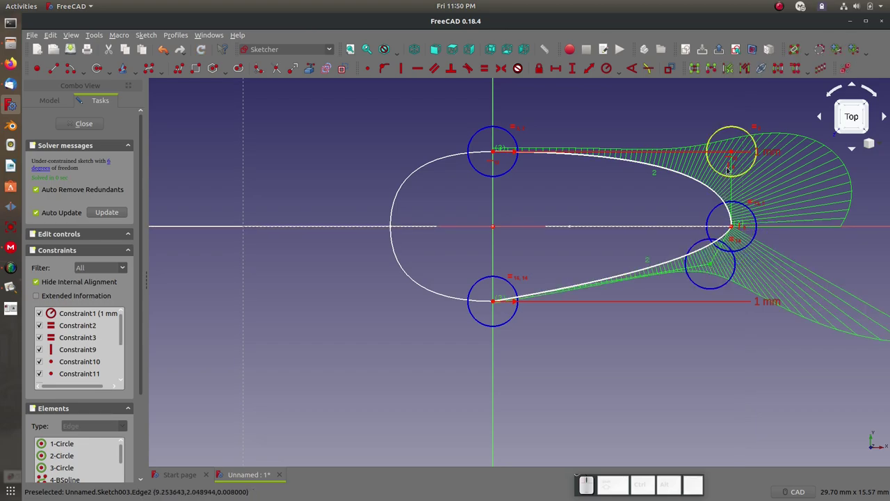
pyautogui.click(730, 157)
pyautogui.press('v')
# Constrain the lower spline's points and poles to the C curve's bottom end and matching upper poles
pyautogui.click(730, 267)
pyautogui.click(489, 305)
pyautogui.press('h')
pyautogui.click(493, 268)
pyautogui.click(491, 265)
pyautogui.click(544, 327)
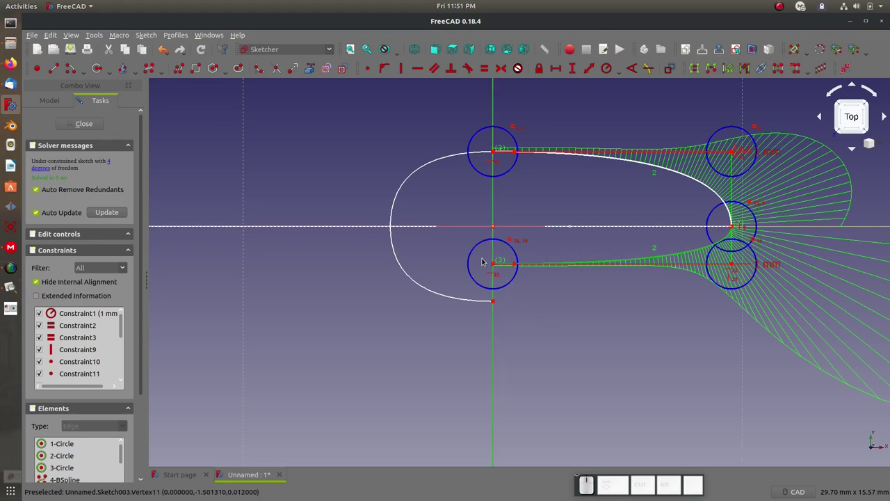
pyautogui.click(444, 258)
pyautogui.click(492, 266)
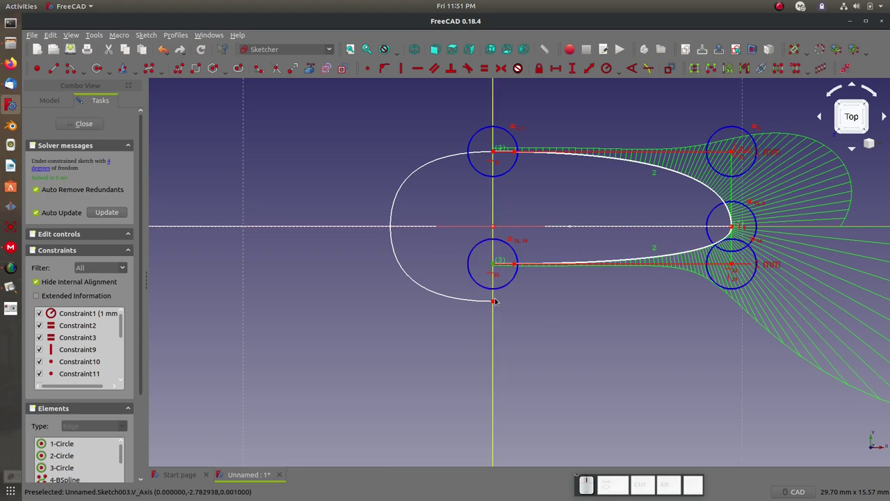
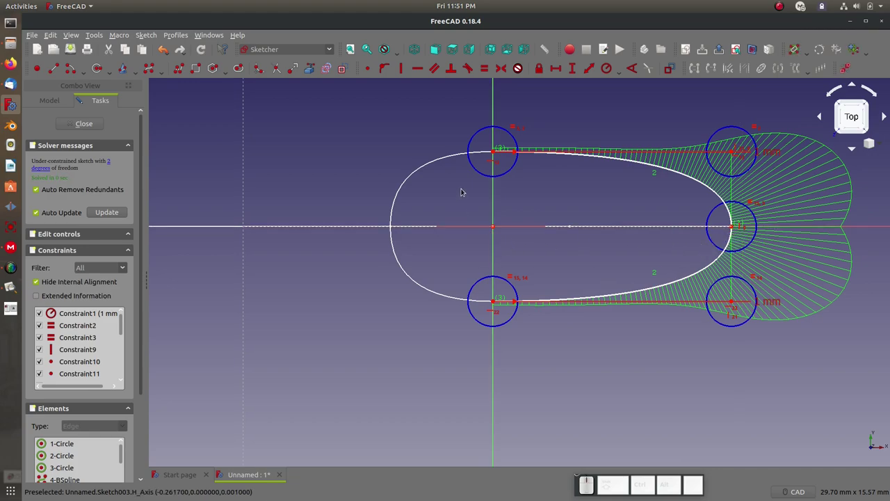
# Connect the lower spline to the C curve, closing the oval loop, and leave the sketch
pyautogui.scroll(-3)
pyautogui.scroll(3)
pyautogui.click(89, 123)
pyautogui.scroll(-3)
pyautogui.scroll(-3)
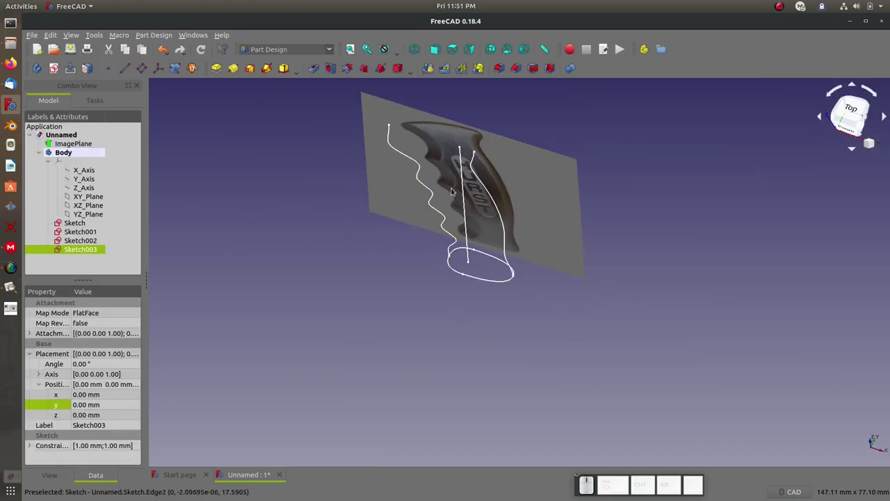
# Inspect the closed oval at the base of the guide curves and undo the last action
pyautogui.scroll(3)
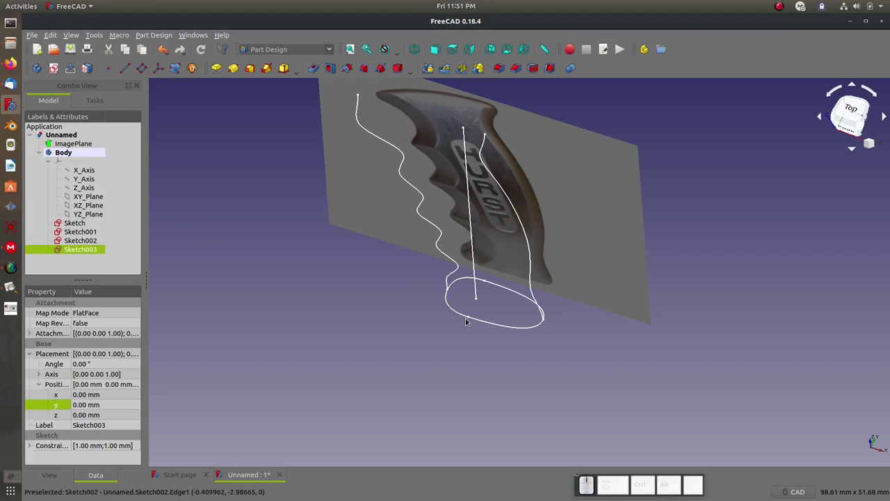
pyautogui.click(466, 321)
pyautogui.click(479, 298)
pyautogui.click(481, 284)
pyautogui.click(256, 230)
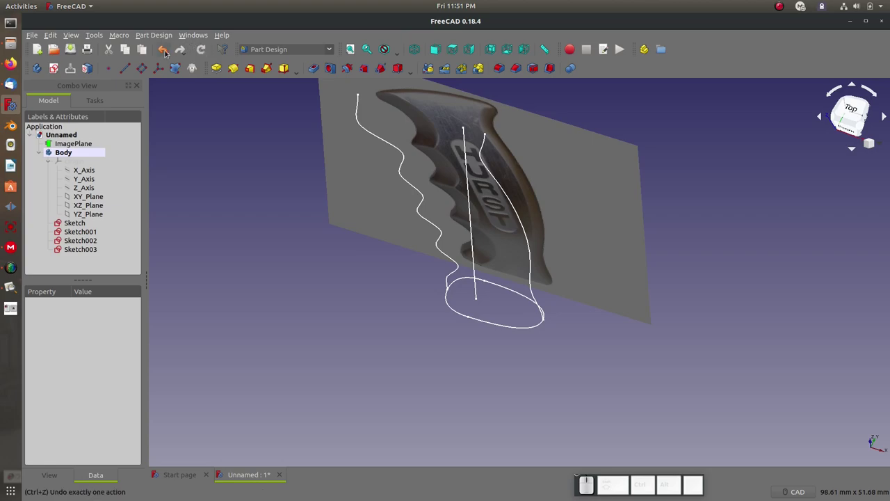
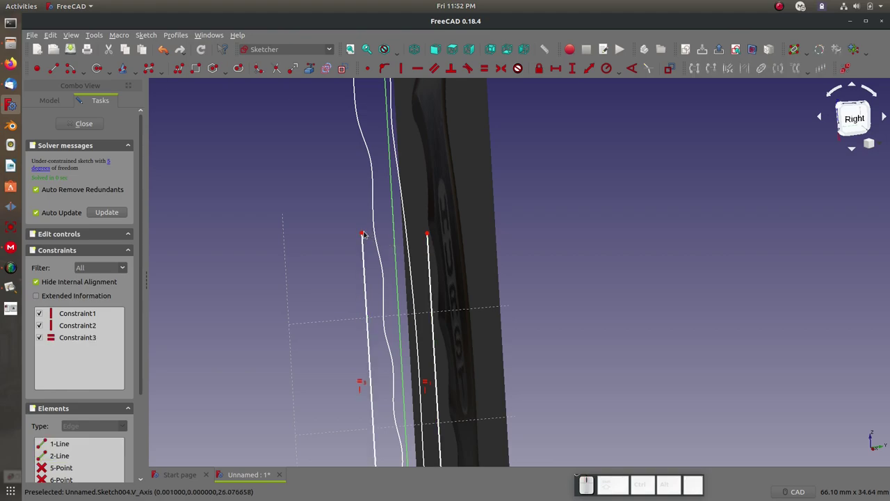
# Constrain the first line's end, draw a second vertical line and select both for an equal constraint
pyautogui.click(361, 235)
pyautogui.scroll(-3)
pyautogui.click(373, 169)
pyautogui.press('h')
pyautogui.click(368, 318)
pyautogui.click(372, 342)
pyautogui.click(368, 322)
pyautogui.click(372, 390)
# Attach a line end to the handle outline point and pick the lines to make vertical
pyautogui.click(373, 69)
pyautogui.scroll(3)
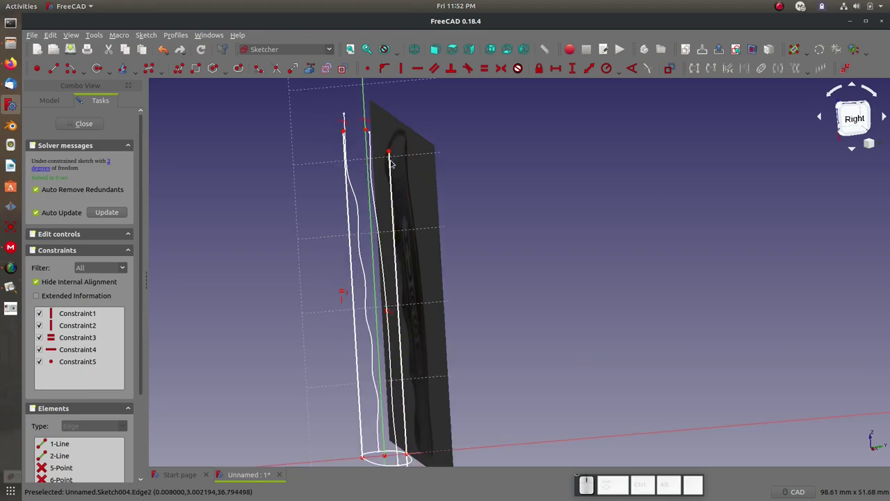
pyautogui.click(392, 152)
pyautogui.click(365, 134)
pyautogui.press('h')
pyautogui.click(511, 321)
pyautogui.click(523, 276)
pyautogui.click(501, 294)
# Apply the remaining point constraints and orbit to check the sketch's base ellipse
pyautogui.click(387, 155)
pyautogui.click(370, 128)
pyautogui.press('h')
pyautogui.scroll(-3)
pyautogui.scroll(3)
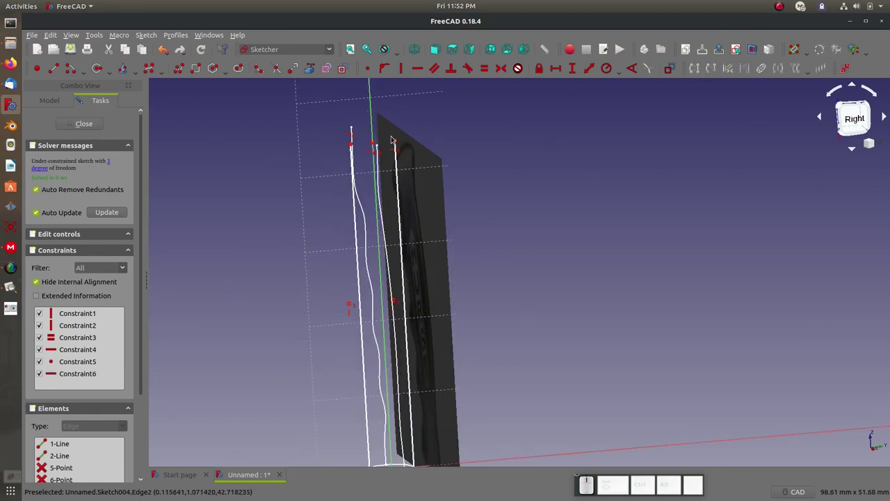
pyautogui.click(395, 146)
pyautogui.click(394, 144)
pyautogui.scroll(-3)
pyautogui.moveTo(469, 240); pyautogui.dragTo(436, 296)
pyautogui.scroll(3)
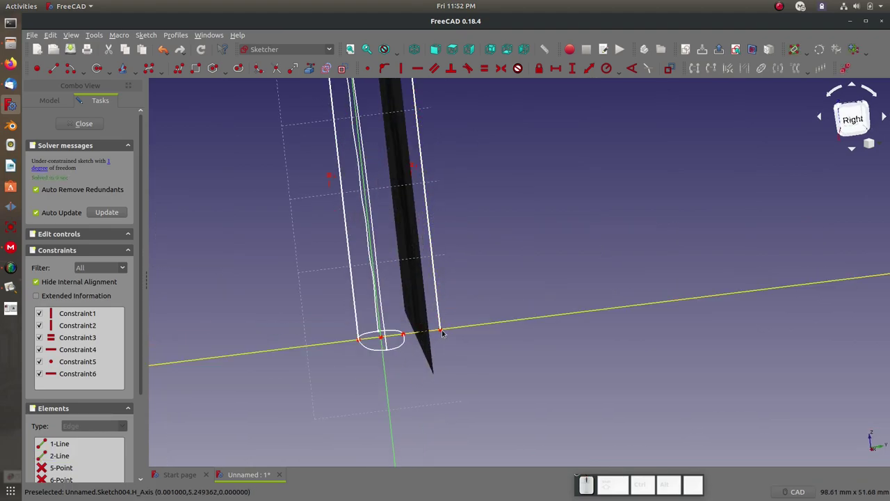
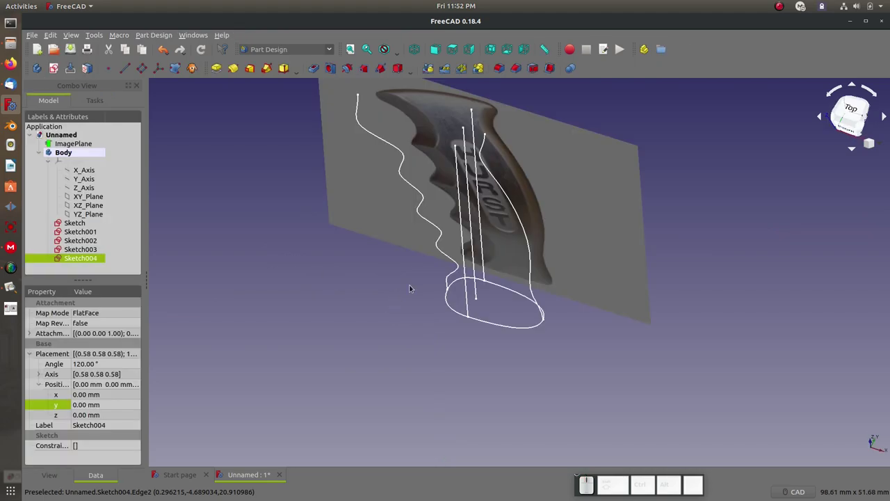
# Inspect the guide curves, clear the Sketch004 selection and bring up the Tools menu
pyautogui.scroll(3)
pyautogui.scroll(-3)
pyautogui.scroll(3)
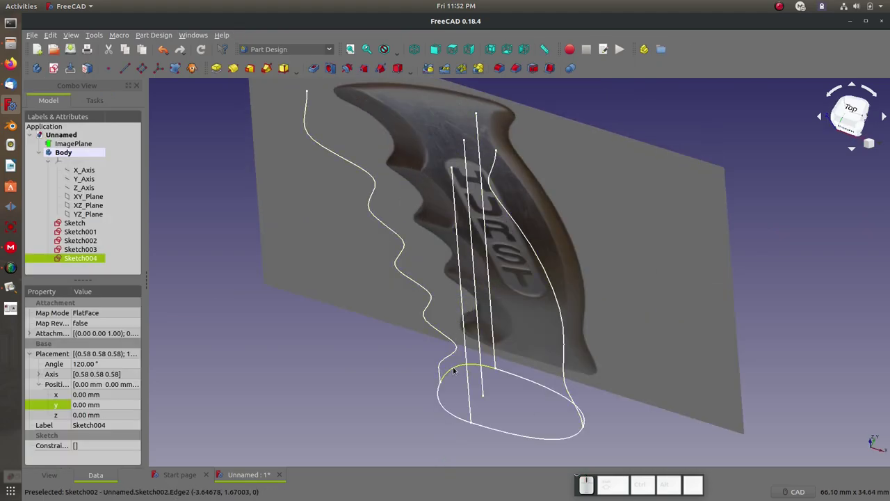
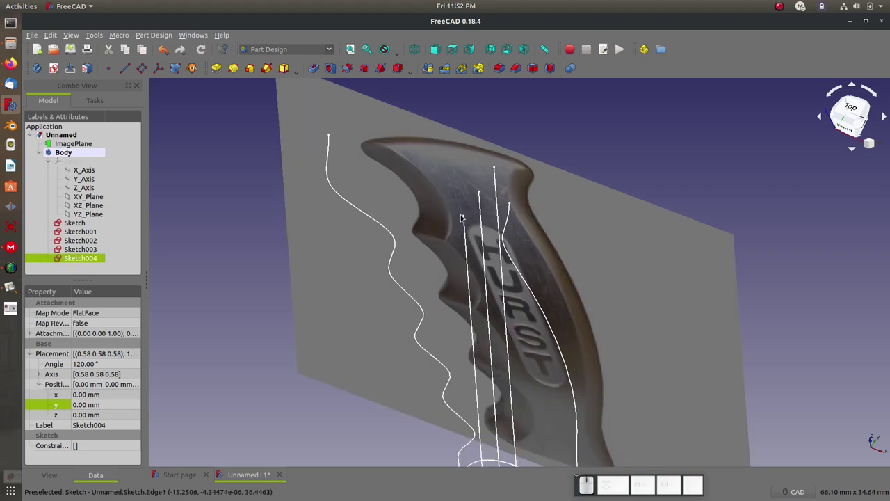
pyautogui.scroll(-3)
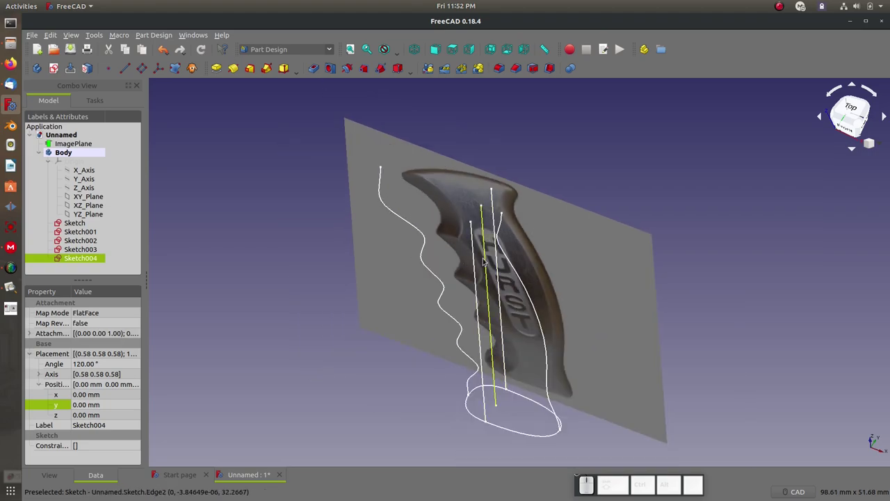
pyautogui.click(330, 49)
pyautogui.click(197, 146)
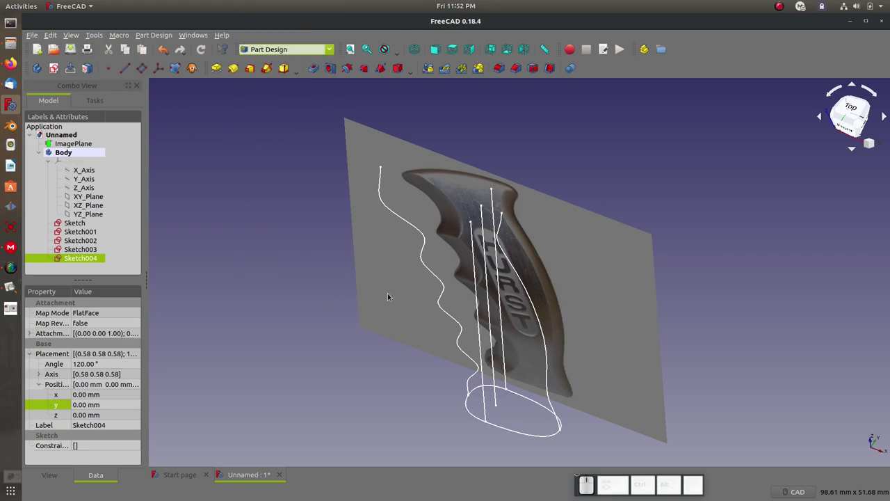
pyautogui.click(290, 116)
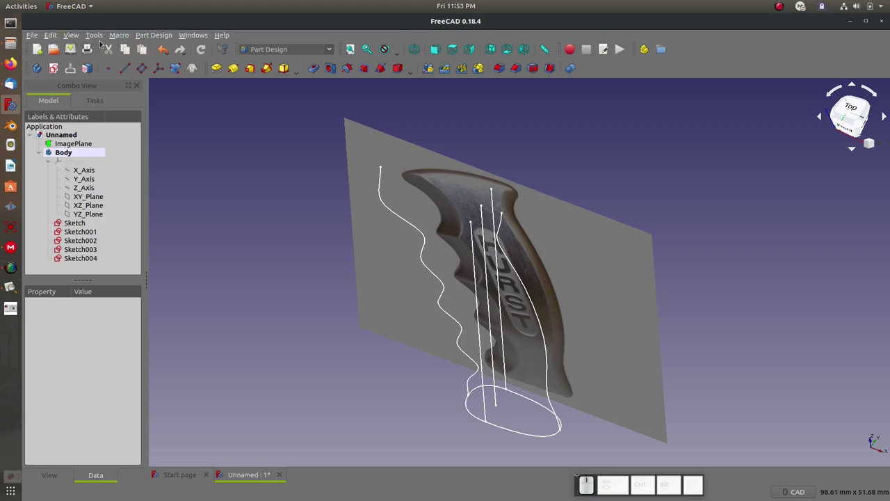
pyautogui.click(97, 35)
# Install the CurvedShapes workbench from the Addon Manager and acknowledge the restart notice
pyautogui.click(118, 169)
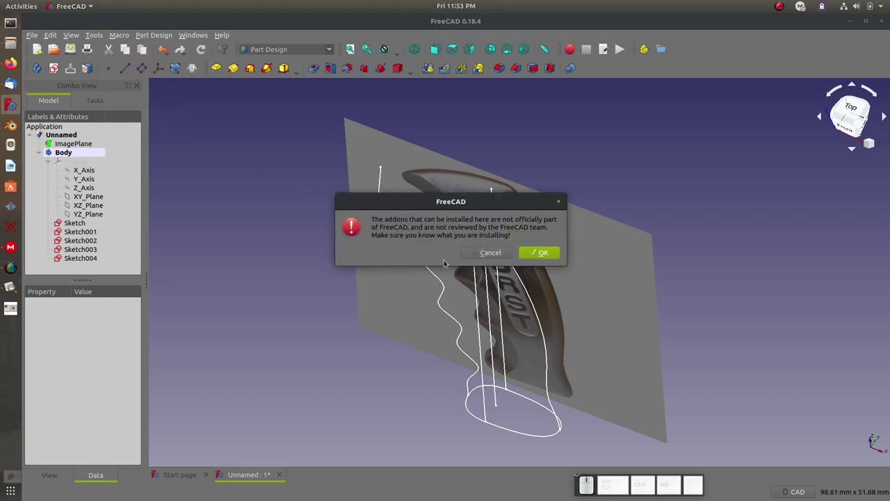
pyautogui.click(534, 253)
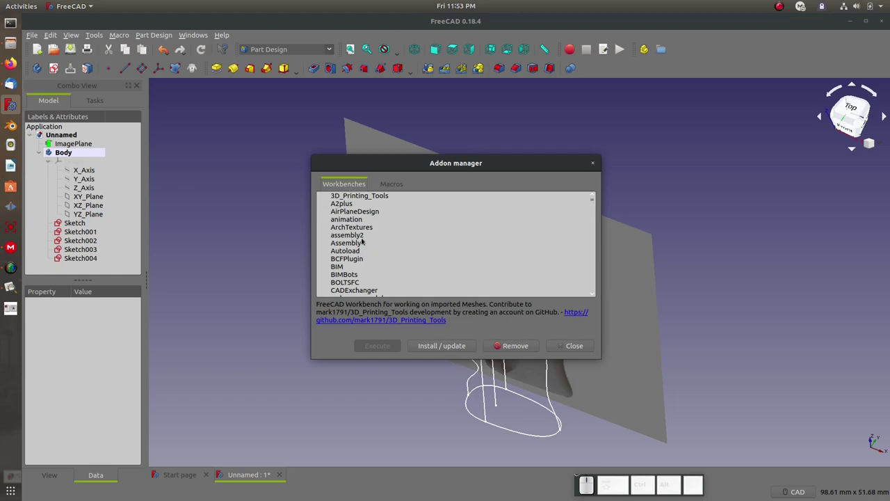
pyautogui.scroll(-3)
pyautogui.scroll(-3)
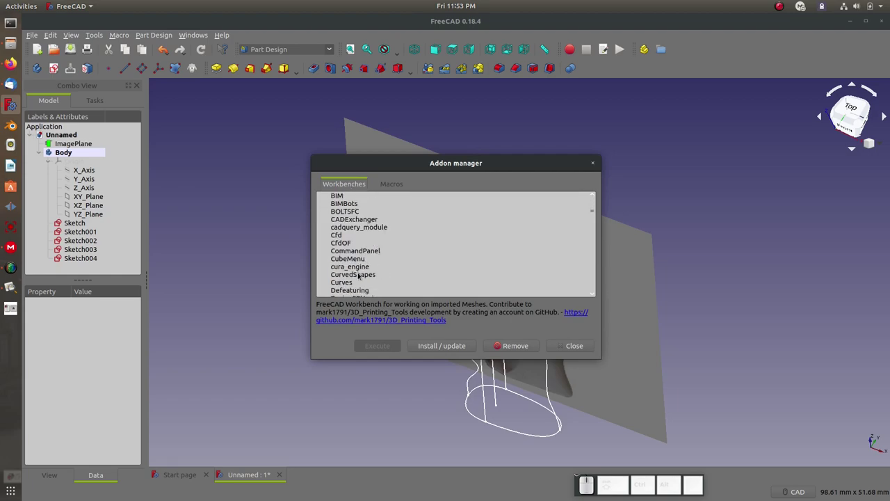
pyautogui.click(356, 276)
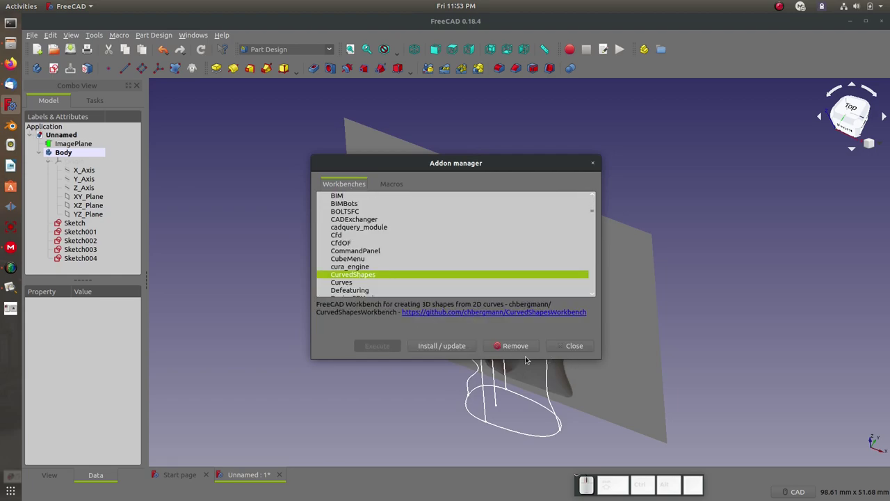
pyautogui.click(452, 350)
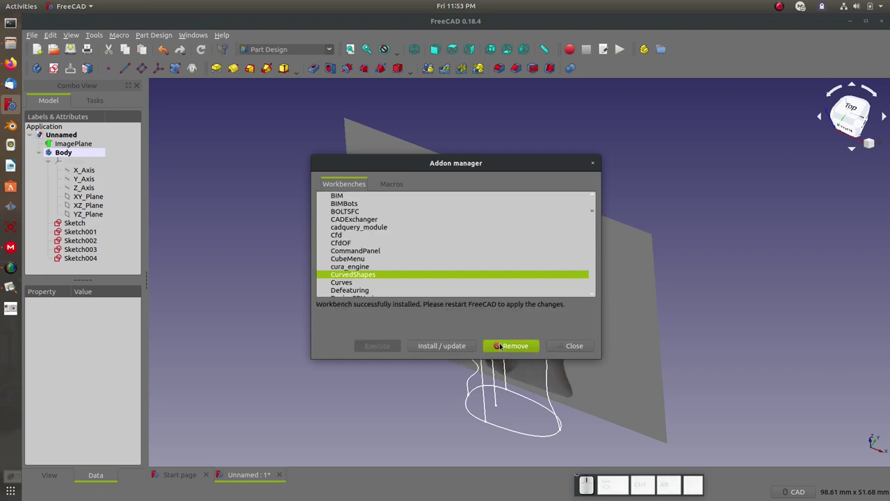
pyautogui.click(572, 352)
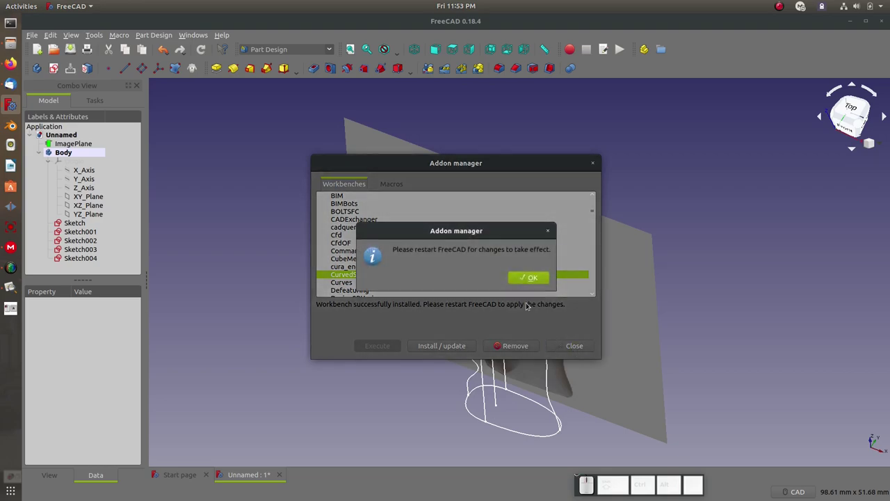
pyautogui.click(525, 282)
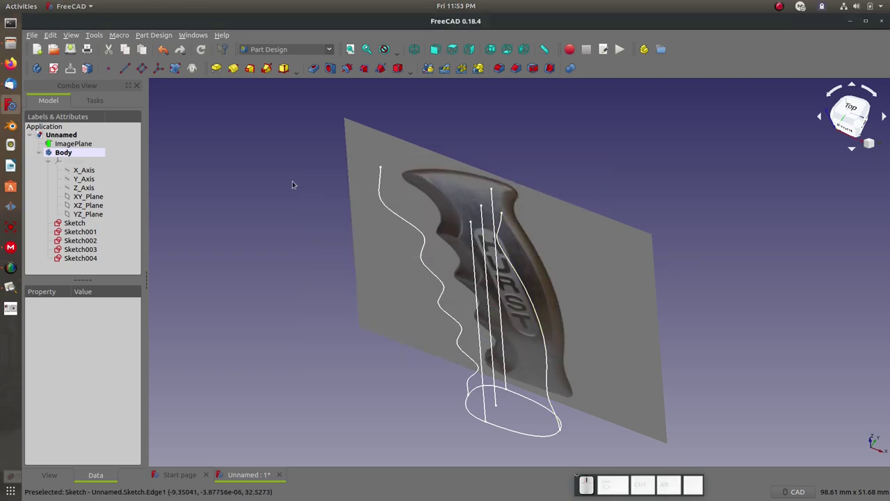
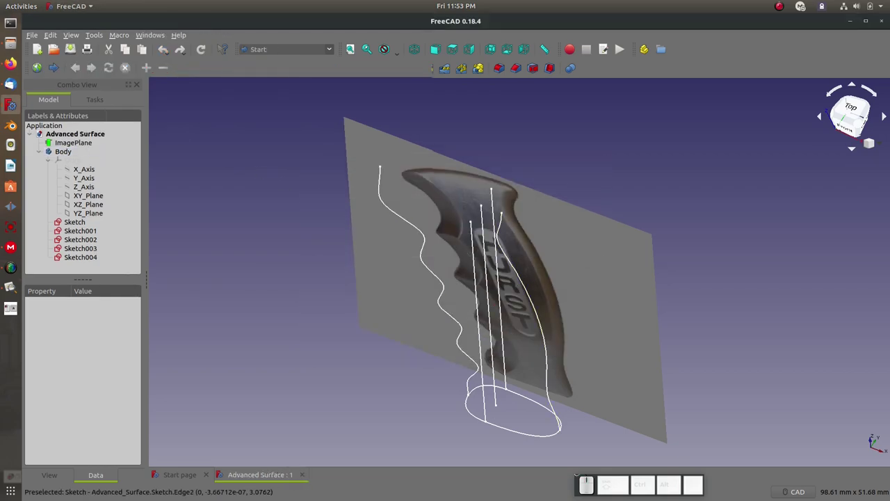
# Switch to the Curved Shapes workbench and select Sketch, Sketch002 and Sketch004 together
pyautogui.click(335, 47)
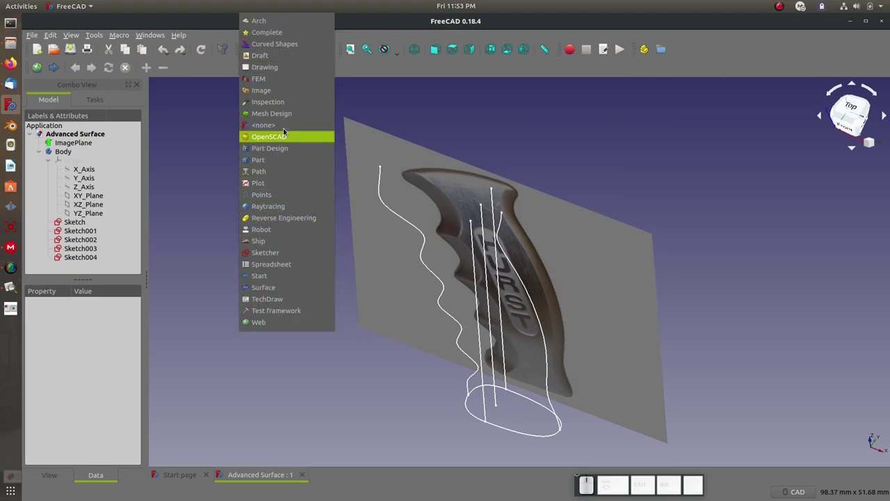
pyautogui.click(269, 50)
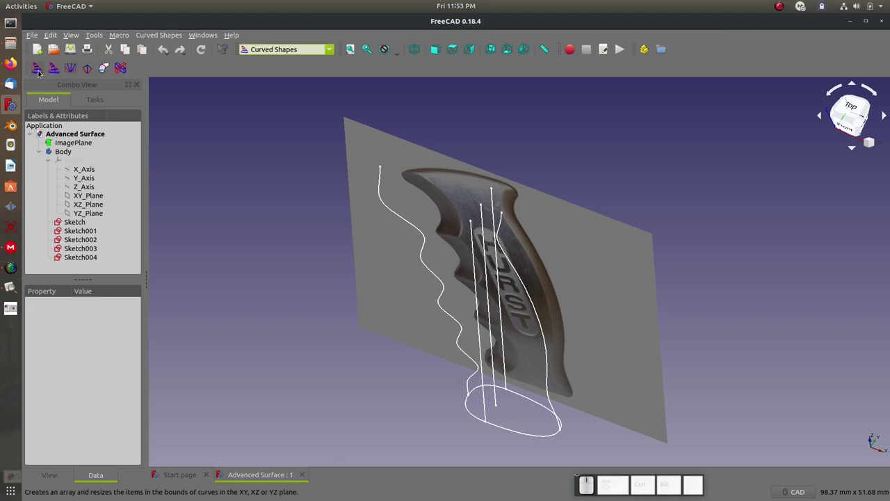
pyautogui.scroll(3)
pyautogui.click(455, 407)
pyautogui.click(461, 370)
pyautogui.click(480, 373)
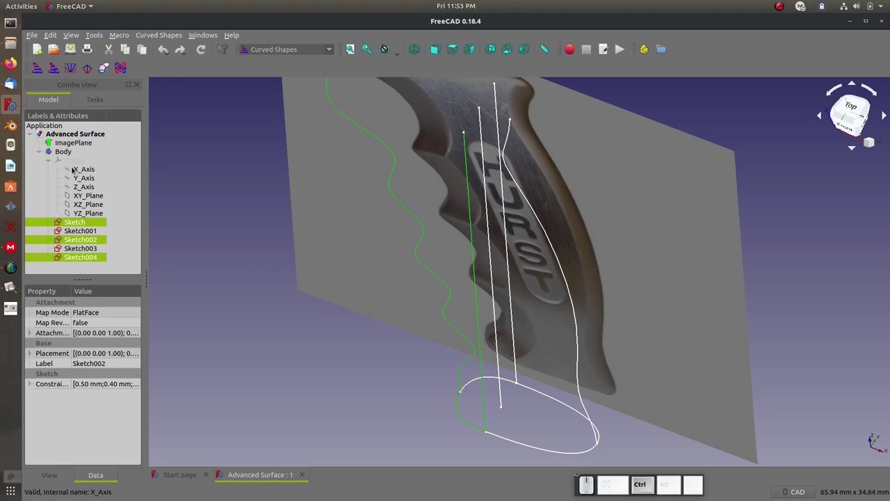
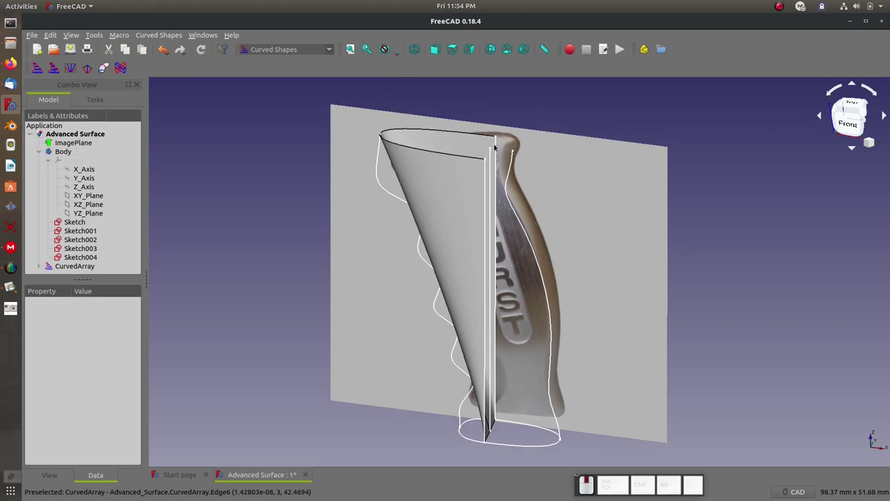
# Set the CurvedArray's Items property to 50 and zoom to the handle base
pyautogui.click(57, 272)
pyautogui.click(82, 394)
pyautogui.press('KP_5')
pyautogui.press('KP_0')
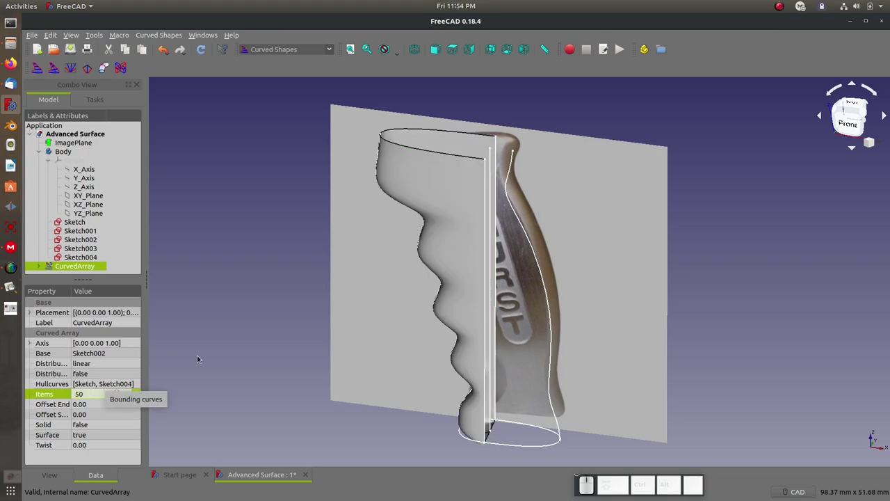
pyautogui.middleClick(280, 321)
pyautogui.scroll(3)
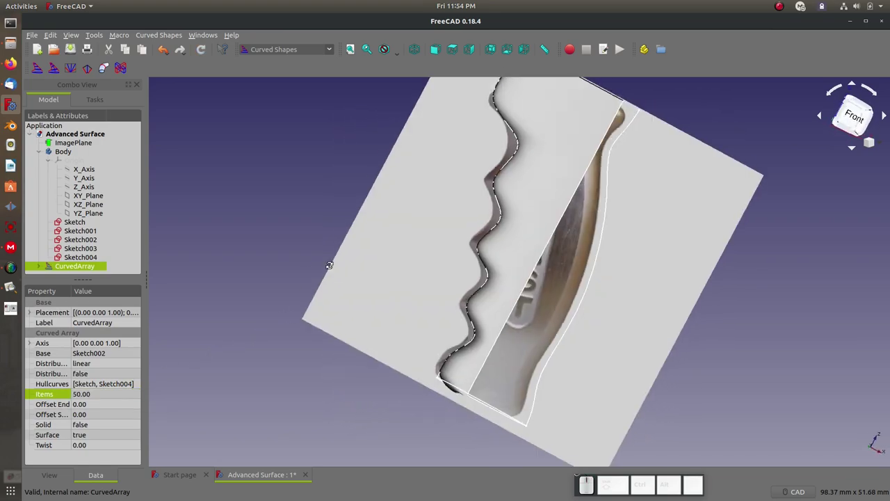
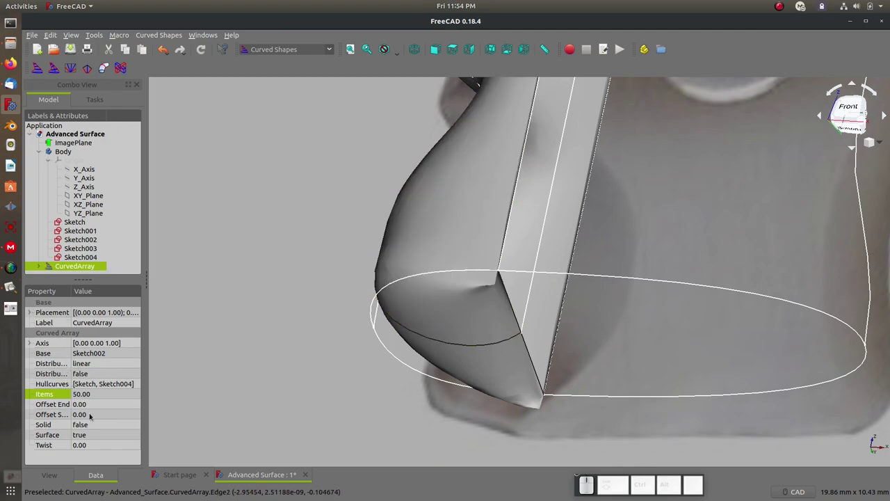
# Enter a small Offset Start of about .07 for the curved array
pyautogui.click(83, 416)
pyautogui.press('KP_Decimal')
pyautogui.press('KP_0')
pyautogui.press('KP_1')
pyautogui.press('BackSpace')
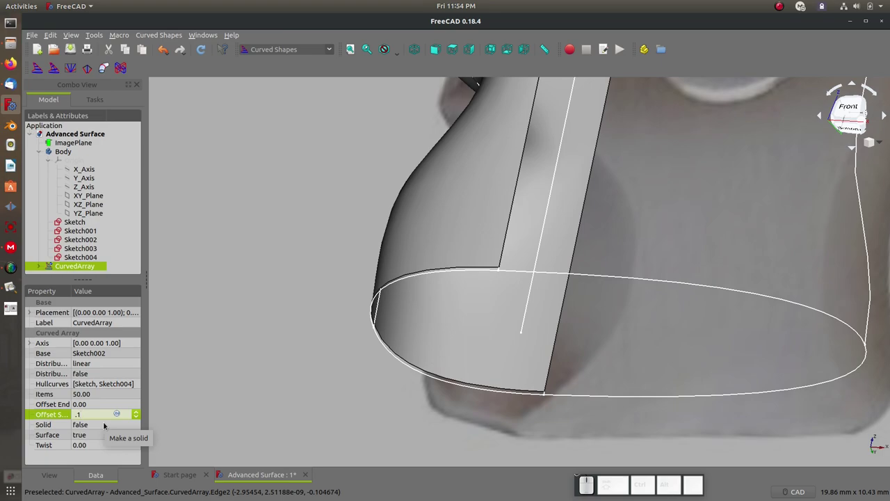
pyautogui.press('BackSpace')
pyautogui.press('KP_0')
pyautogui.press('KP_5')
pyautogui.press('BackSpace')
pyautogui.press('KP_7')
pyautogui.press('KP_5')
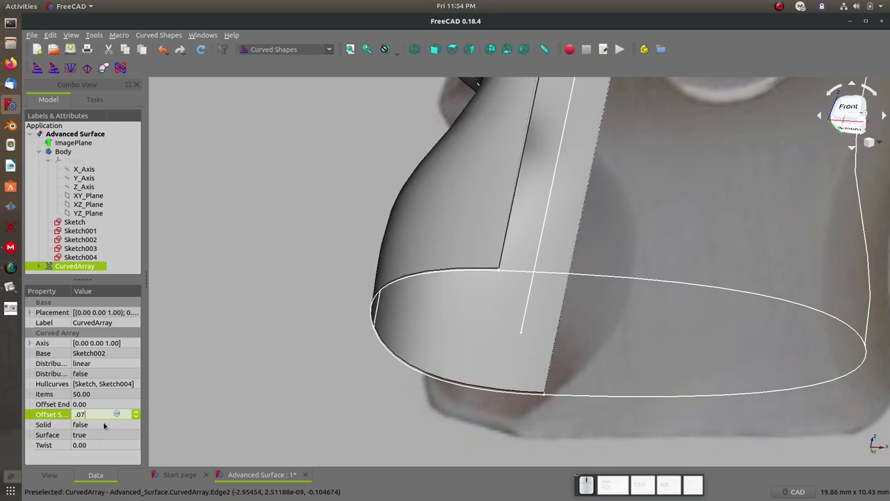
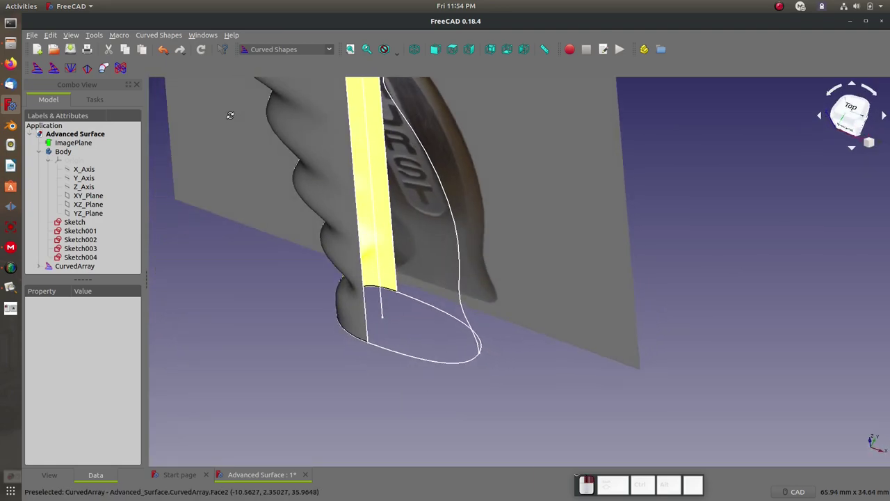
# Hide the first curved array and build a second curved array from four selected sketches
pyautogui.scroll(3)
pyautogui.scroll(-3)
pyautogui.scroll(3)
pyautogui.scroll(-3)
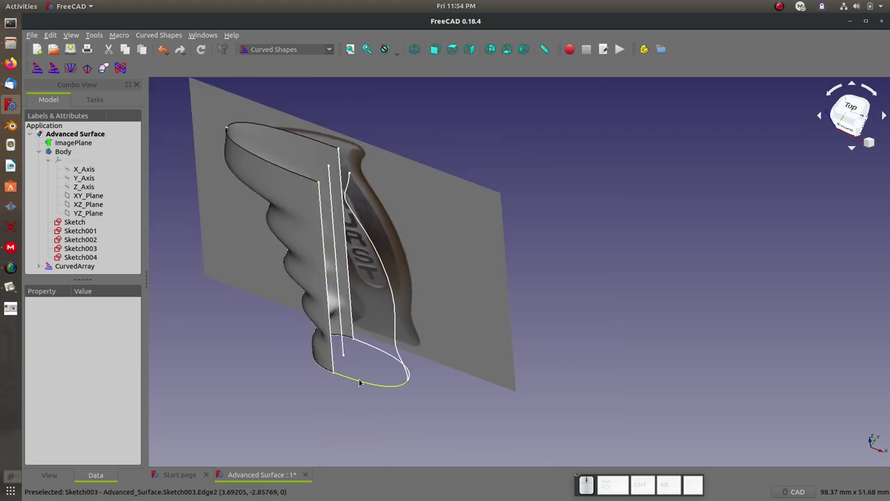
pyautogui.click(290, 263)
pyautogui.press('space')
pyautogui.scroll(3)
pyautogui.click(386, 440)
pyautogui.click(427, 371)
pyautogui.click(362, 343)
pyautogui.click(36, 73)
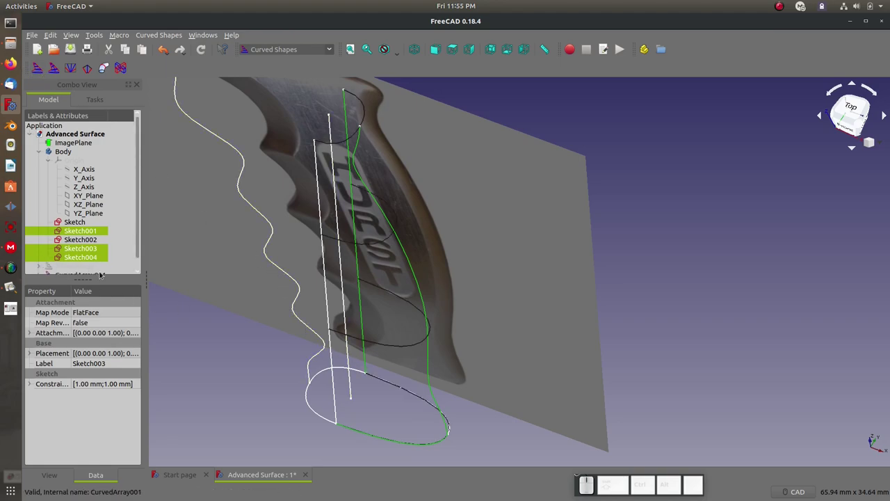
pyautogui.click(36, 73)
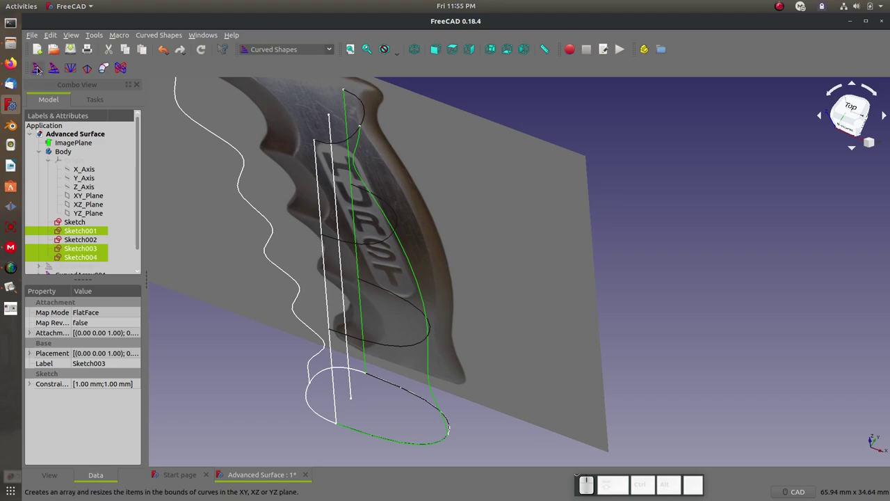
# Adjust CurvedArray001's Data properties, toggling Surface and entering a value of 50
pyautogui.scroll(-3)
pyautogui.rightClick(88, 264)
pyautogui.click(119, 411)
pyautogui.click(73, 268)
pyautogui.click(91, 434)
pyautogui.click(92, 433)
pyautogui.click(91, 444)
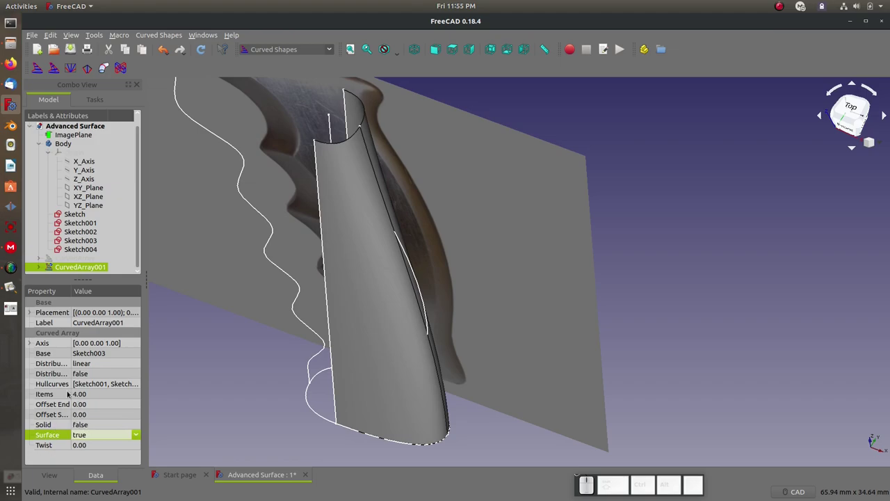
pyautogui.click(86, 396)
pyautogui.press('KP_5')
pyautogui.press('KP_0')
pyautogui.press('KP_Enter')
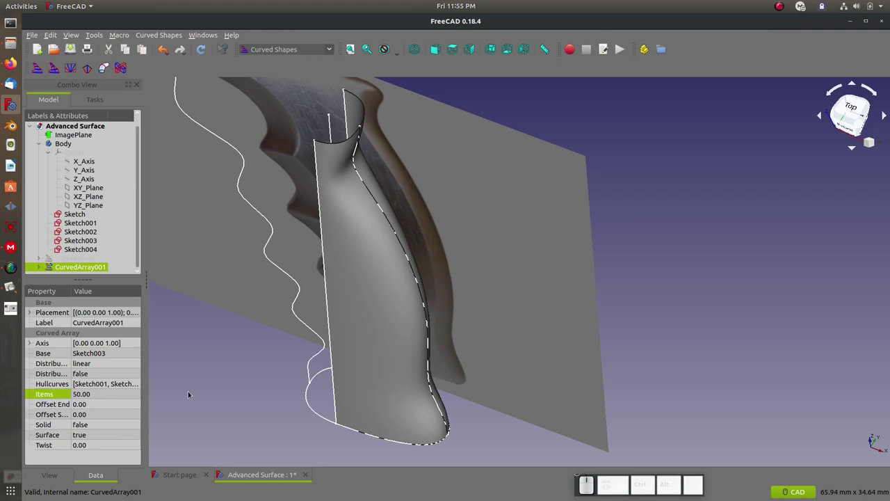
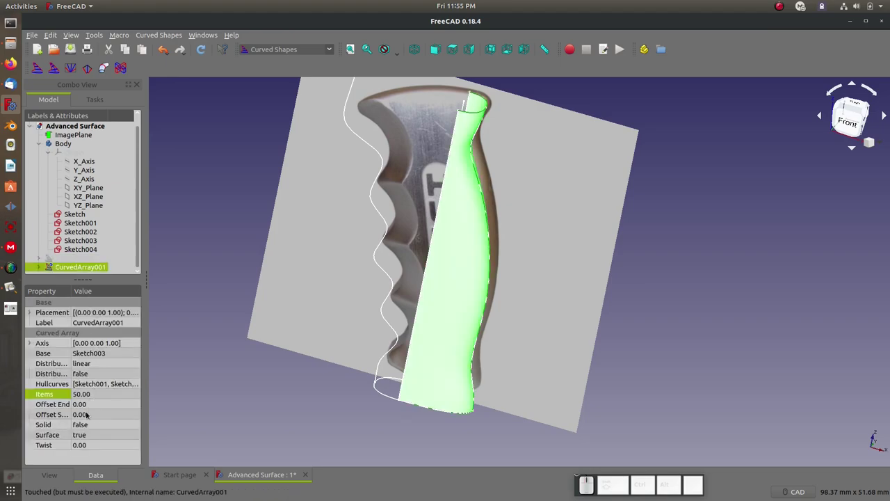
# Set CurvedArray001's Offset Start to 0.07
pyautogui.click(91, 415)
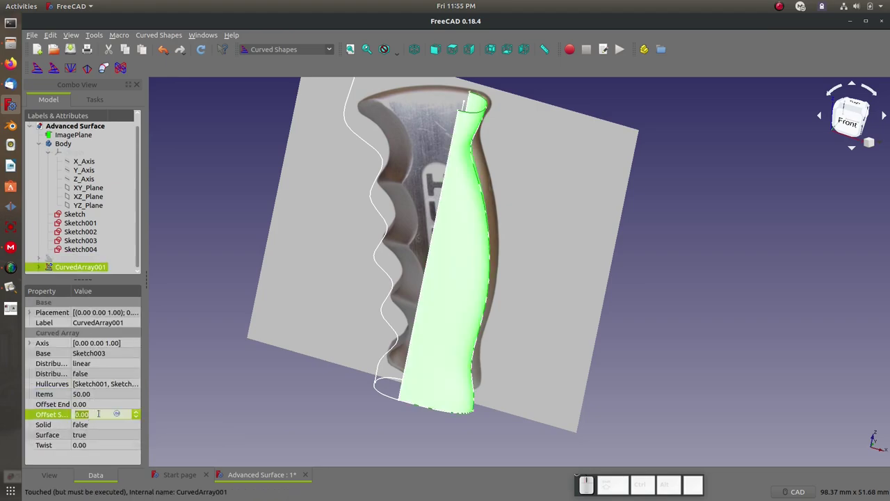
pyautogui.press('KP_Decimal')
pyautogui.press('KP_0')
pyautogui.press('KP_7')
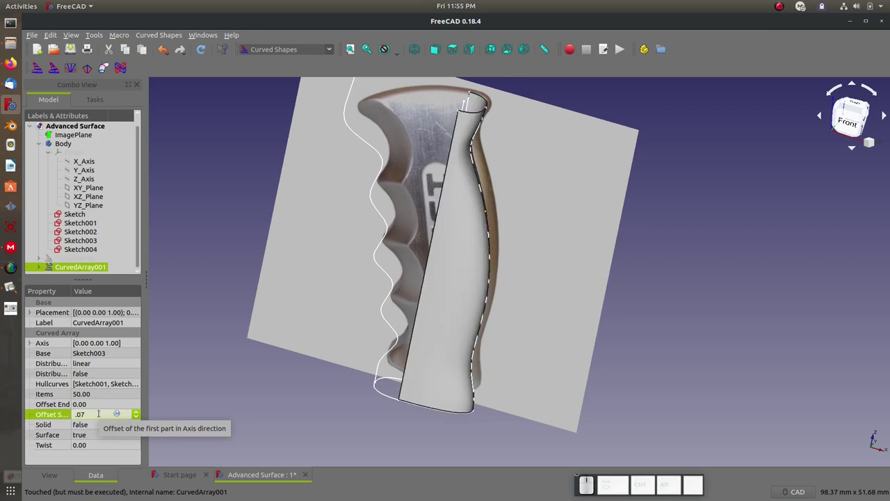
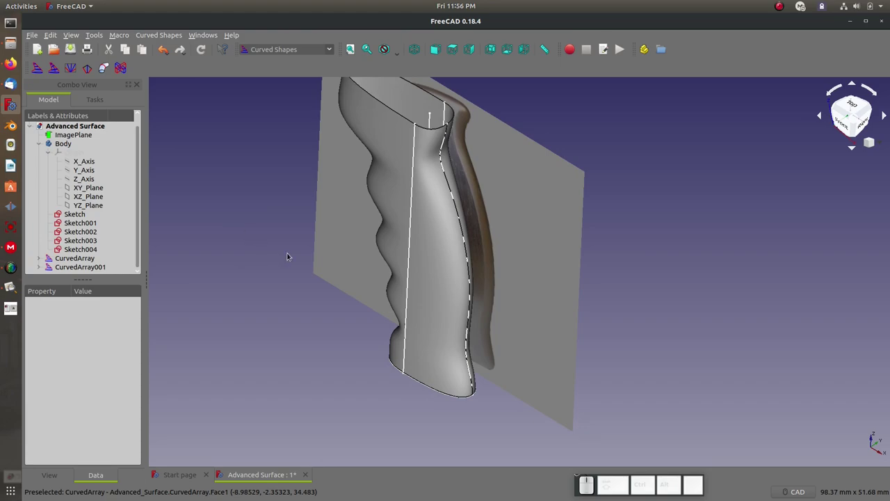
pyautogui.scroll(-3)
# Start a new sketch at the handle's bottom end and begin a rectangle across the outline
pyautogui.scroll(3)
pyautogui.scroll(-3)
pyautogui.click(243, 218)
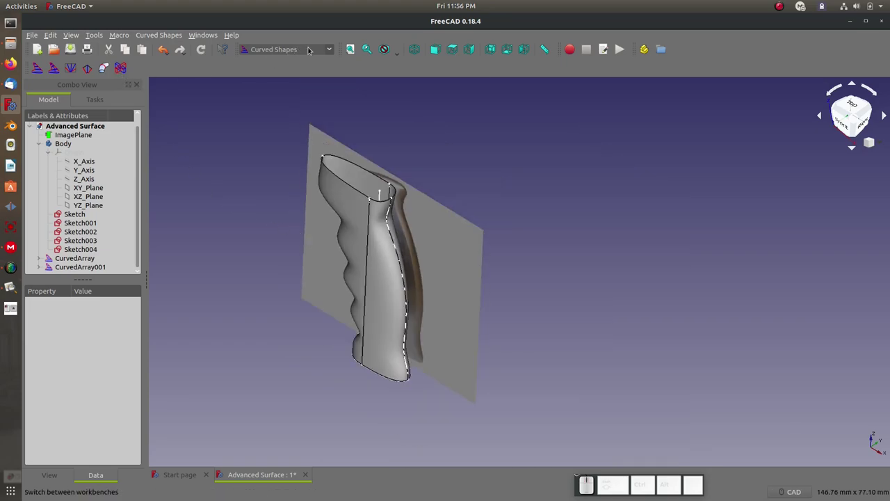
pyautogui.click(330, 52)
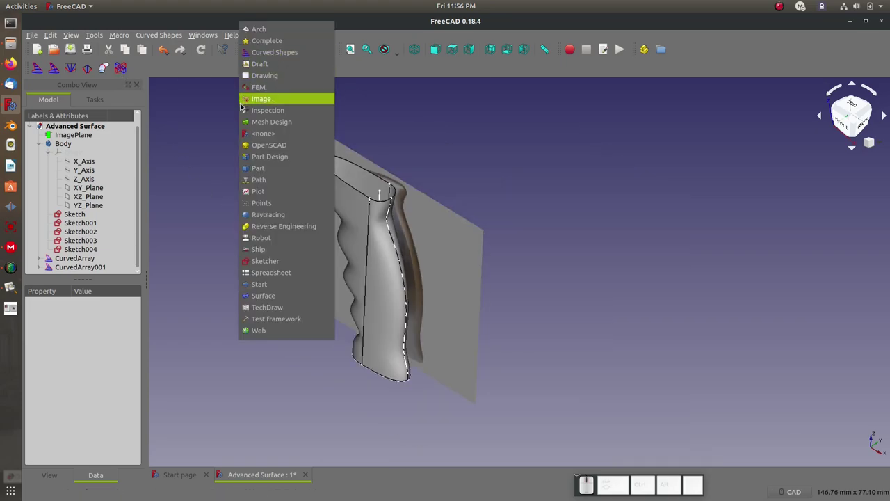
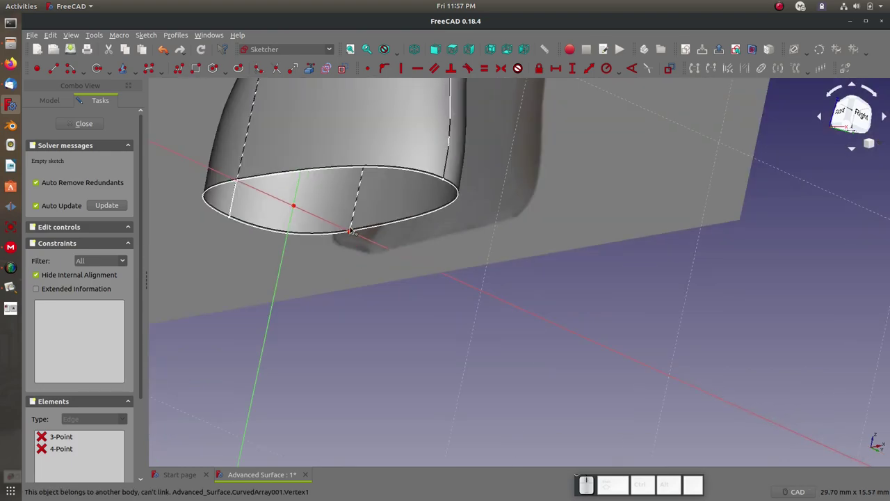
pyautogui.press('Escape')
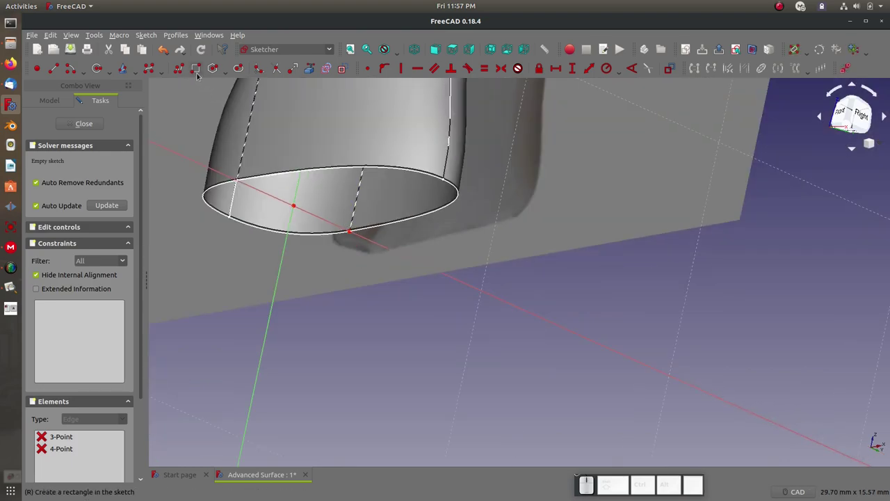
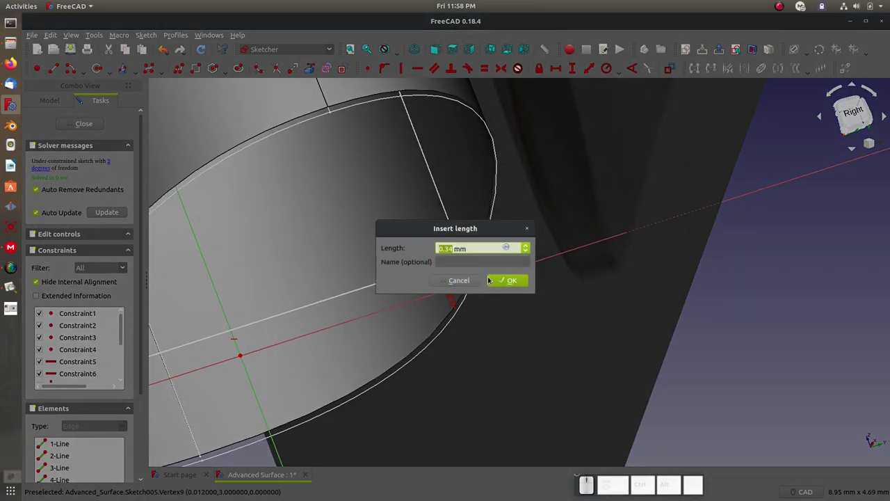
# Give the rectangle a 0.07 length dimension
pyautogui.press('KP_Decimal')
pyautogui.press('KP_0')
pyautogui.press('KP_7')
pyautogui.press('KP_Enter')
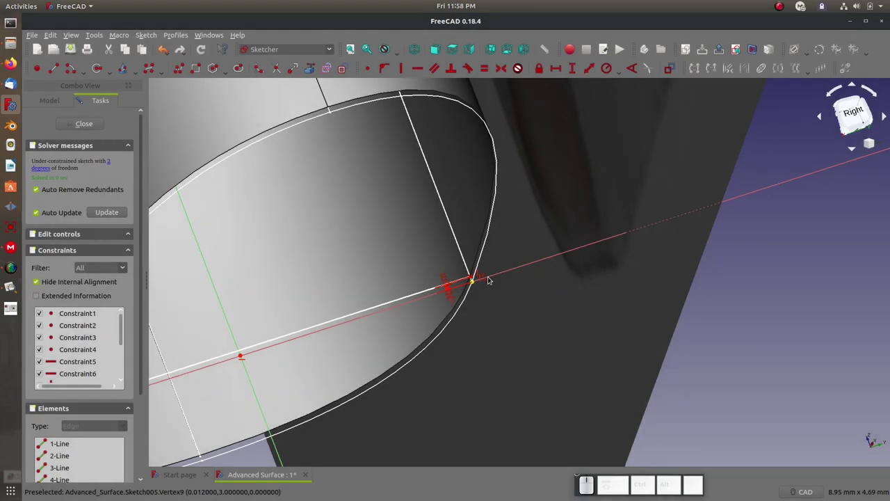
pyautogui.press('Escape')
pyautogui.scroll(-3)
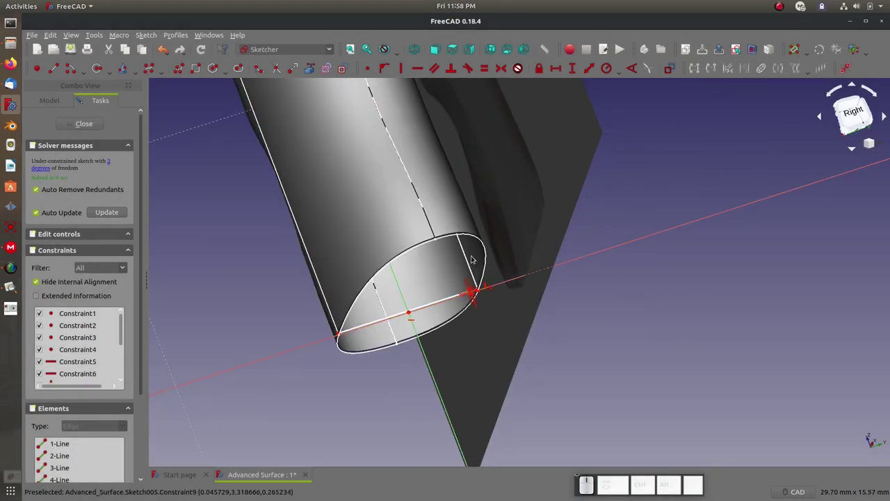
pyautogui.scroll(3)
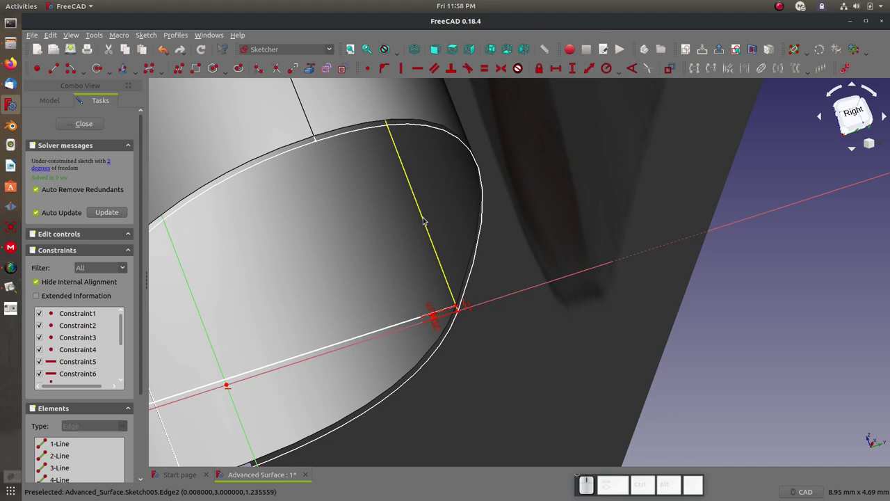
# Tie two opposite rectangle corners coincident to the handle outline's end points, fully constraining it
pyautogui.click(454, 308)
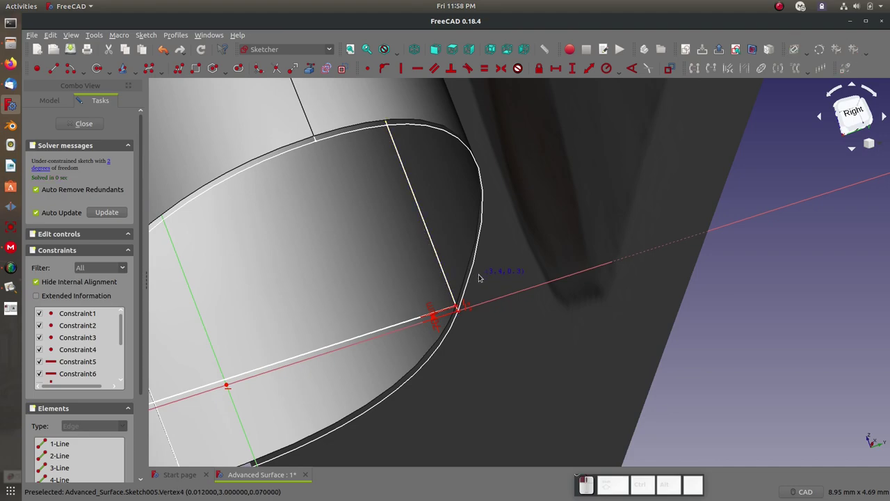
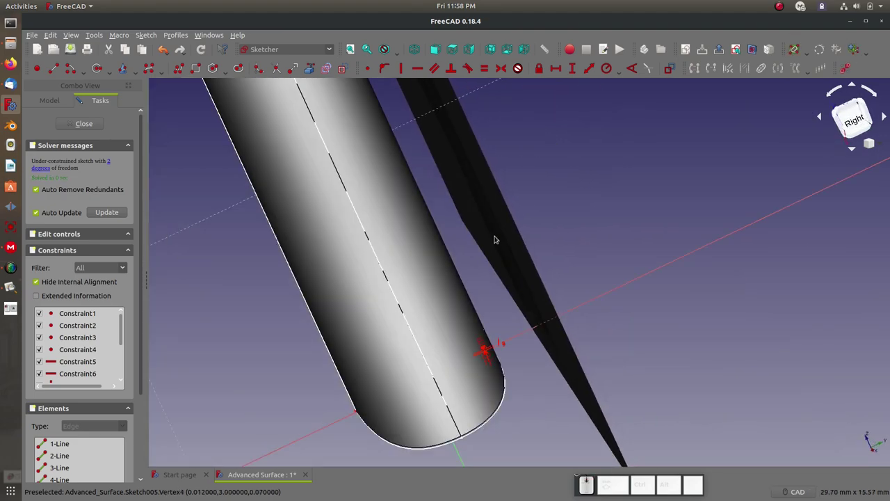
pyautogui.scroll(3)
pyautogui.moveTo(528, 152); pyautogui.dragTo(388, 204)
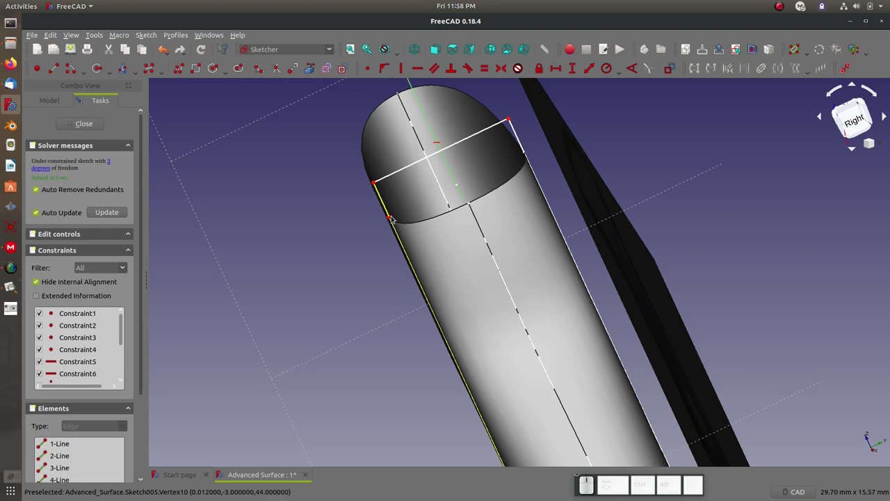
pyautogui.click(388, 221)
pyautogui.click(376, 182)
pyautogui.click(411, 74)
pyautogui.click(320, 252)
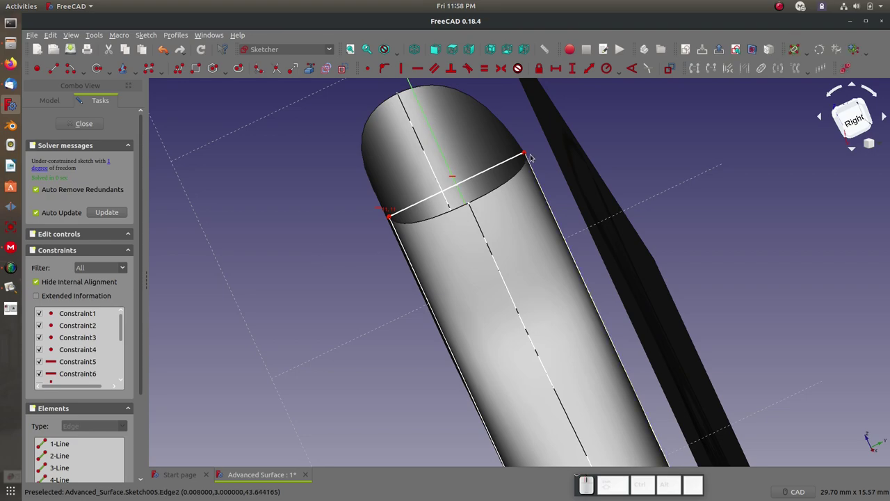
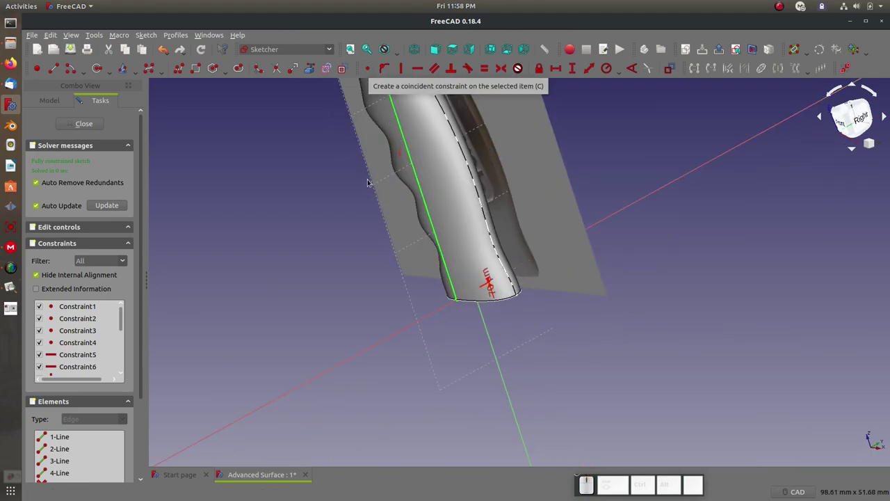
pyautogui.scroll(-3)
pyautogui.scroll(3)
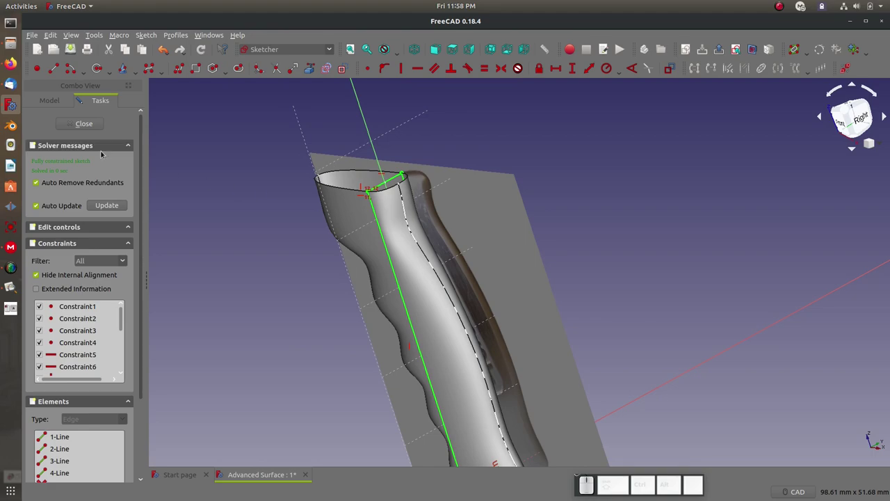
pyautogui.scroll(-3)
pyautogui.scroll(3)
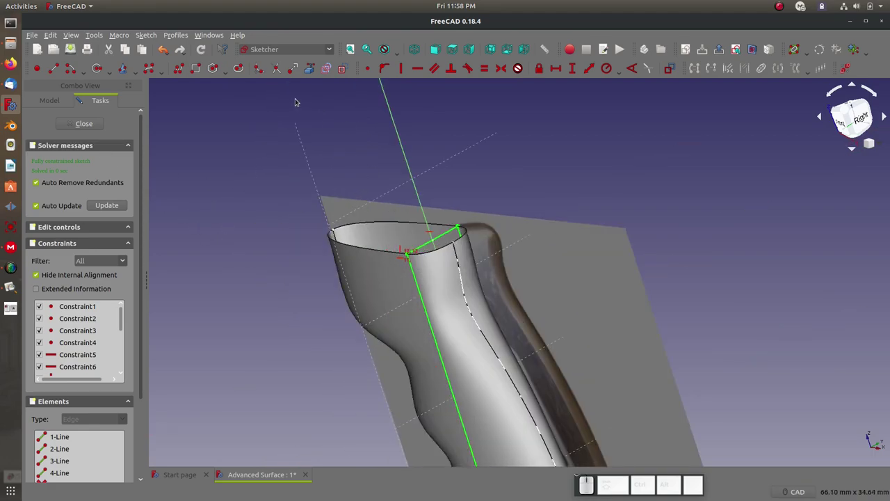
pyautogui.click(327, 55)
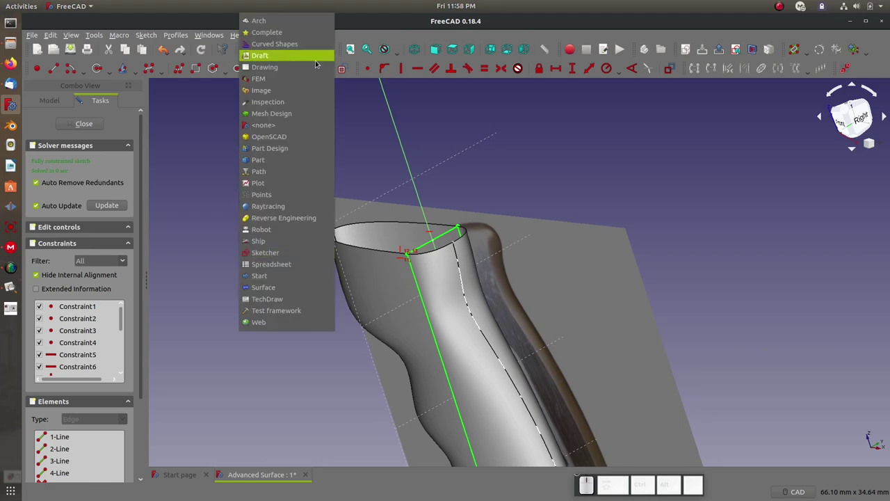
# Switch to Part Design and start padding Sketch005, changing the pad's length type
pyautogui.doubleClick(80, 124)
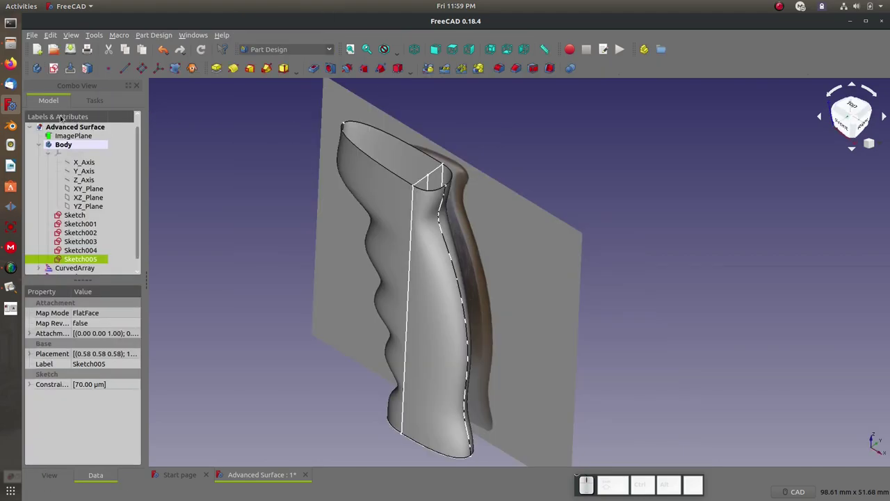
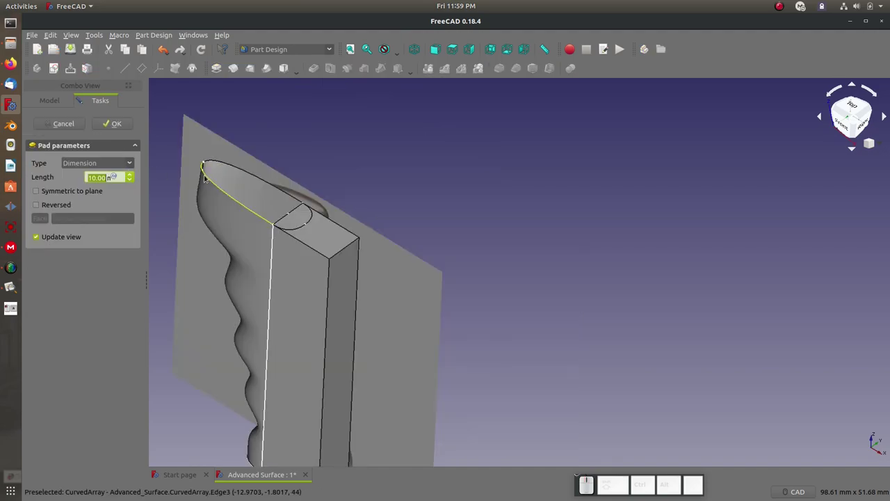
pyautogui.click(128, 166)
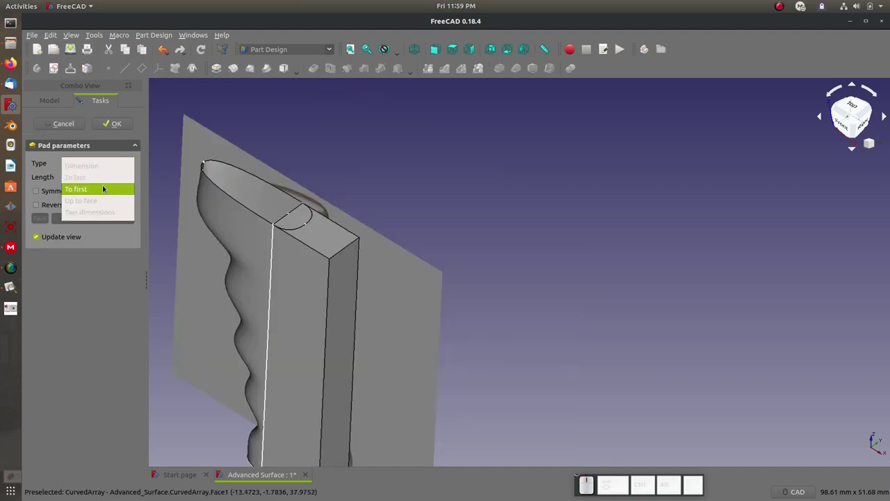
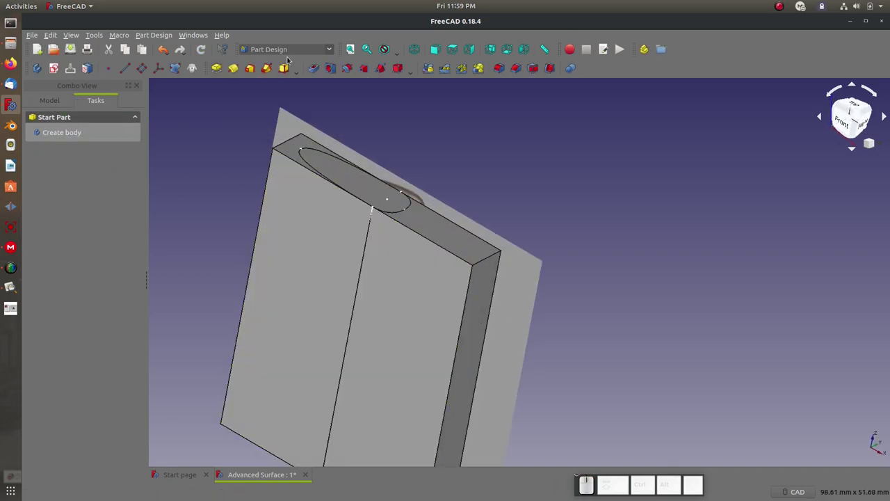
# Slice the Pad solid apart with the first curved array surface
pyautogui.moveTo(331, 53); pyautogui.dragTo(280, 155)
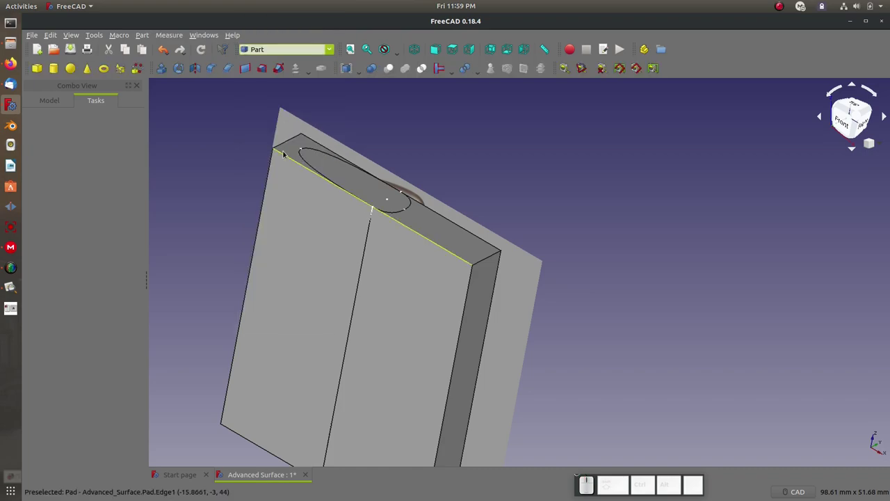
pyautogui.click(52, 98)
pyautogui.scroll(-3)
pyautogui.click(288, 289)
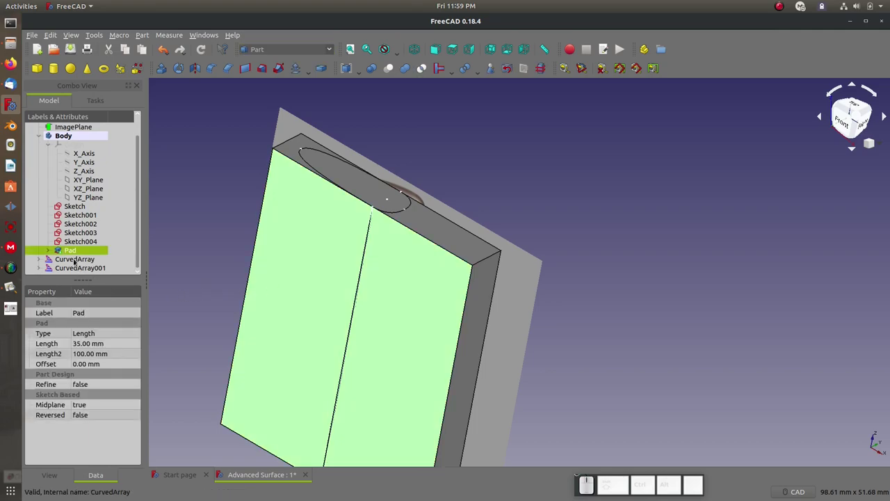
pyautogui.click(77, 258)
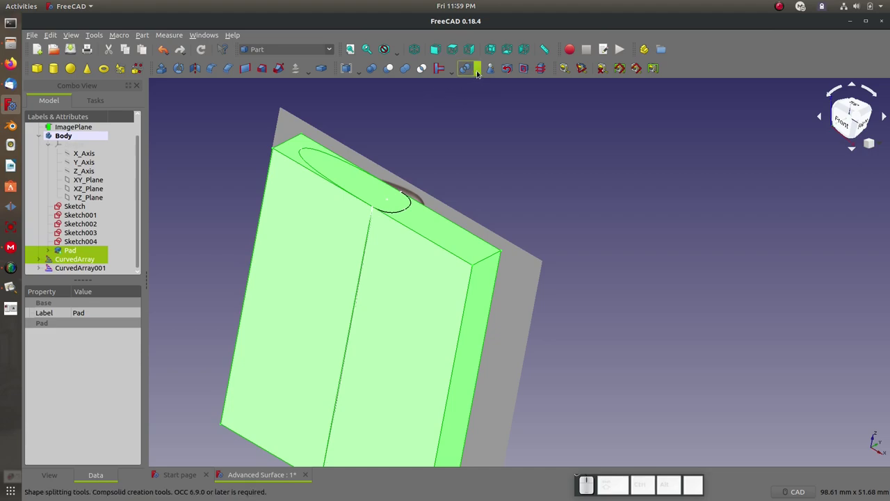
pyautogui.click(475, 74)
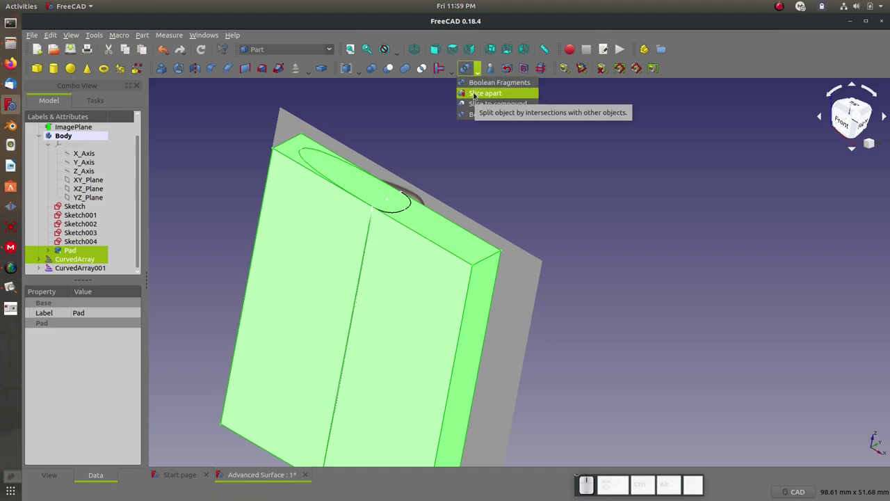
pyautogui.click(472, 97)
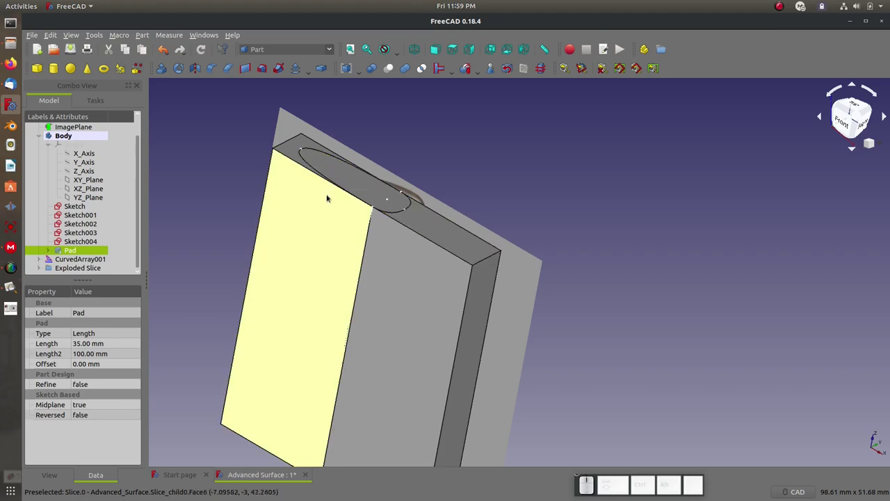
# Pick out the unwanted outer slice piece and delete it
pyautogui.click(36, 273)
pyautogui.scroll(-3)
pyautogui.click(58, 262)
pyautogui.click(66, 269)
pyautogui.click(68, 251)
pyautogui.click(69, 264)
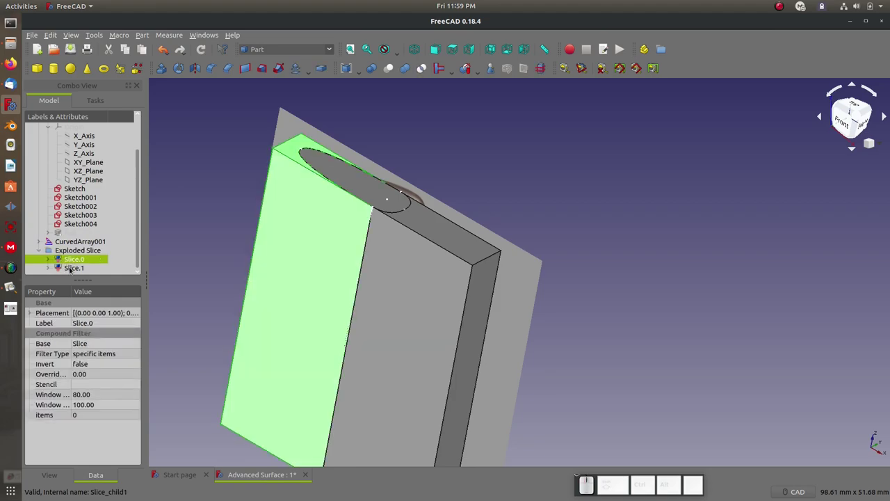
pyautogui.click(73, 266)
pyautogui.click(73, 260)
pyautogui.click(67, 270)
pyautogui.click(67, 267)
pyautogui.click(67, 266)
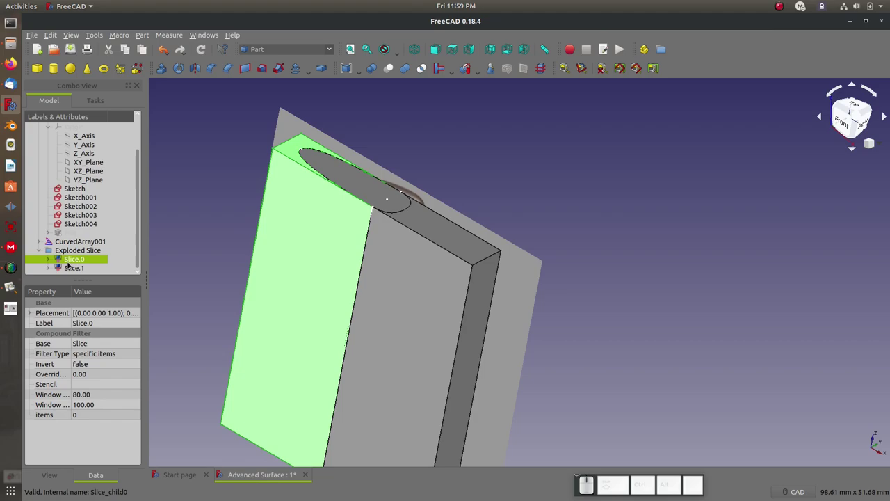
pyautogui.press('Delete')
# Slice the remaining piece apart with CurvedArray001
pyautogui.scroll(-3)
pyautogui.scroll(3)
pyautogui.click(76, 248)
pyautogui.click(334, 269)
pyautogui.moveTo(342, 258); pyautogui.dragTo(84, 244)
pyautogui.click(84, 244)
pyautogui.moveTo(84, 244); pyautogui.dragTo(469, 65)
pyautogui.click(469, 64)
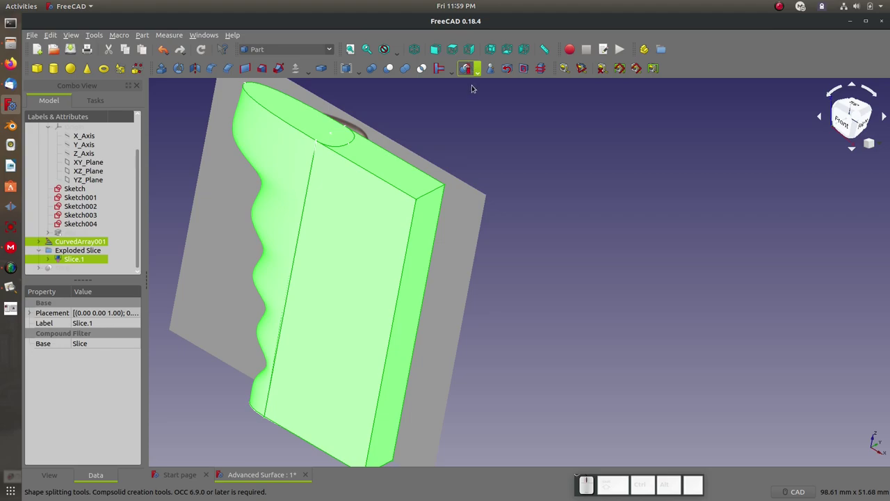
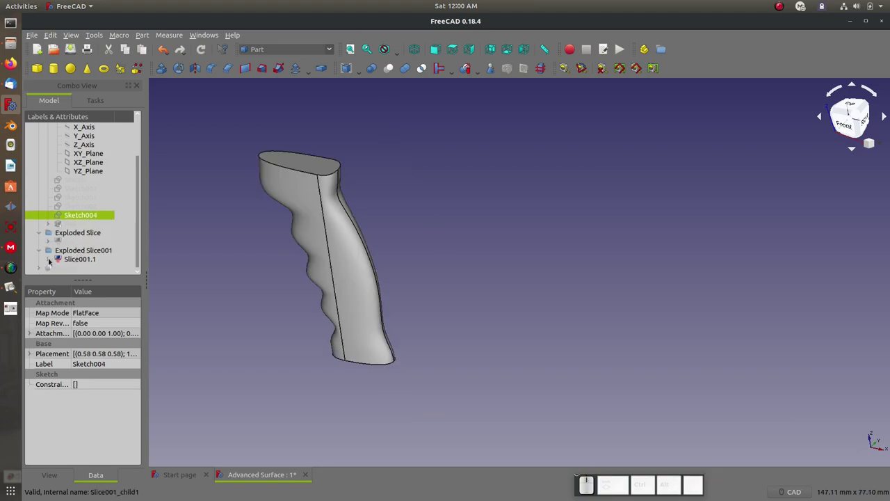
# Set the wavy handle solid's display material to Chrome
pyautogui.scroll(3)
pyautogui.scroll(-3)
pyautogui.middleClick(137, 59)
pyautogui.click(397, 56)
pyautogui.click(394, 90)
pyautogui.click(70, 39)
pyautogui.click(114, 242)
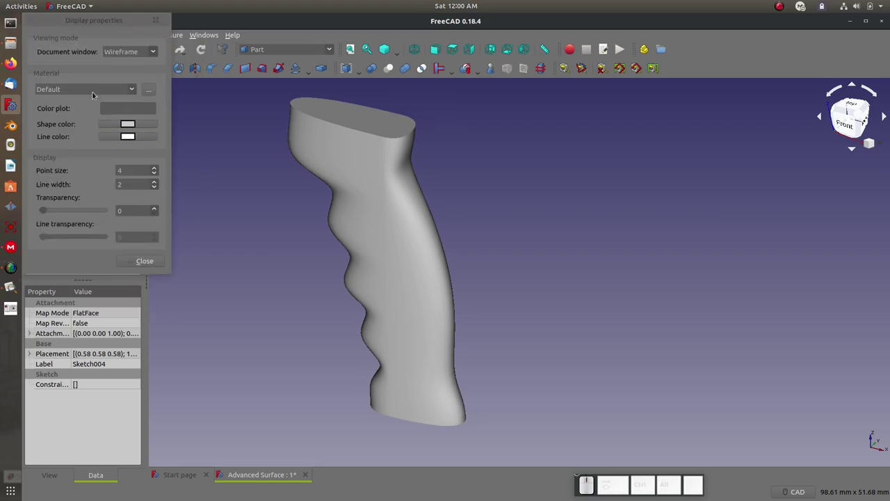
pyautogui.click(92, 92)
pyautogui.click(64, 151)
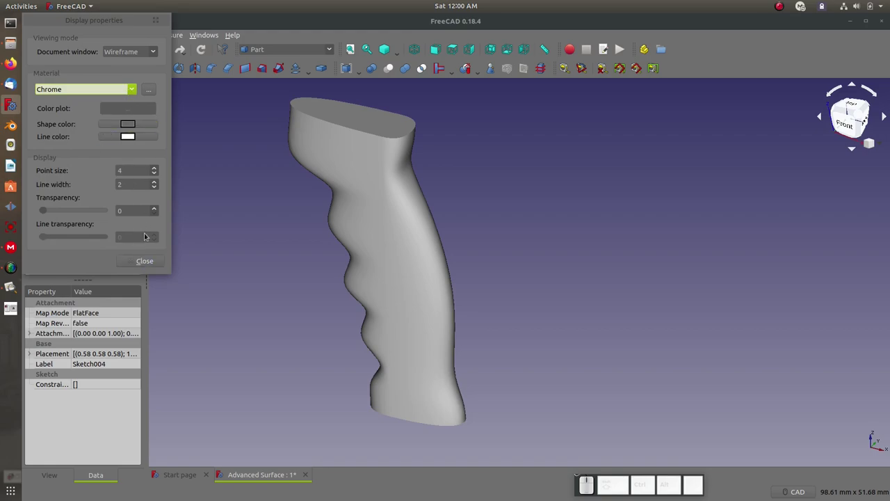
pyautogui.click(149, 267)
pyautogui.scroll(3)
pyautogui.scroll(-3)
pyautogui.click(68, 260)
# Fillet six edges of the handle to round its top and sides
pyautogui.click(70, 36)
pyautogui.click(98, 244)
pyautogui.click(83, 89)
pyautogui.click(84, 98)
pyautogui.click(83, 100)
pyautogui.click(84, 95)
pyautogui.click(71, 152)
pyautogui.click(192, 269)
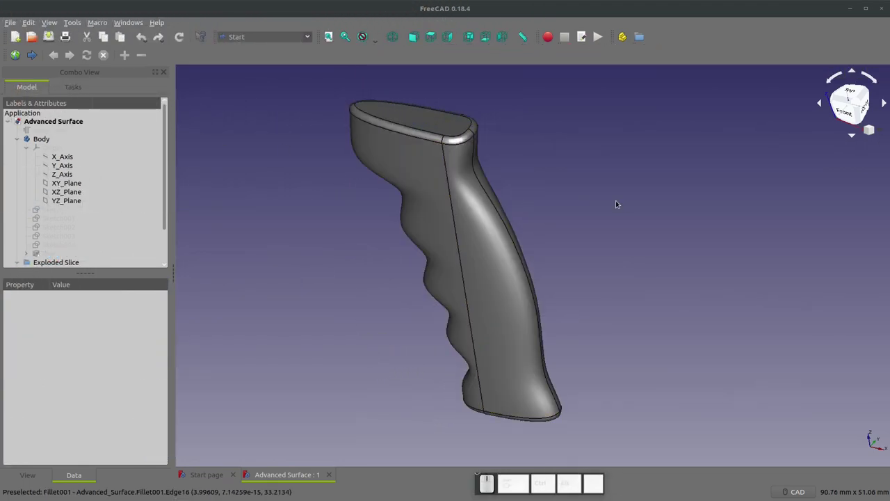
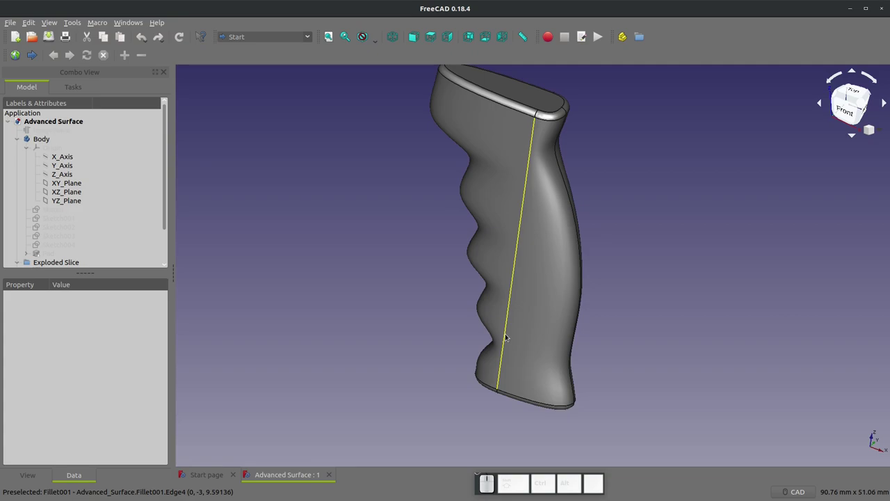
pyautogui.click(392, 330)
pyautogui.scroll(-3)
pyautogui.scroll(3)
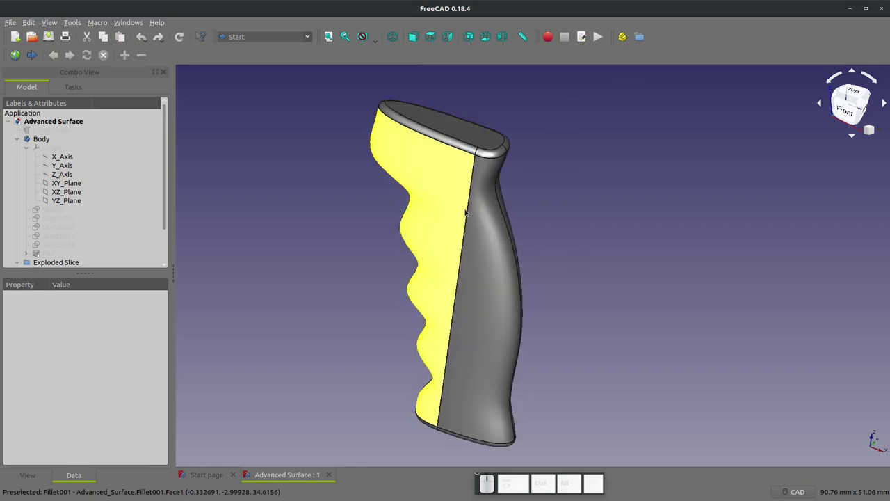
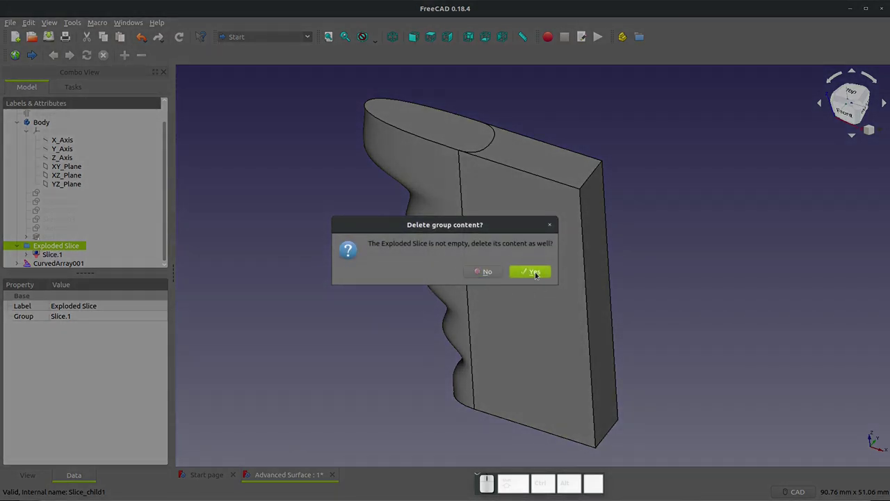
# Confirm the deletion and remove CurvedArray001, CurvedArray and Pad
pyautogui.click(529, 272)
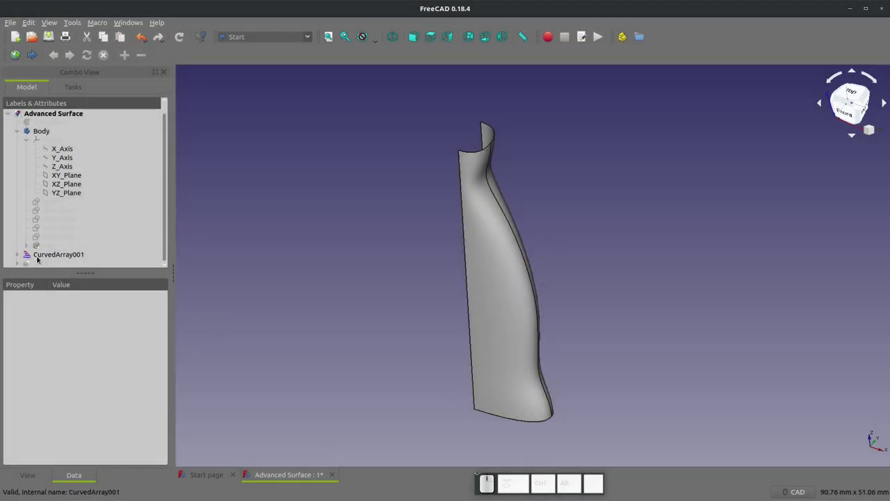
pyautogui.click(36, 263)
pyautogui.moveTo(51, 270); pyautogui.dragTo(49, 249)
pyautogui.press('Delete')
pyautogui.click(49, 248)
pyautogui.press('space')
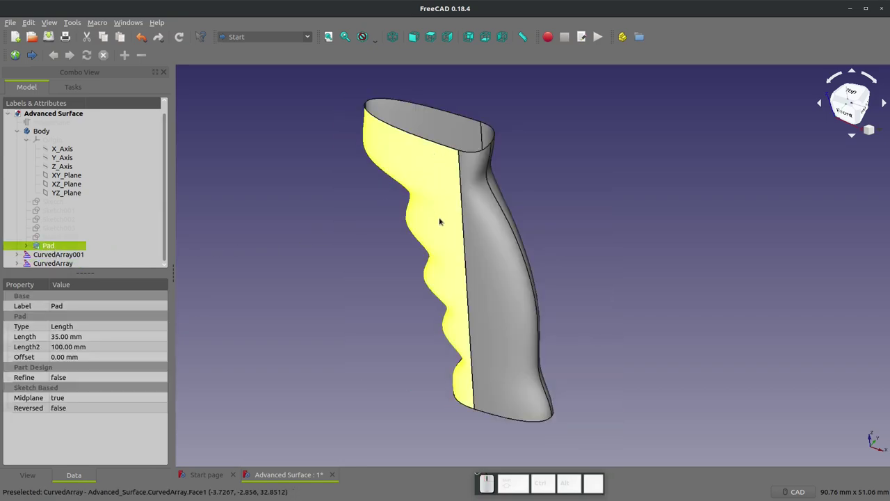
pyautogui.click(68, 261)
pyautogui.press('Delete')
pyautogui.click(63, 266)
pyautogui.press('Delete')
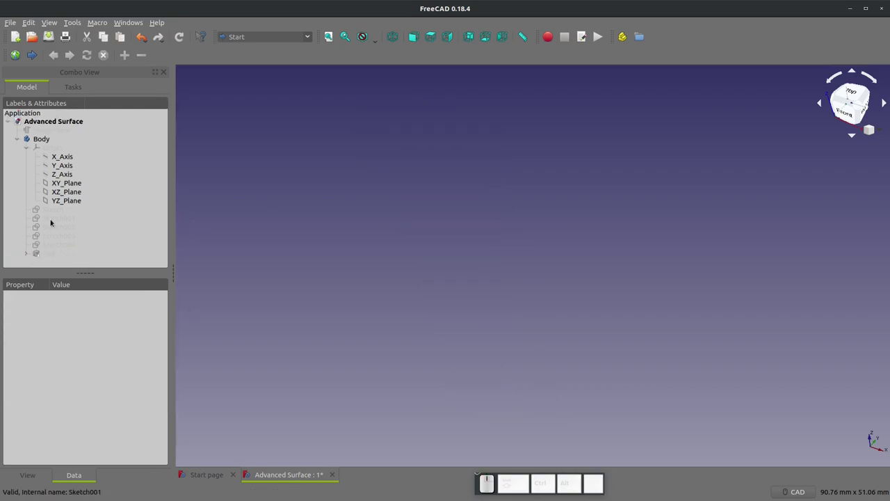
# Make the five guide-curve sketches visible again and reopen the wavy profile Sketch for editing
pyautogui.click(56, 208)
pyautogui.press('space')
pyautogui.click(52, 219)
pyautogui.click(56, 224)
pyautogui.press('space')
pyautogui.click(50, 238)
pyautogui.press('space')
pyautogui.click(51, 249)
pyautogui.press('space')
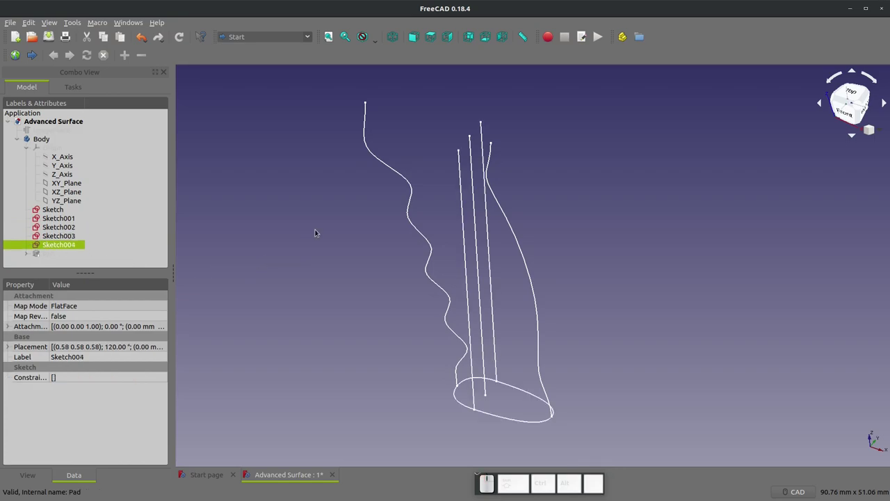
pyautogui.scroll(3)
pyautogui.scroll(-3)
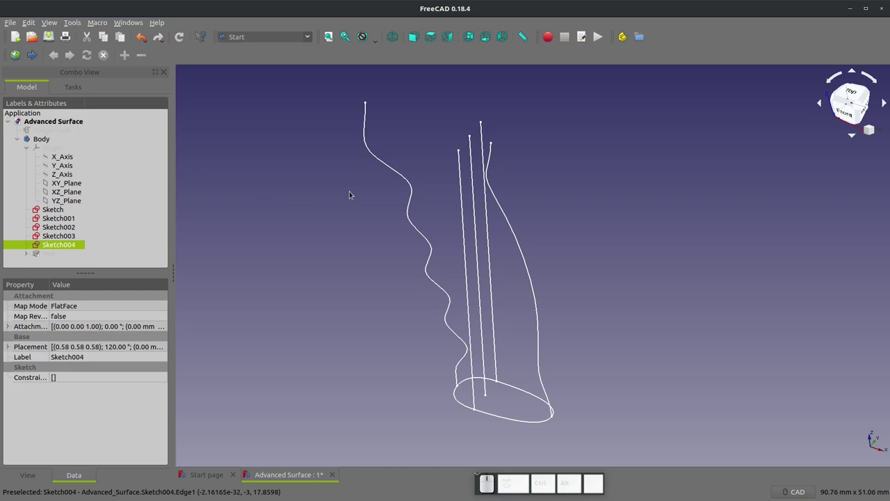
pyautogui.click(53, 214)
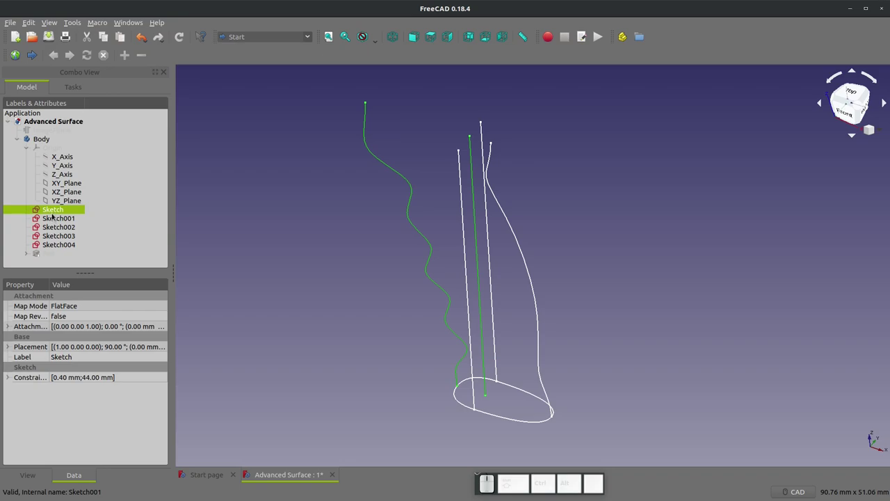
pyautogui.click(50, 213)
# Draw a B-spline beside the wavy profile, fix its top end at -5.75 mm horizontally, and close the sketch
pyautogui.scroll(-3)
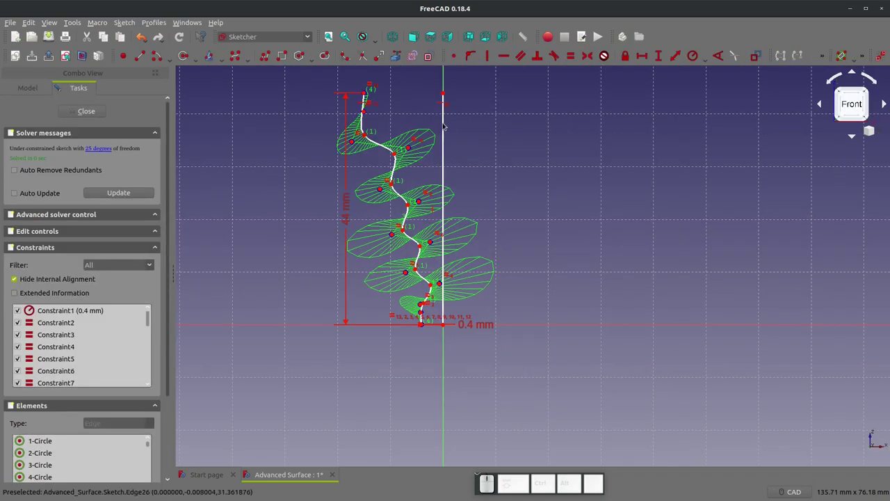
pyautogui.click(440, 121)
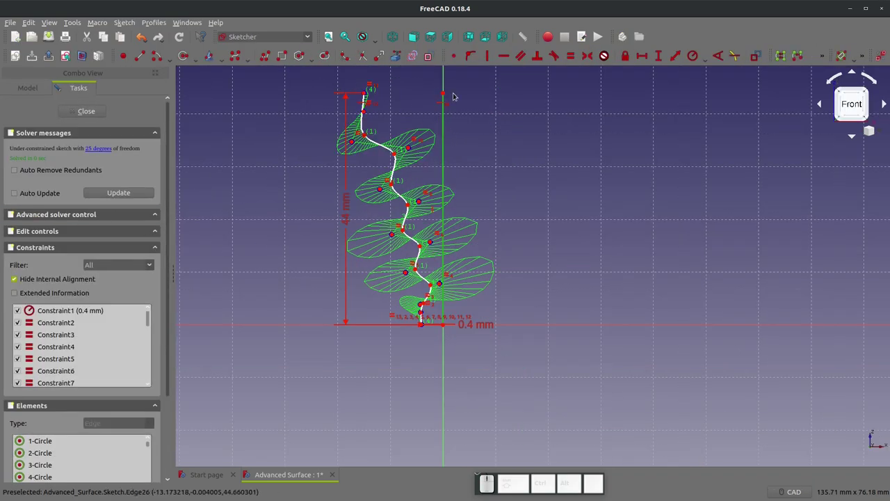
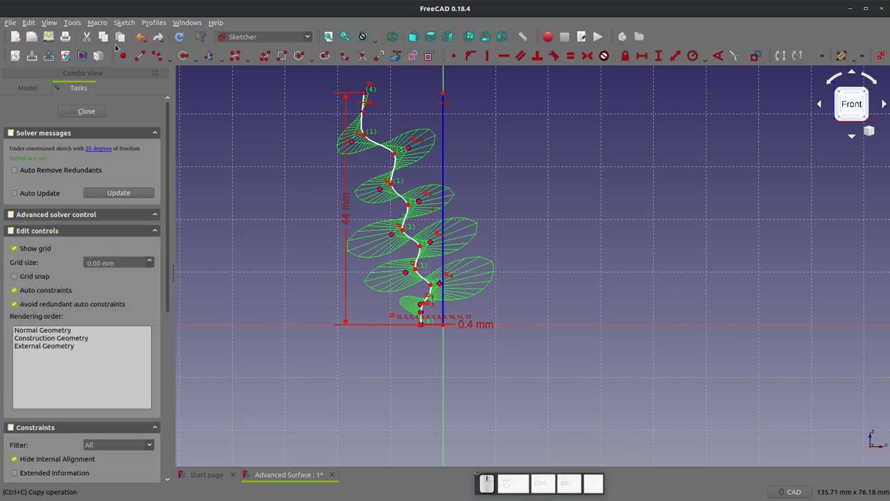
pyautogui.click(158, 60)
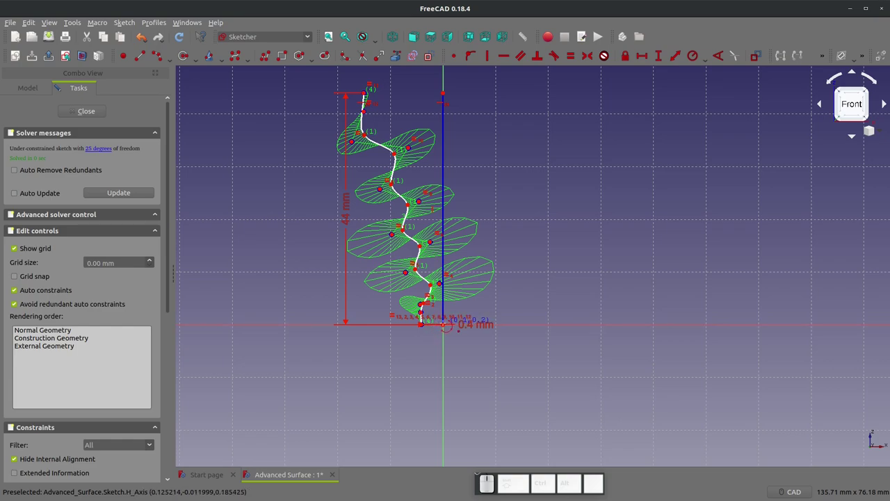
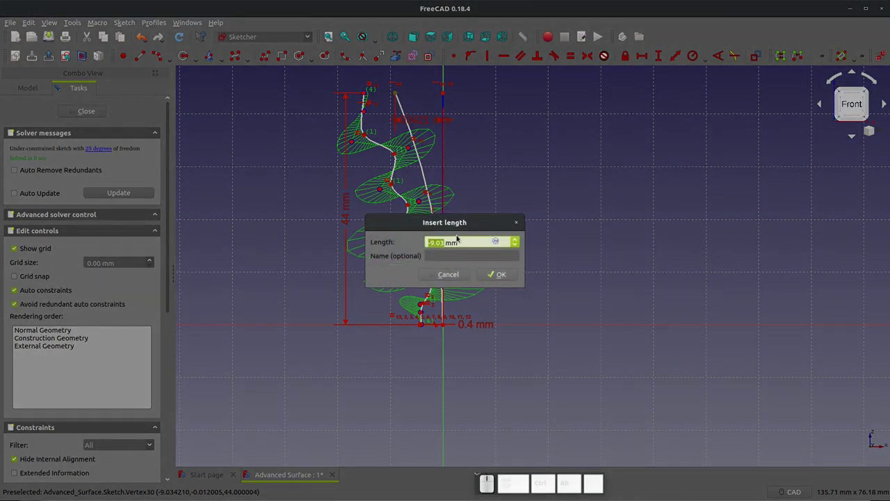
pyautogui.press('KP_Subtract')
pyautogui.press('KP_5')
pyautogui.press('KP_Decimal')
pyautogui.press('KP_7')
pyautogui.press('KP_5')
pyautogui.press('KP_Enter')
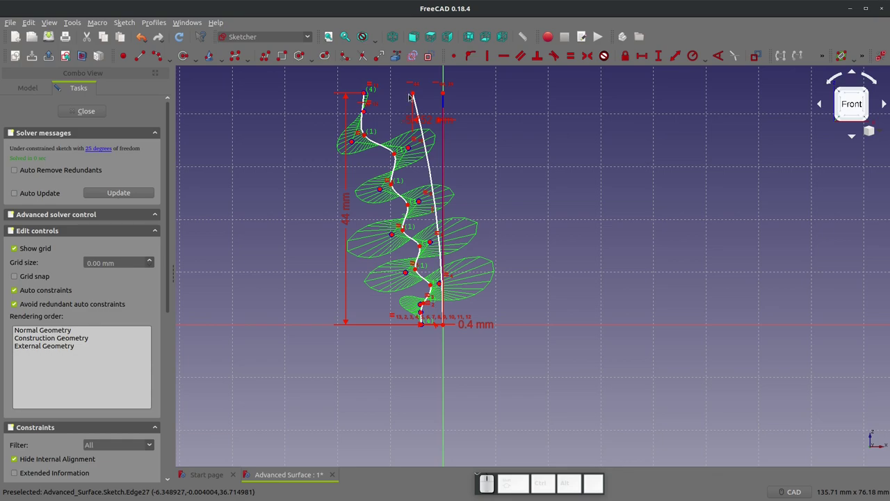
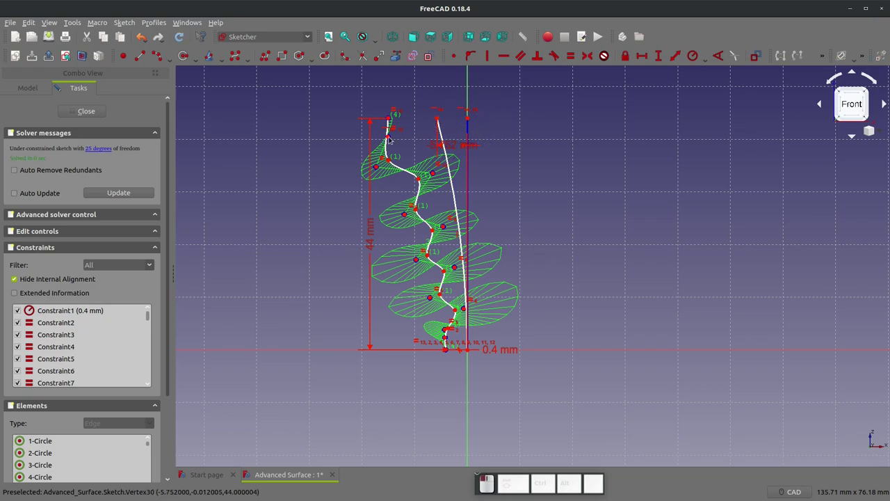
pyautogui.click(88, 113)
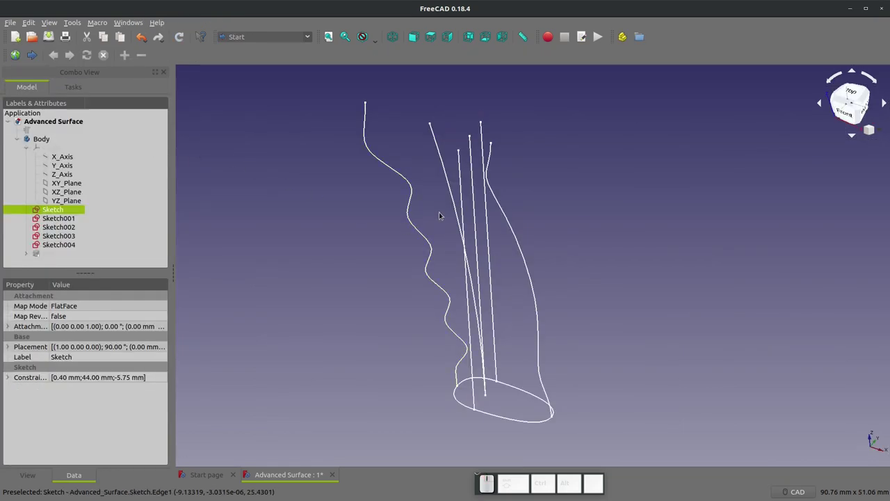
# Edit Sketch001 and reference the new curve's top endpoint as external geometry
pyautogui.click(472, 166)
pyautogui.click(475, 167)
pyautogui.click(44, 223)
pyautogui.scroll(-3)
pyautogui.scroll(3)
pyautogui.click(461, 215)
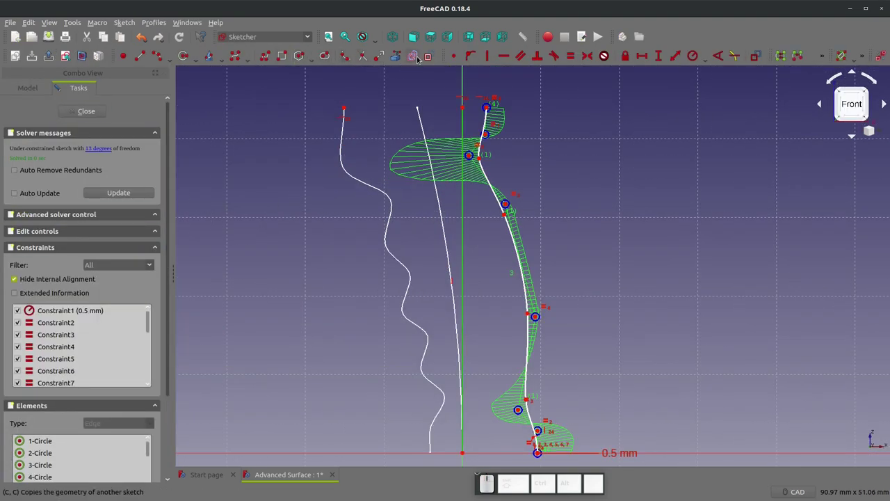
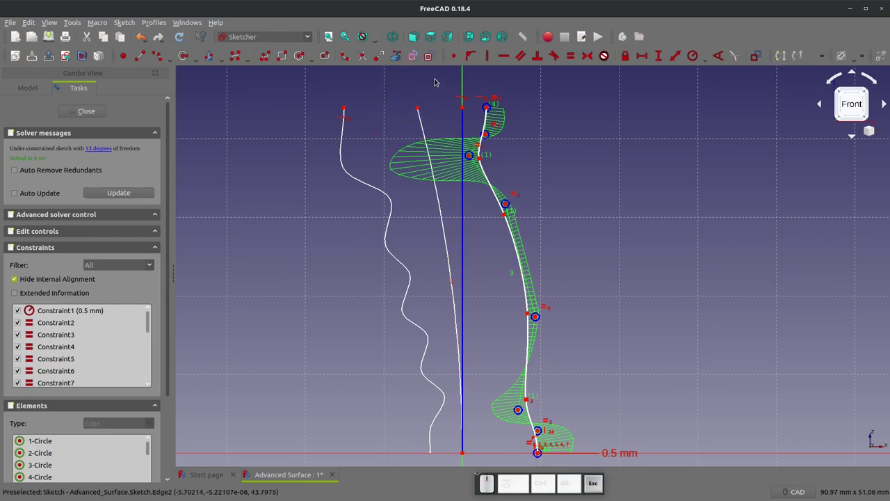
pyautogui.click(152, 54)
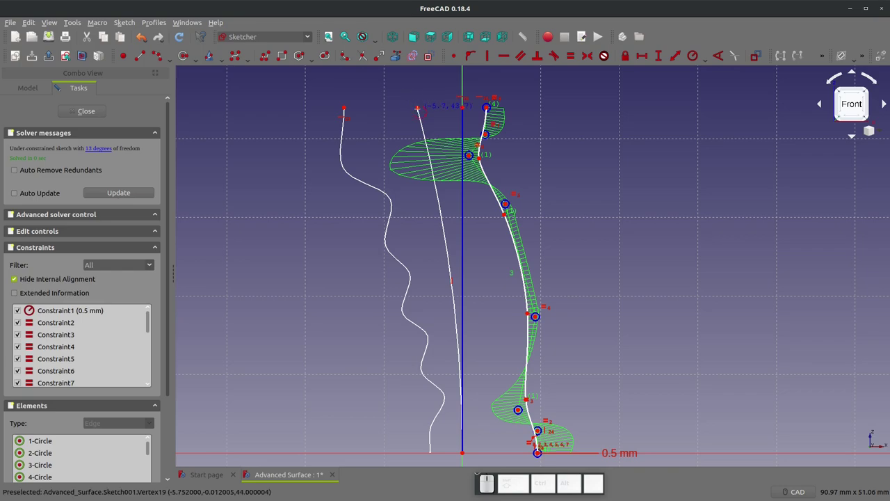
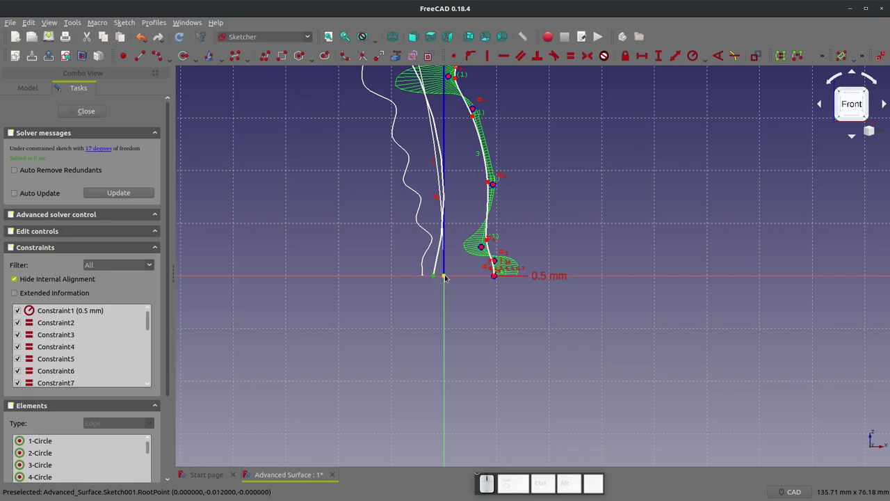
# Draw a B-spline from the origin up to the referenced top point and close Sketch001
pyautogui.click(443, 279)
pyautogui.click(458, 60)
pyautogui.scroll(-3)
pyautogui.scroll(3)
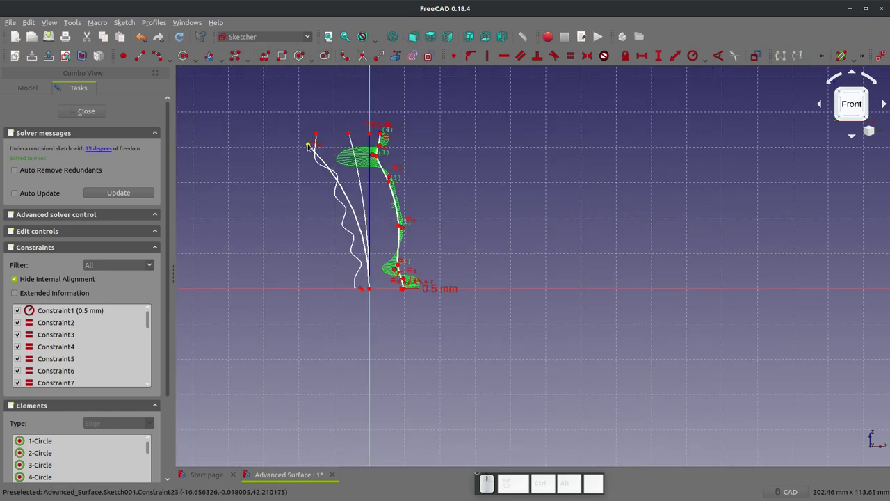
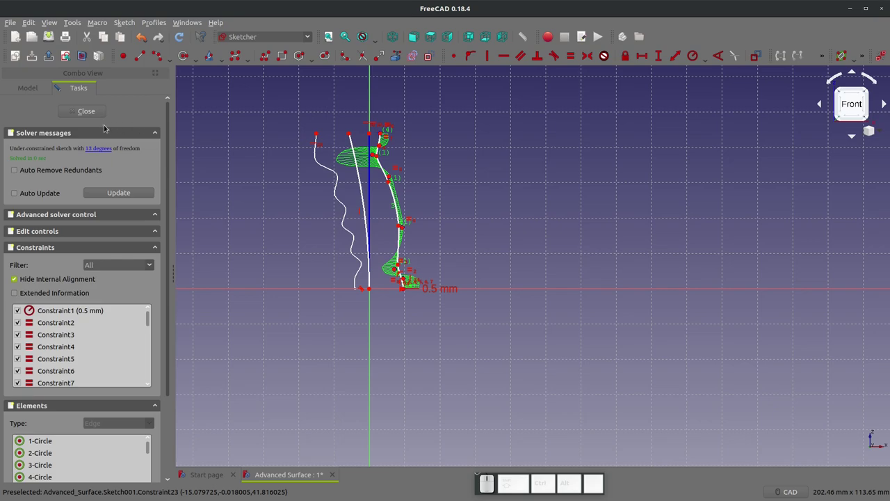
pyautogui.click(79, 107)
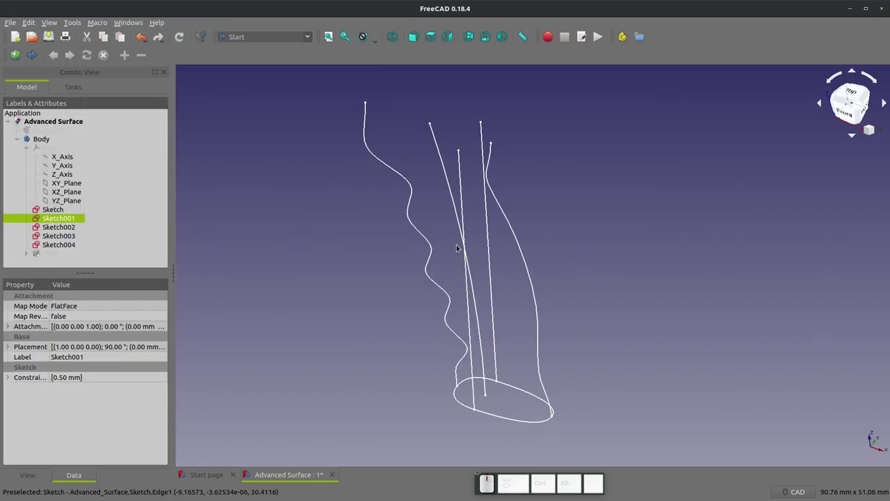
# Delete the straight-line Sketch004, confirming removal of its linked Sketch005 too
pyautogui.click(458, 183)
pyautogui.rightClick(49, 249)
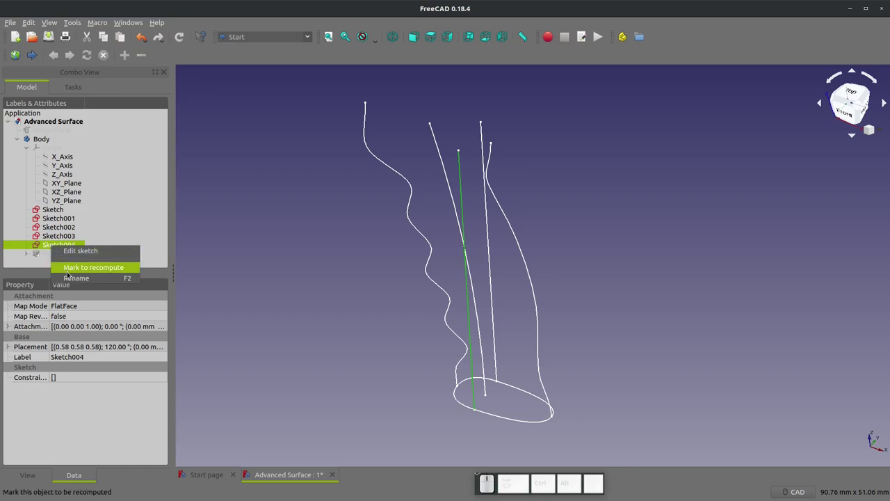
pyautogui.click(152, 213)
pyautogui.click(69, 241)
pyautogui.click(64, 241)
pyautogui.click(62, 248)
pyautogui.press('Delete')
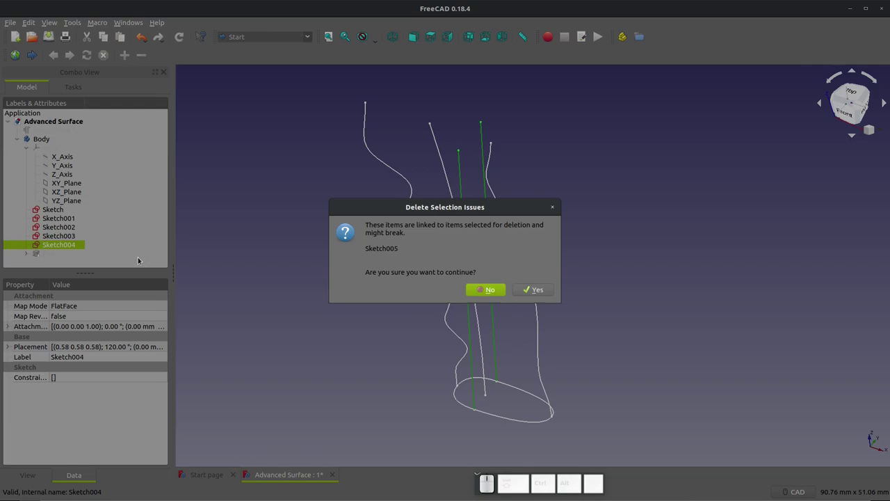
pyautogui.click(525, 291)
pyautogui.scroll(-3)
pyautogui.scroll(-3)
pyautogui.scroll(3)
pyautogui.click(294, 37)
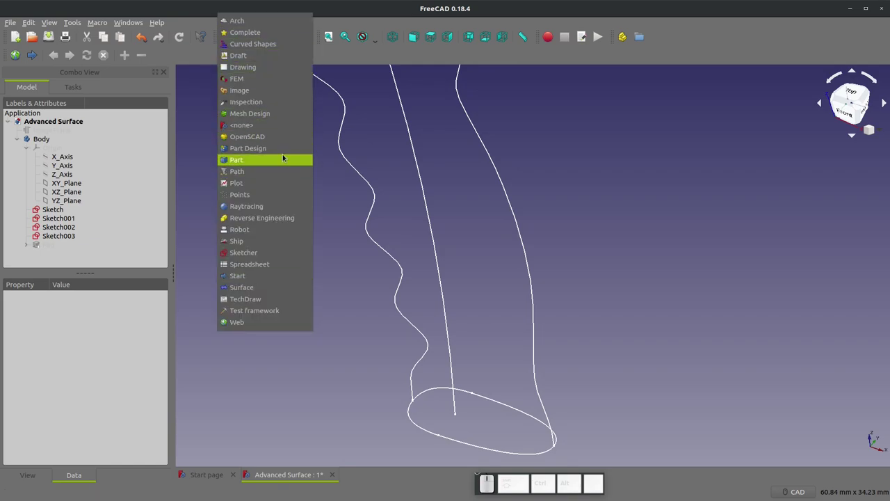
# In Part Design, create a datum plane on XZ_Plane translated to a Sketch002 vertex
pyautogui.click(286, 148)
pyautogui.click(243, 99)
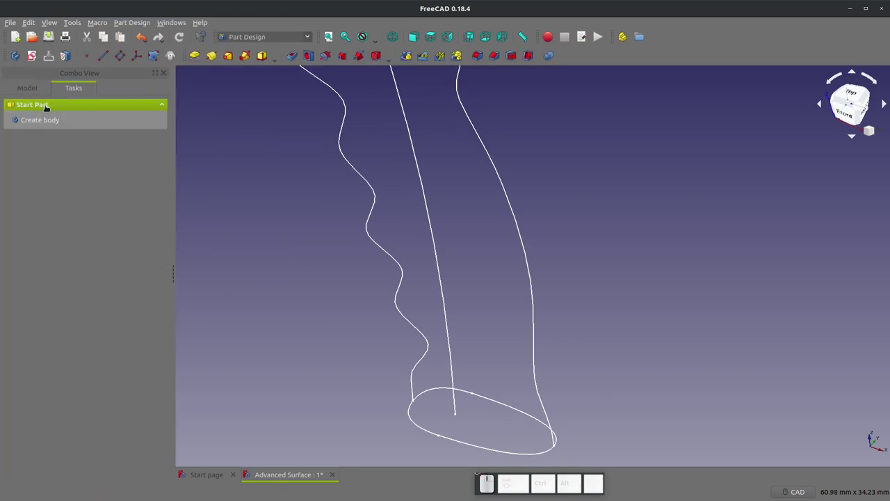
pyautogui.click(32, 92)
pyautogui.click(63, 195)
pyautogui.click(118, 62)
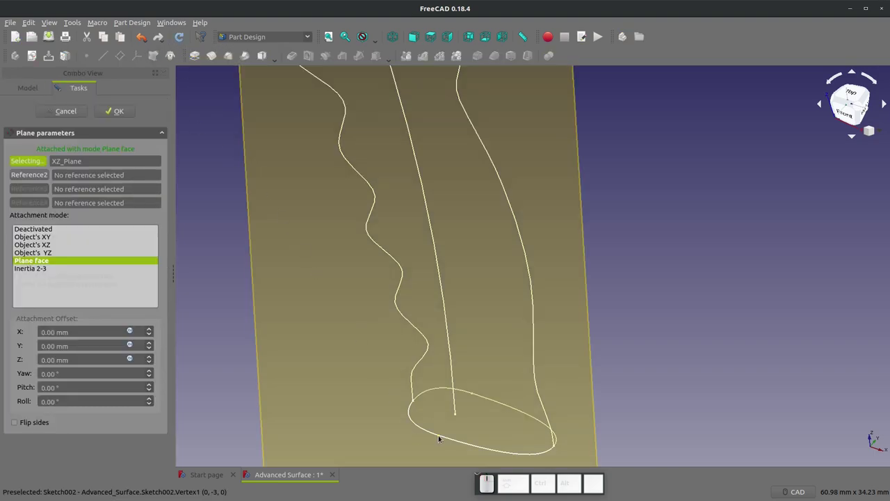
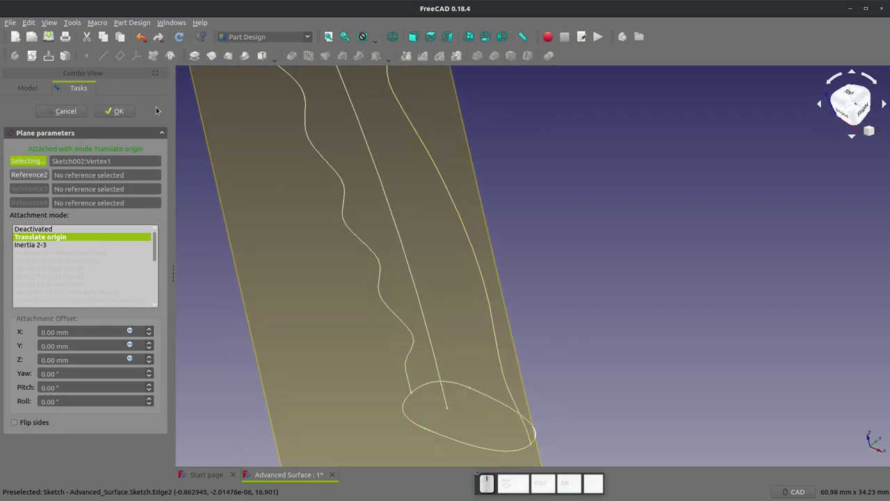
pyautogui.click(130, 113)
pyautogui.scroll(-3)
# Create Sketch006 on the new datum plane, hide the plane, and begin the guide curve at its top
pyautogui.click(291, 189)
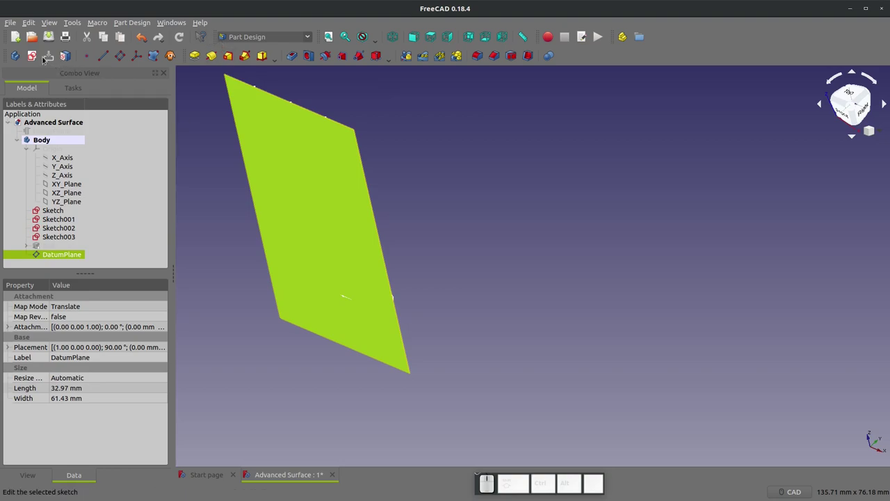
pyautogui.click(26, 57)
pyautogui.click(331, 203)
pyautogui.press('space')
pyautogui.click(335, 215)
pyautogui.click(22, 88)
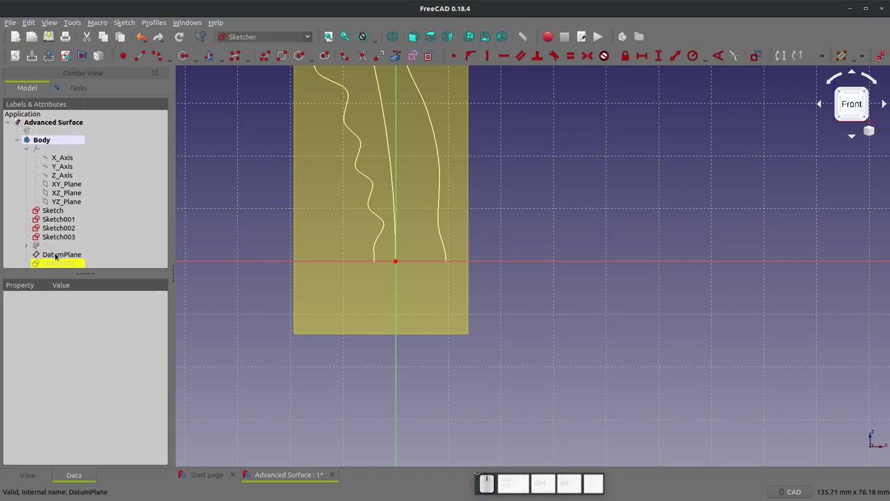
pyautogui.click(56, 264)
pyautogui.click(57, 261)
pyautogui.press('space')
pyautogui.scroll(-3)
pyautogui.scroll(3)
pyautogui.click(395, 58)
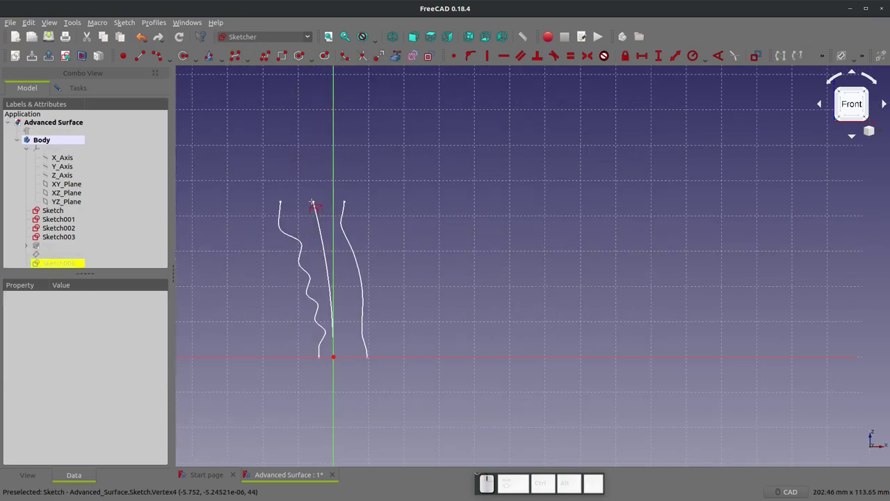
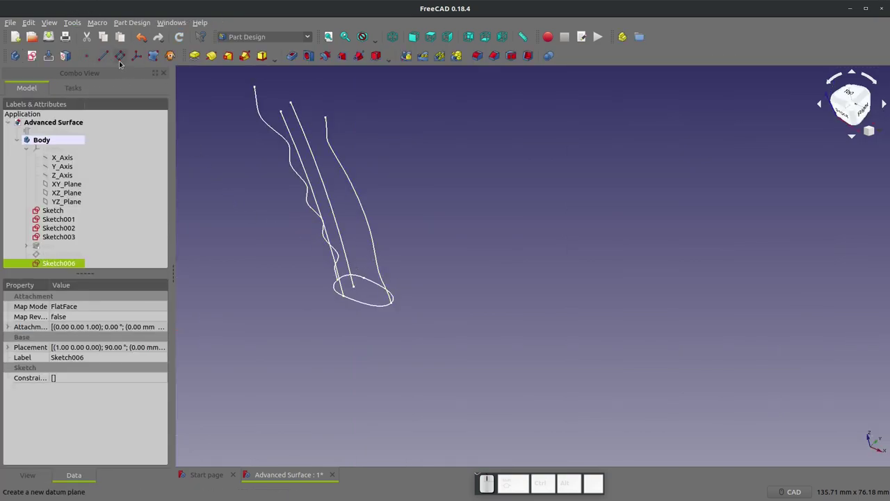
# Create DatumPlane001 on XZ_Plane at Sketch002:Vertex3 and sketch a B-spline guide curve, Sketch007, on it
pyautogui.click(64, 198)
pyautogui.click(119, 57)
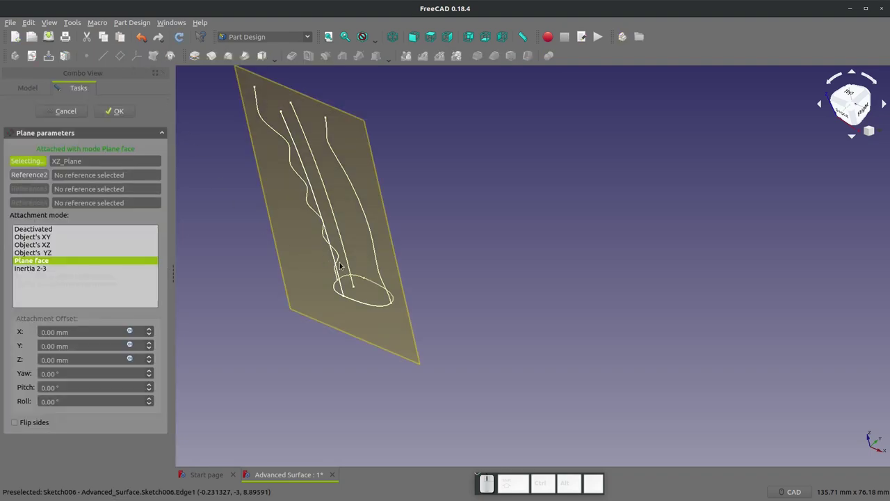
pyautogui.click(361, 282)
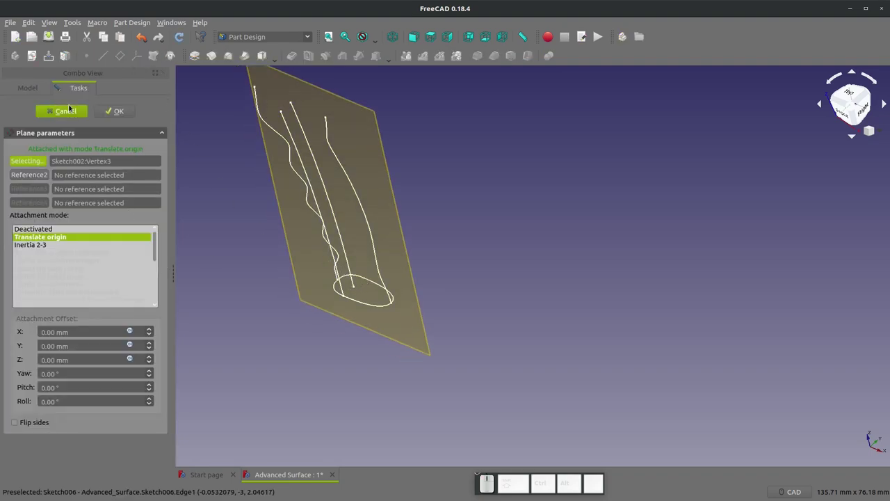
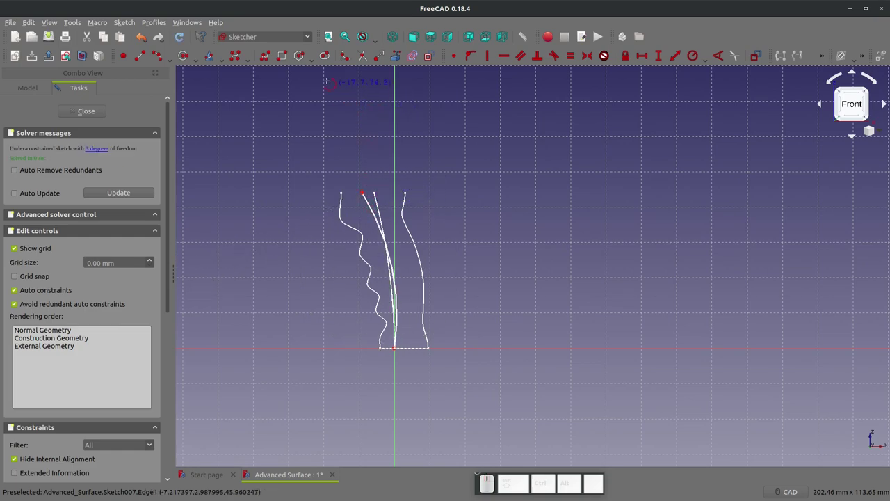
pyautogui.press('Escape')
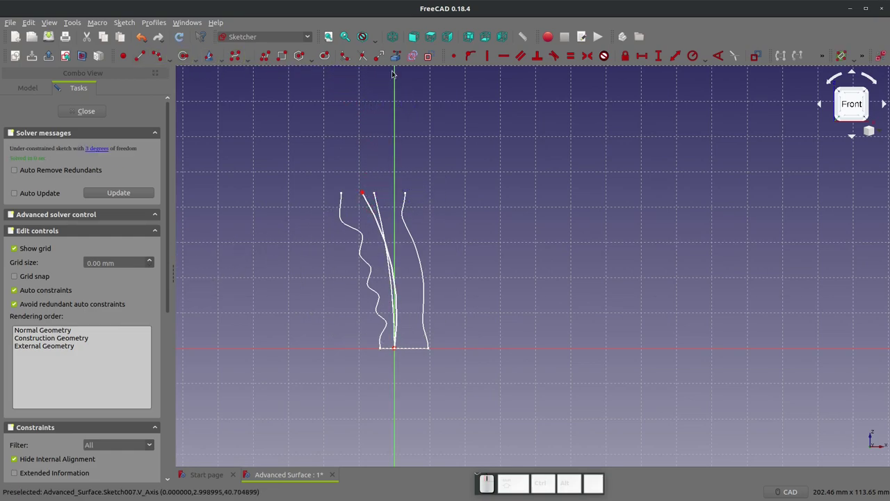
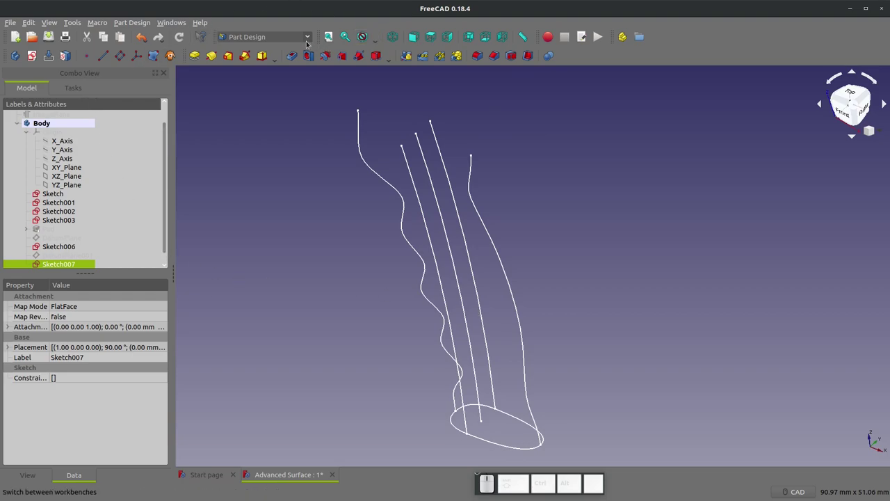
# In Curved Shapes, select four sketches and create a first Curved Array
pyautogui.click(303, 46)
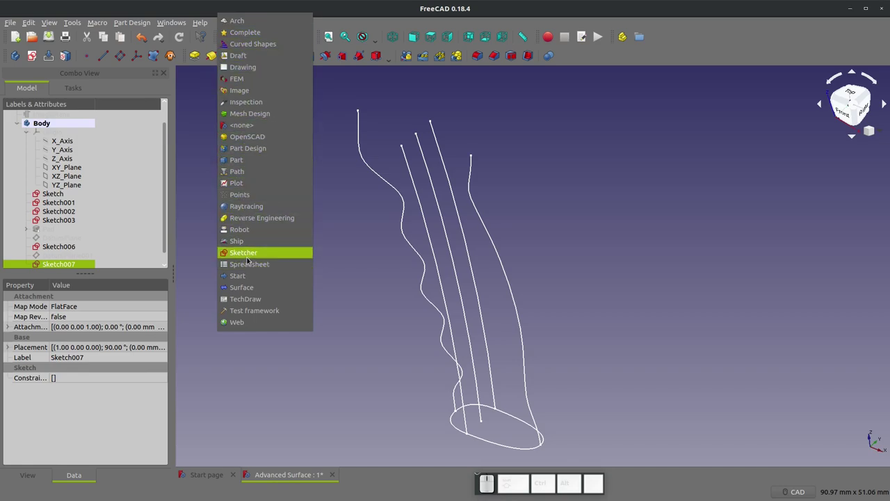
pyautogui.click(246, 43)
pyautogui.scroll(3)
pyautogui.scroll(-3)
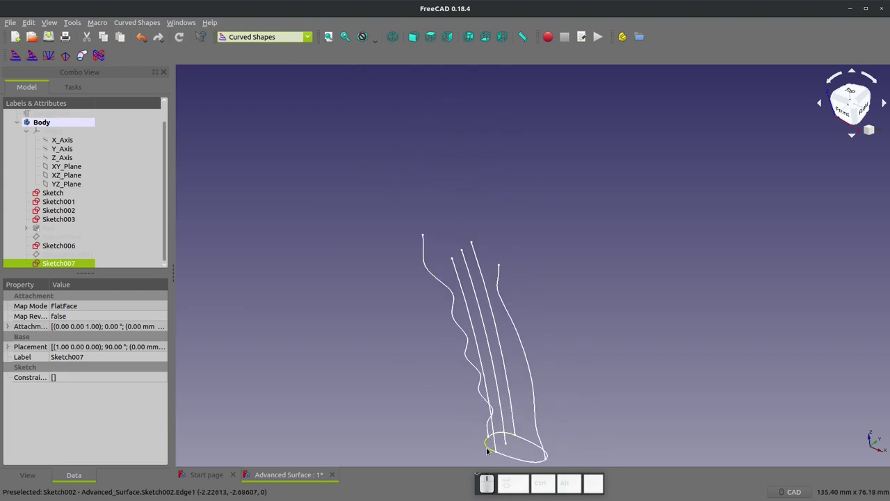
pyautogui.click(485, 452)
pyautogui.click(480, 402)
pyautogui.click(452, 273)
pyautogui.click(475, 258)
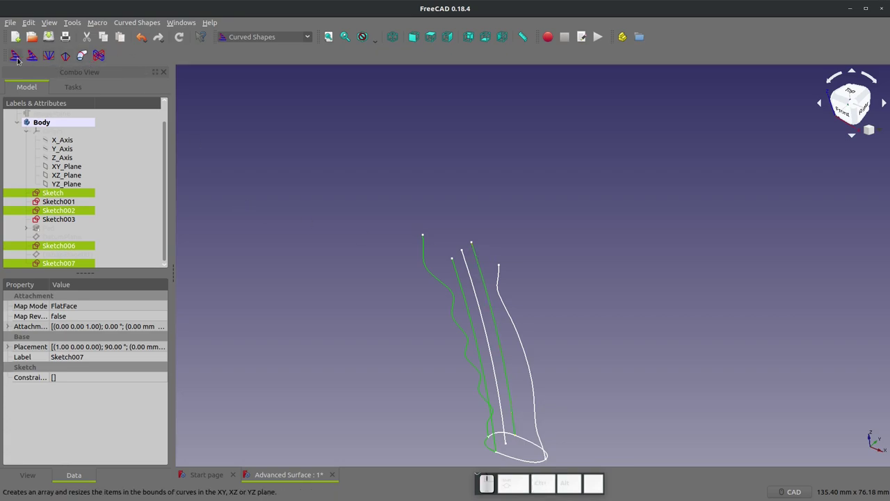
pyautogui.click(12, 60)
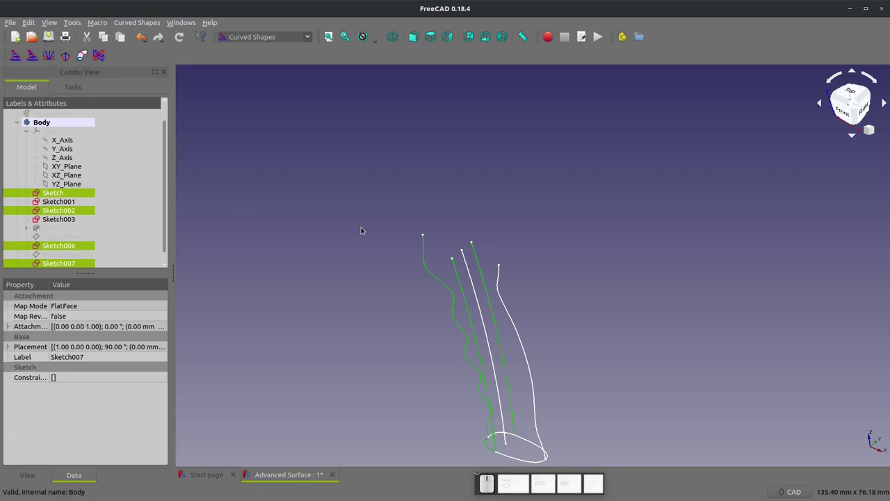
pyautogui.click(14, 59)
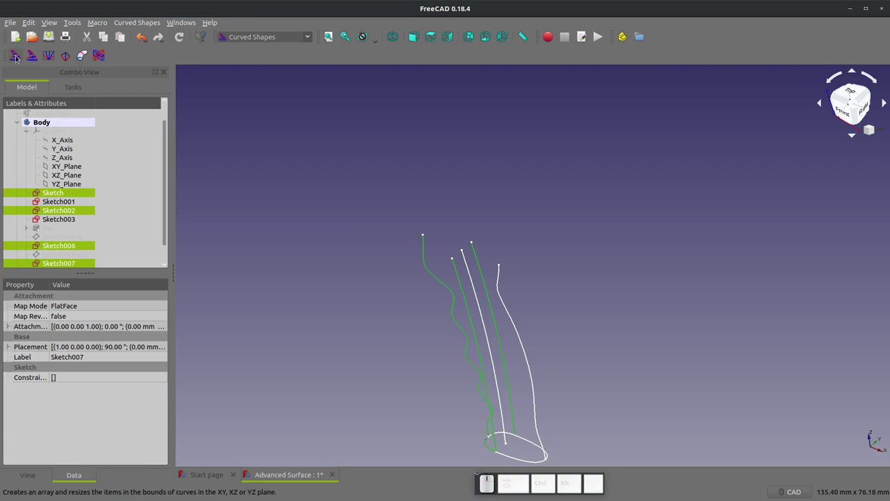
pyautogui.scroll(-3)
pyautogui.click(66, 269)
# Delete the wrongly based CurvedArray
pyautogui.press('Delete')
pyautogui.click(66, 267)
pyautogui.press('space')
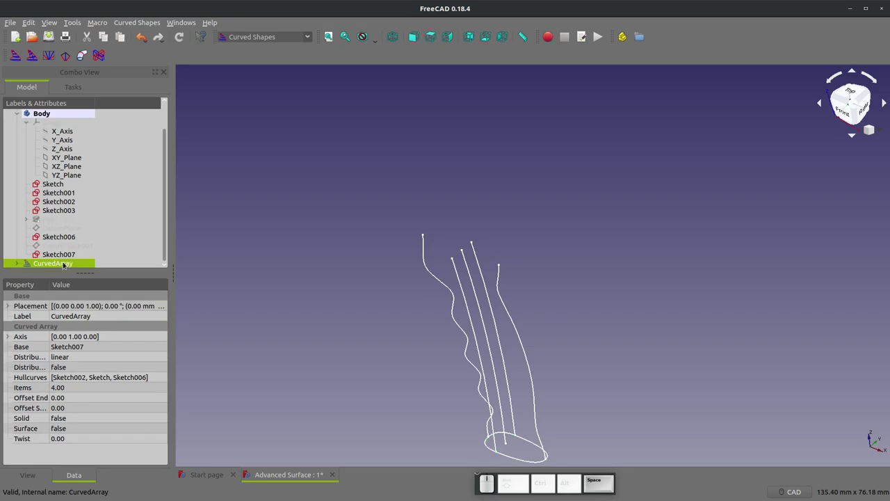
pyautogui.rightClick(61, 265)
pyautogui.click(114, 405)
pyautogui.scroll(-3)
pyautogui.scroll(3)
pyautogui.scroll(3)
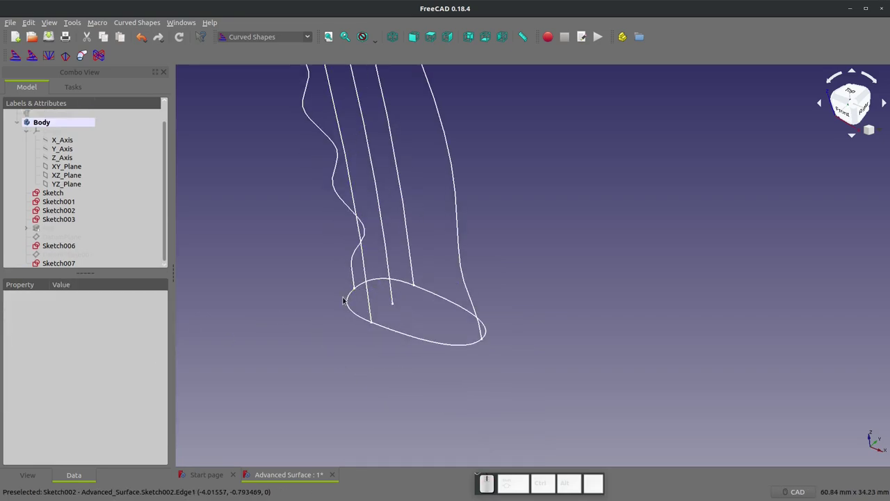
# Reselect Sketch, Sketch006, Sketch007 with Sketch002 as base and create the Curved Array
pyautogui.click(343, 302)
pyautogui.click(349, 254)
pyautogui.click(354, 255)
pyautogui.click(360, 260)
pyautogui.click(412, 237)
pyautogui.scroll(-3)
pyautogui.middleClick(401, 243)
pyautogui.scroll(-3)
pyautogui.middleClick(376, 126)
pyautogui.scroll(3)
pyautogui.middleClick(346, 91)
pyautogui.click(17, 54)
pyautogui.scroll(3)
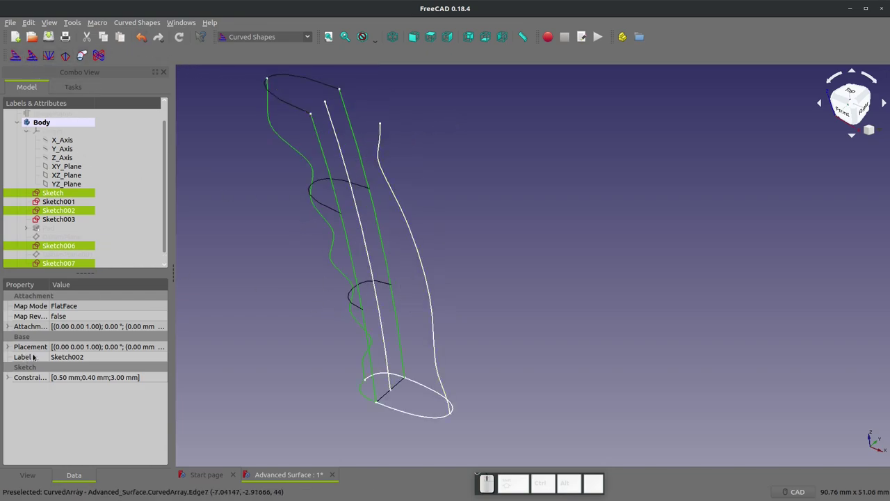
pyautogui.scroll(-3)
pyautogui.click(60, 265)
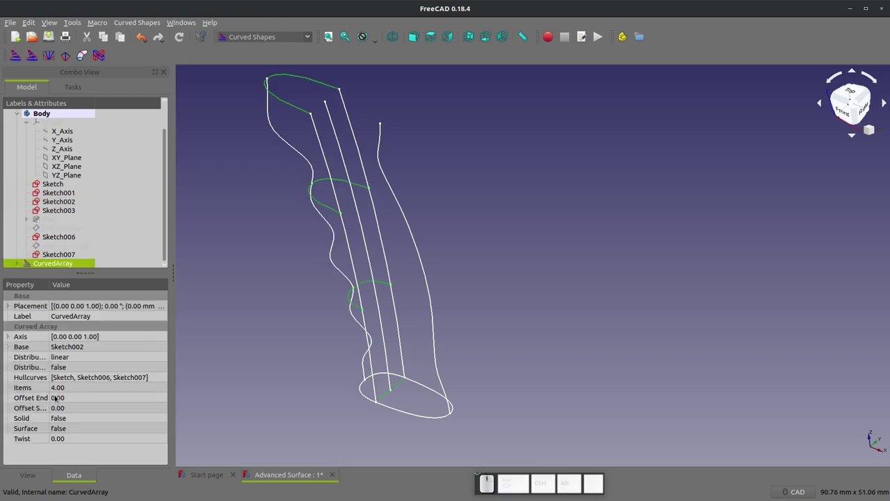
# Set the CurvedArray's Surface to true and its Items to 50
pyautogui.click(56, 432)
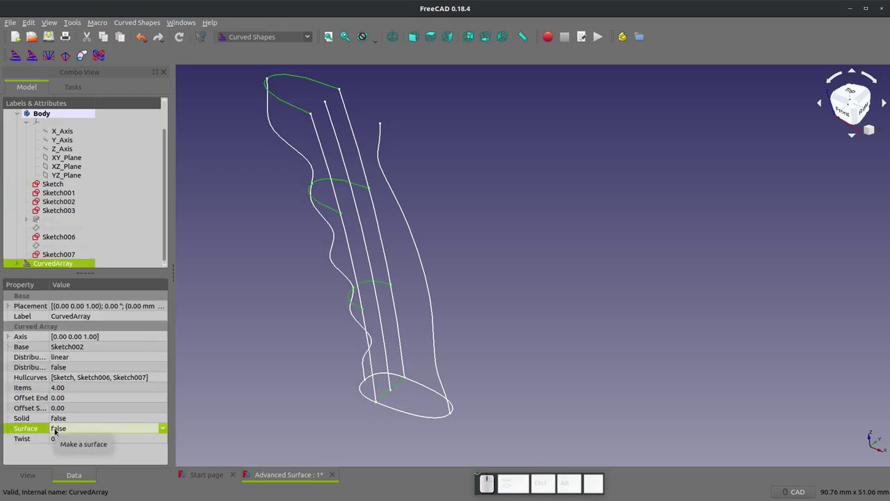
pyautogui.click(53, 432)
pyautogui.click(53, 447)
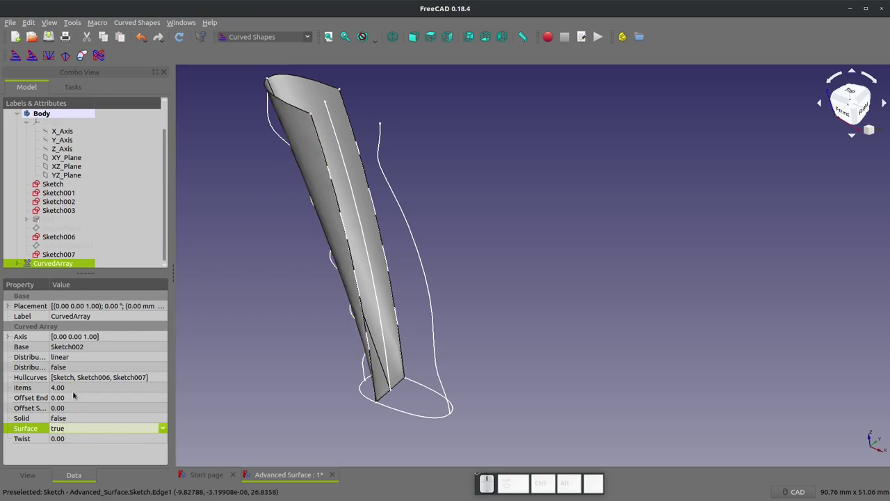
pyautogui.click(71, 390)
pyautogui.press('KP_5')
pyautogui.press('KP_0')
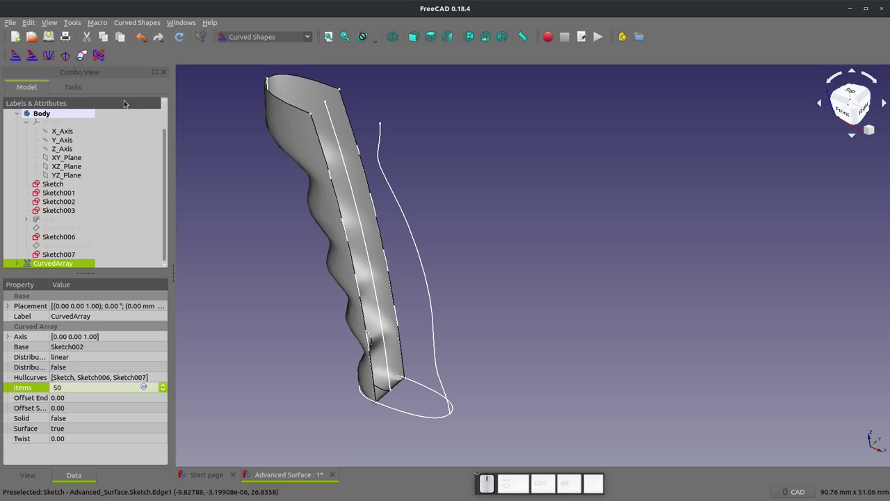
pyautogui.click(51, 36)
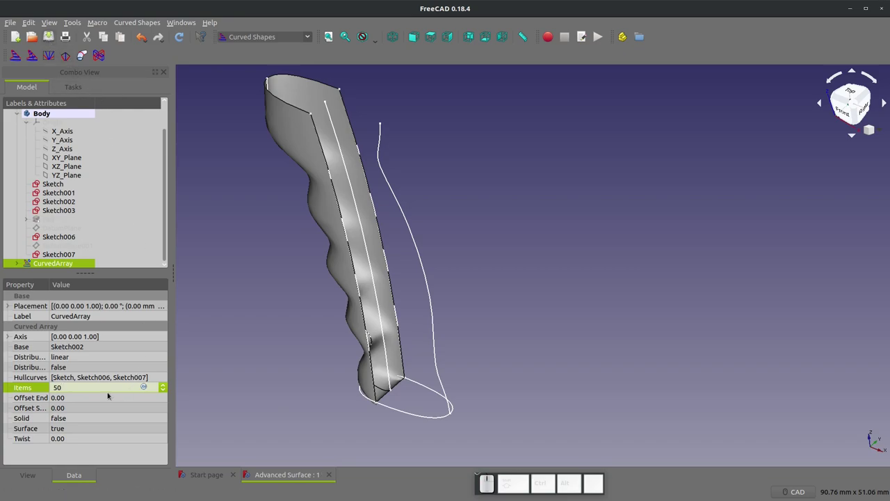
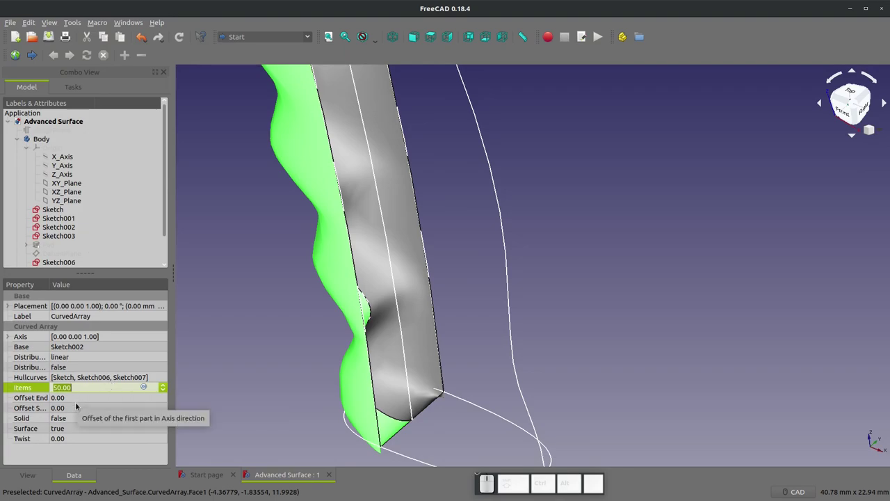
# Try item counts of 40, 30 and 10, then settle back on 50 items
pyautogui.press('KP_4')
pyautogui.press('KP_0')
pyautogui.press('BackSpace')
pyautogui.press('KP_3')
pyautogui.press('KP_0')
pyautogui.press('BackSpace')
pyautogui.press('KP_1')
pyautogui.press('KP_0')
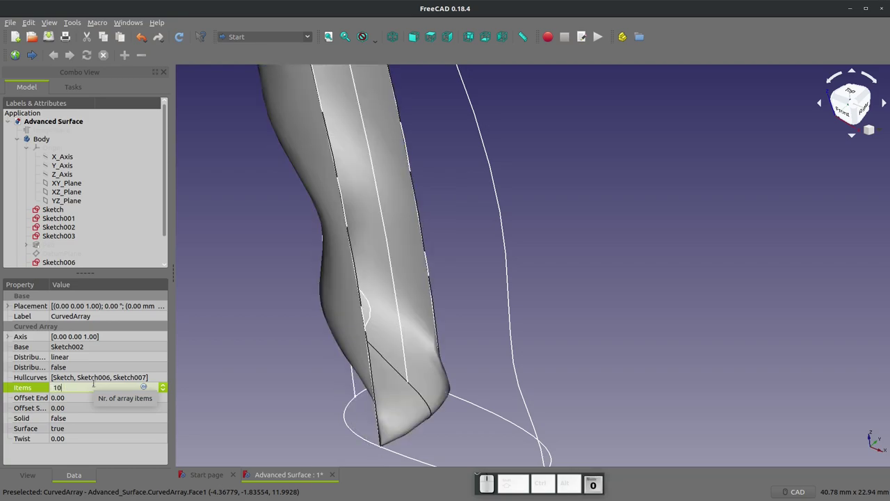
pyautogui.press('BackSpace')
pyautogui.press('KP_5')
pyautogui.press('KP_0')
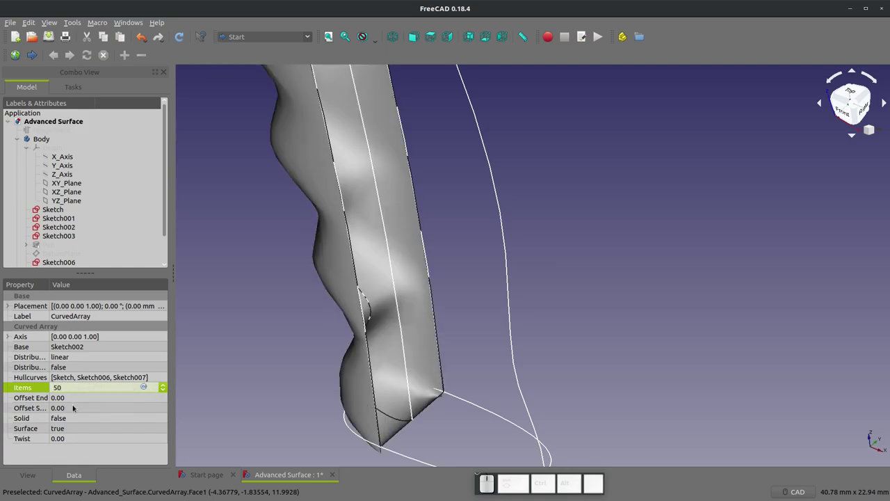
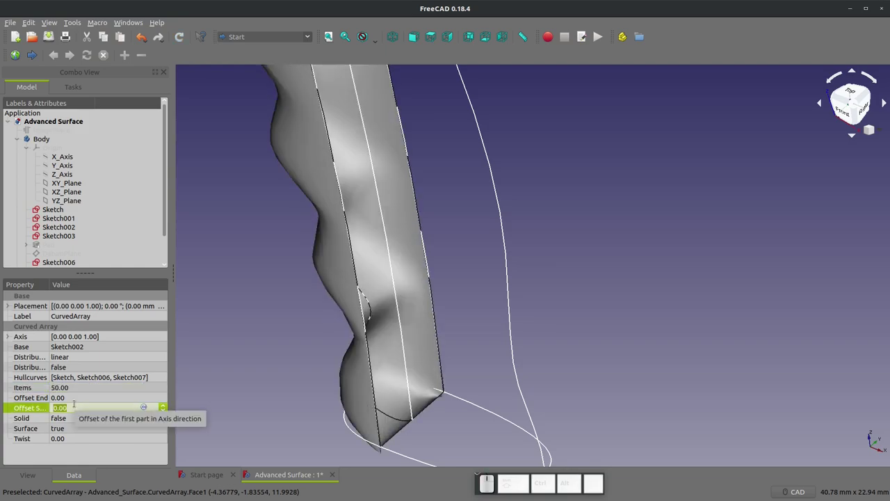
# Set the CurvedArray's Offset Start to 0.07
pyautogui.press('KP_Decimal')
pyautogui.press('KP_0')
pyautogui.press('KP_7')
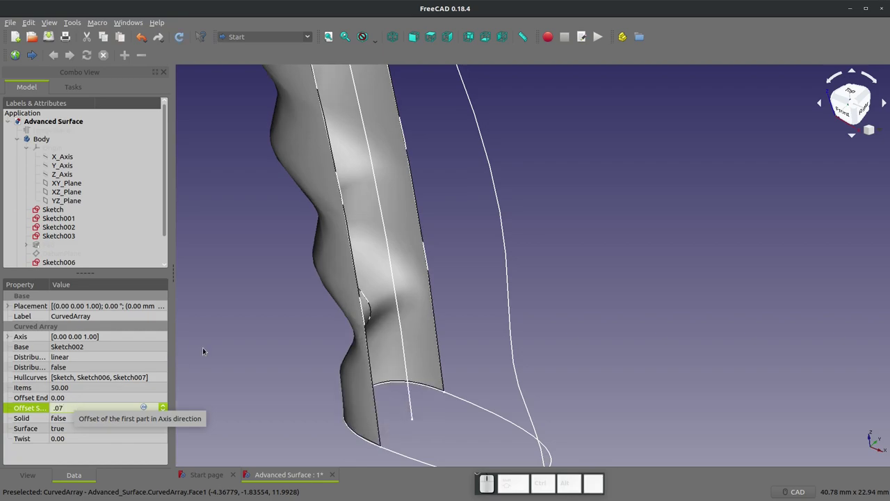
# Hide the first curved-array surface to clear the view
pyautogui.click(228, 336)
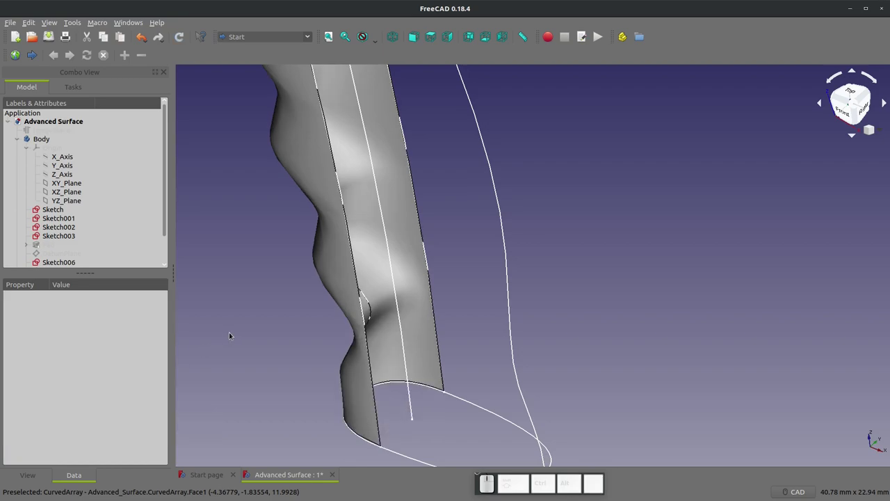
pyautogui.scroll(-3)
pyautogui.scroll(3)
pyautogui.middleClick(218, 230)
pyautogui.scroll(3)
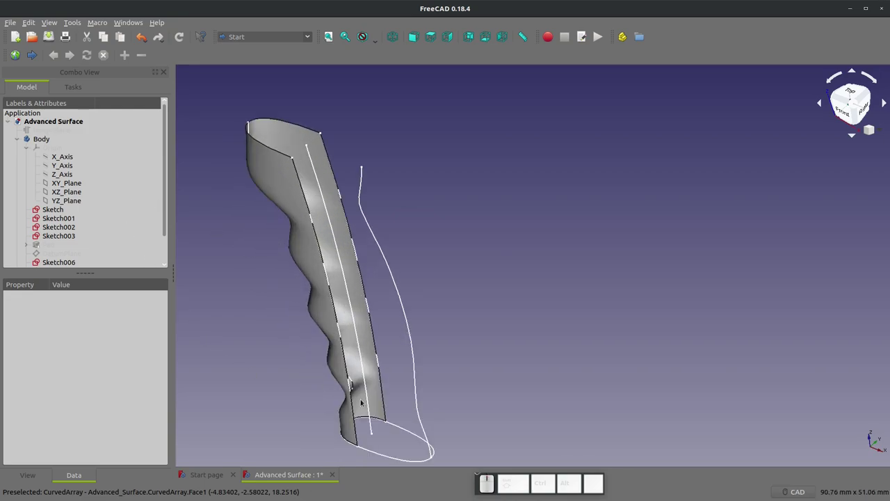
pyautogui.middleClick(409, 437)
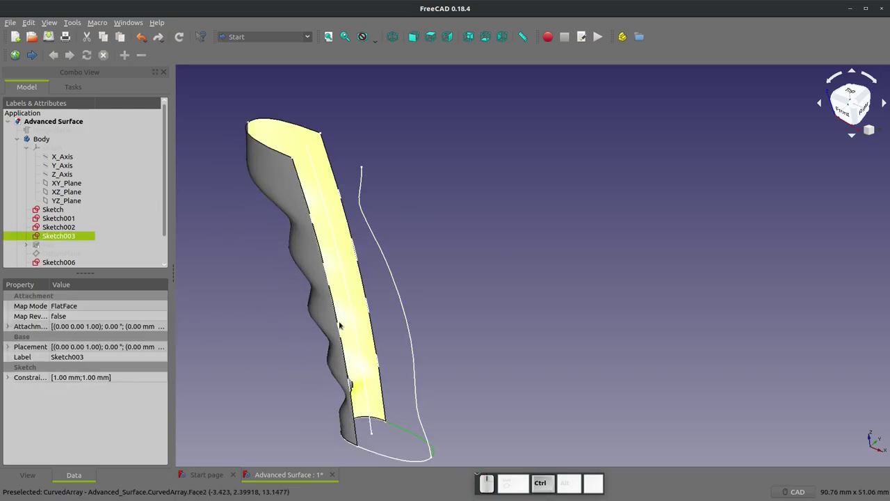
pyautogui.click(338, 326)
pyautogui.click(324, 328)
pyautogui.press('space')
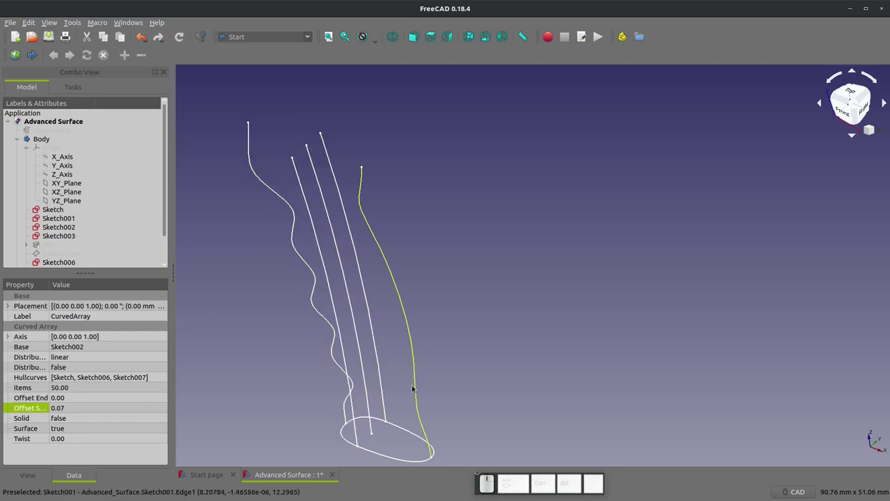
# Select Sketch003 with guides Sketch001 and Sketch006 and create CurvedArray001 in Curved Shapes
pyautogui.click(413, 439)
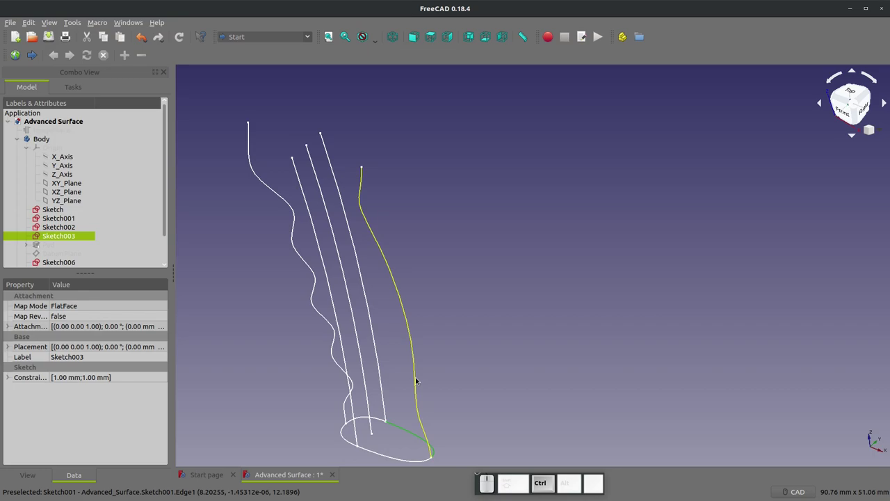
pyautogui.click(414, 381)
pyautogui.click(375, 365)
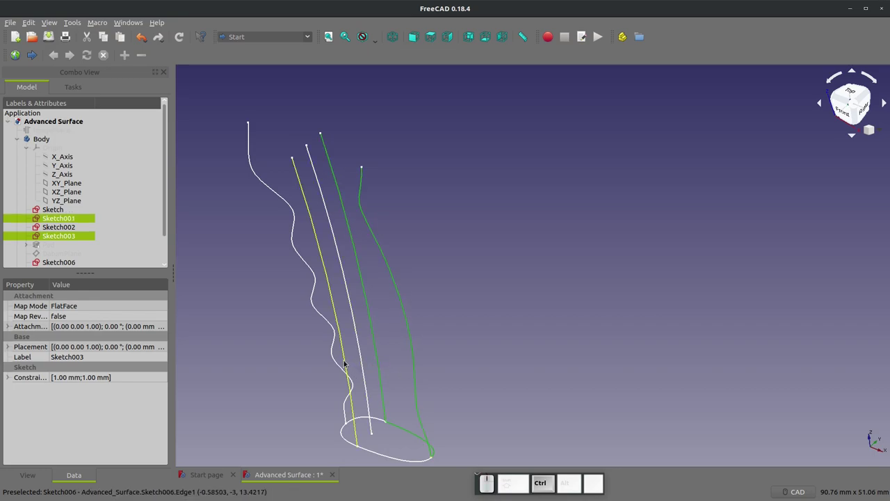
pyautogui.click(342, 364)
pyautogui.middleClick(176, 180)
pyautogui.click(281, 43)
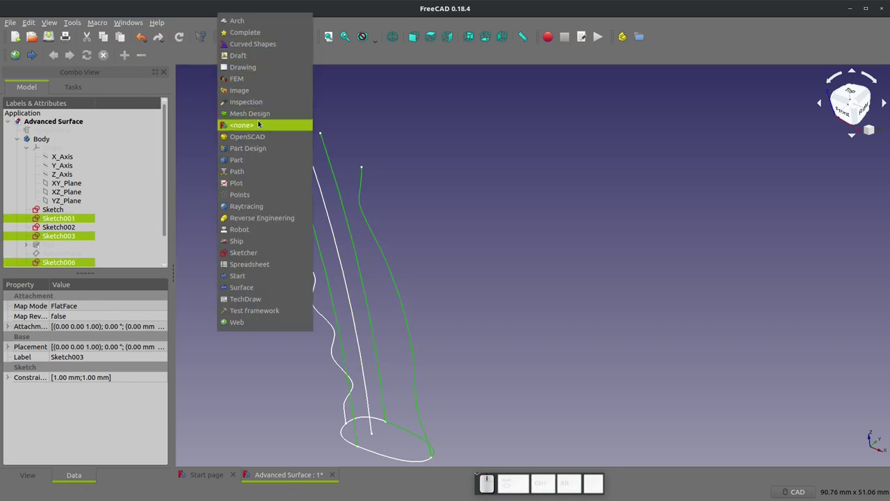
pyautogui.click(248, 51)
pyautogui.middleClick(86, 49)
pyautogui.click(18, 57)
pyautogui.scroll(-3)
pyautogui.scroll(3)
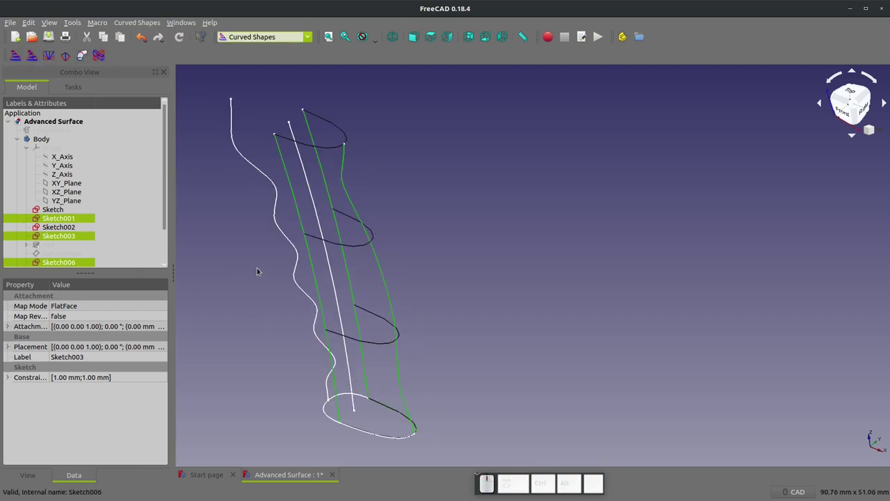
pyautogui.click(67, 250)
# Set CurvedArray001's Surface to true and its Items to 50
pyautogui.scroll(-3)
pyautogui.click(52, 269)
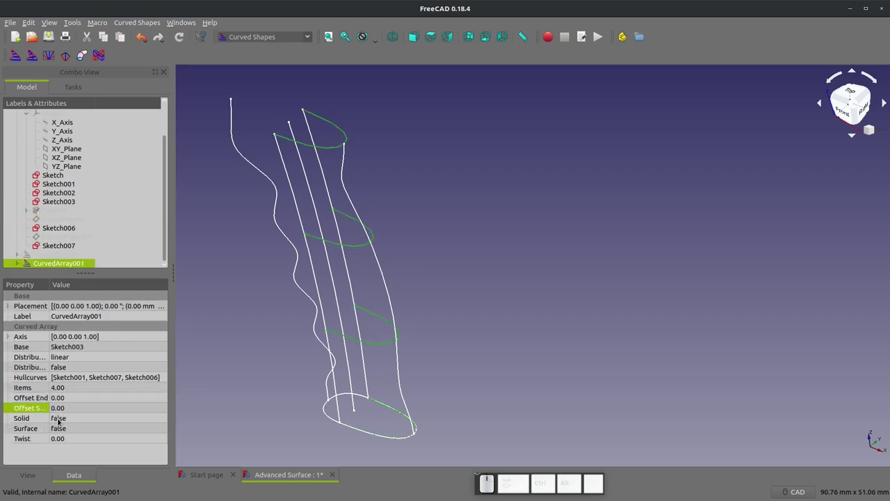
pyautogui.click(59, 433)
pyautogui.click(60, 446)
pyautogui.click(70, 394)
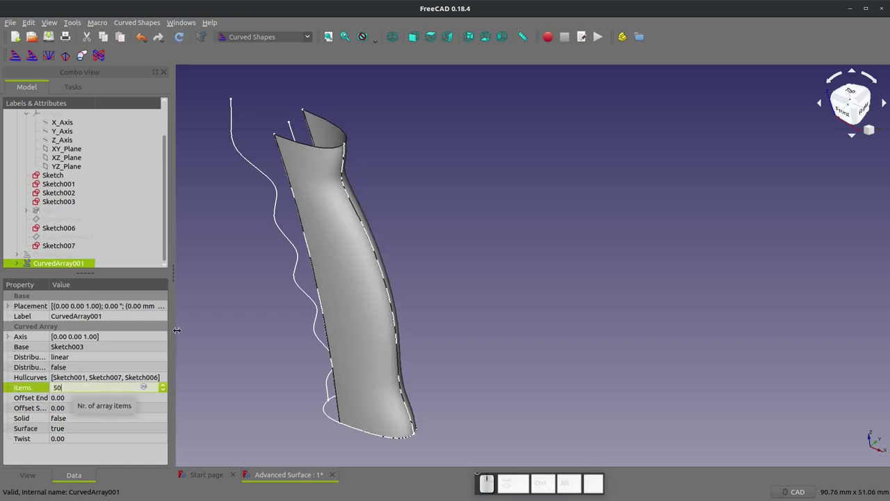
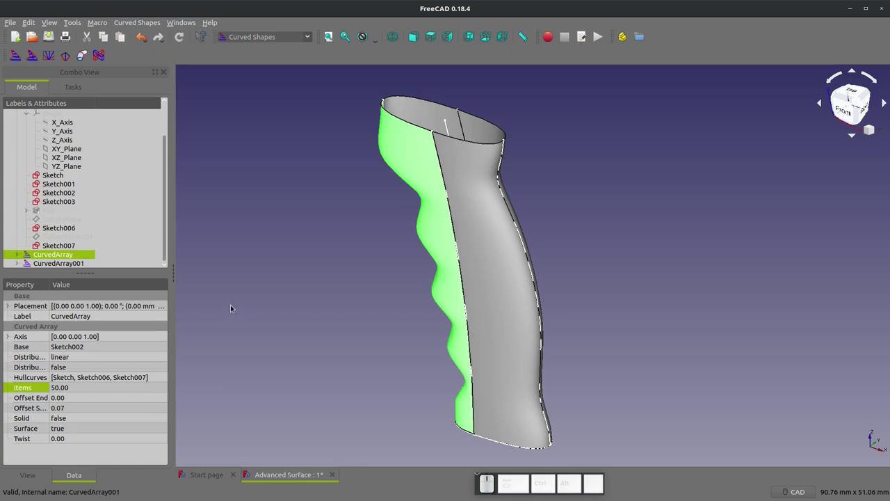
# Show CurvedArray again and hide the five sketches beneath it in the tree
pyautogui.click(229, 309)
pyautogui.click(54, 185)
pyautogui.click(52, 178)
pyautogui.press('space')
pyautogui.click(55, 191)
pyautogui.press('space')
pyautogui.click(54, 198)
pyautogui.press('space')
pyautogui.click(51, 208)
pyautogui.press('space')
pyautogui.click(55, 225)
pyautogui.press('space')
pyautogui.click(57, 246)
pyautogui.press('space')
# Show the Pad block again and select Pad together with CurvedArray
pyautogui.click(52, 214)
pyautogui.press('space')
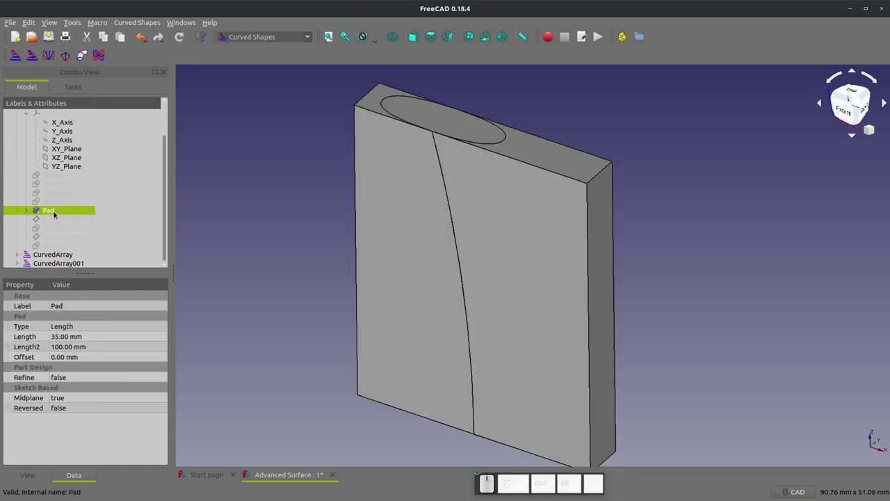
pyautogui.click(65, 243)
pyautogui.click(55, 215)
pyautogui.click(56, 255)
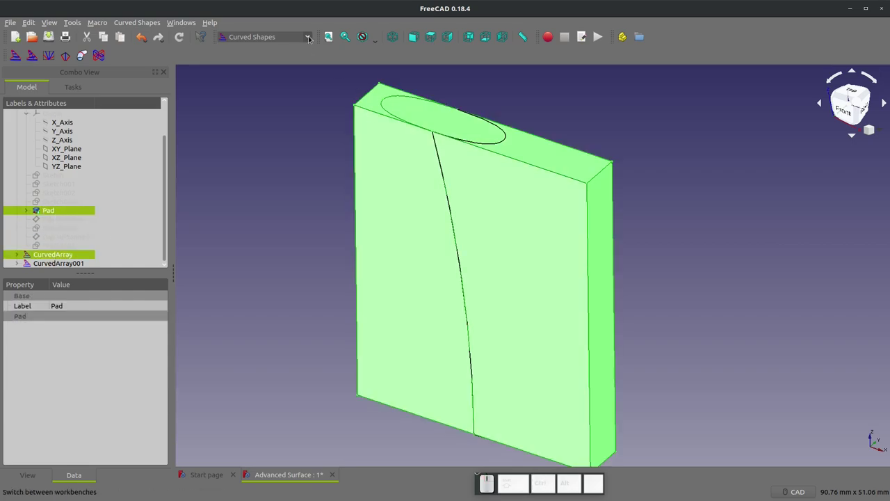
pyautogui.click(309, 38)
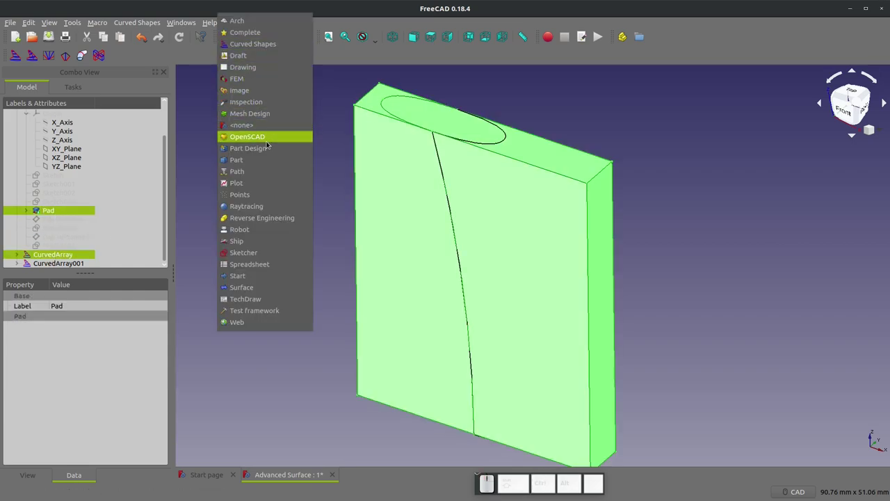
# In the Part workbench, slice Pad apart with CurvedArray and remove the unwanted offcut piece
pyautogui.click(258, 163)
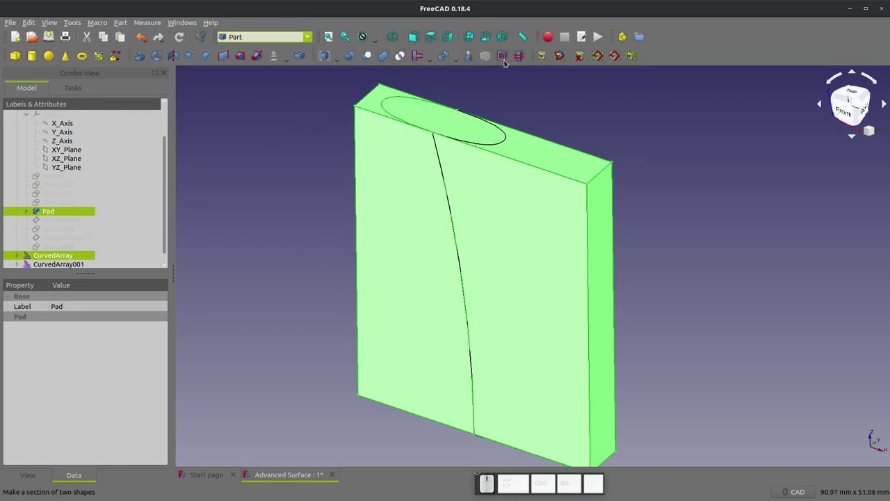
pyautogui.click(455, 56)
pyautogui.click(455, 86)
pyautogui.scroll(-3)
pyautogui.click(58, 261)
pyautogui.click(14, 261)
pyautogui.click(44, 269)
pyautogui.scroll(-3)
pyautogui.click(50, 263)
pyautogui.click(48, 248)
pyautogui.press('Delete')
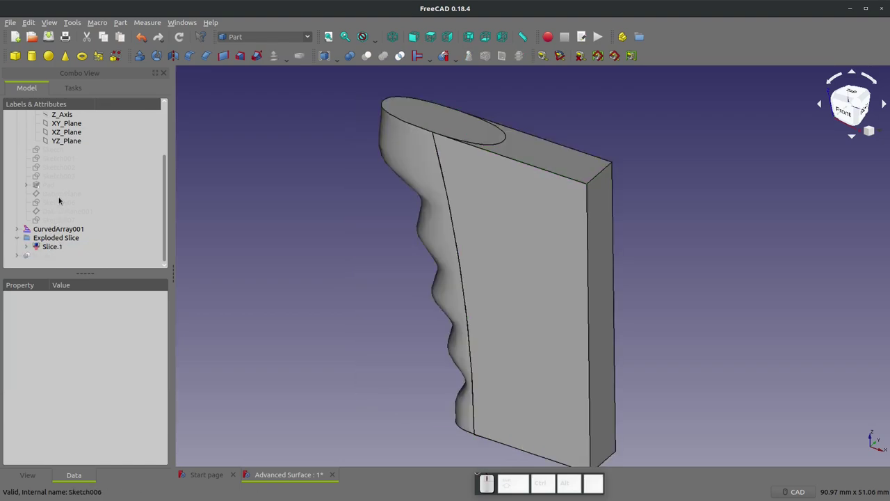
# Slice the remaining piece Slice.1 with CurvedArray001 and remove that offcut, leaving Slice001.1
pyautogui.click(48, 252)
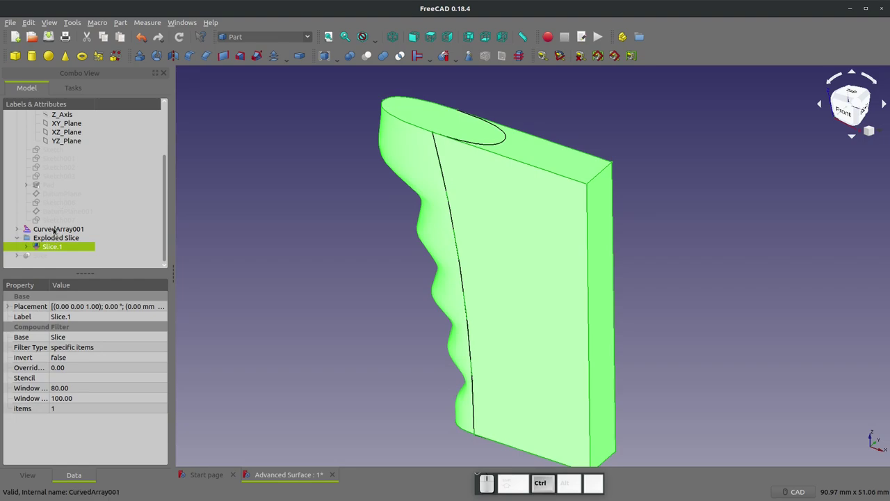
pyautogui.click(52, 231)
pyautogui.click(444, 57)
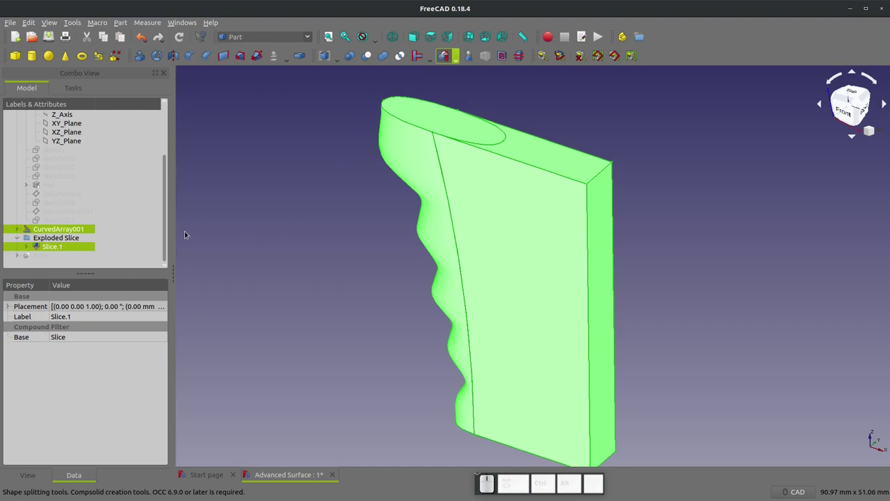
pyautogui.scroll(-3)
pyautogui.scroll(3)
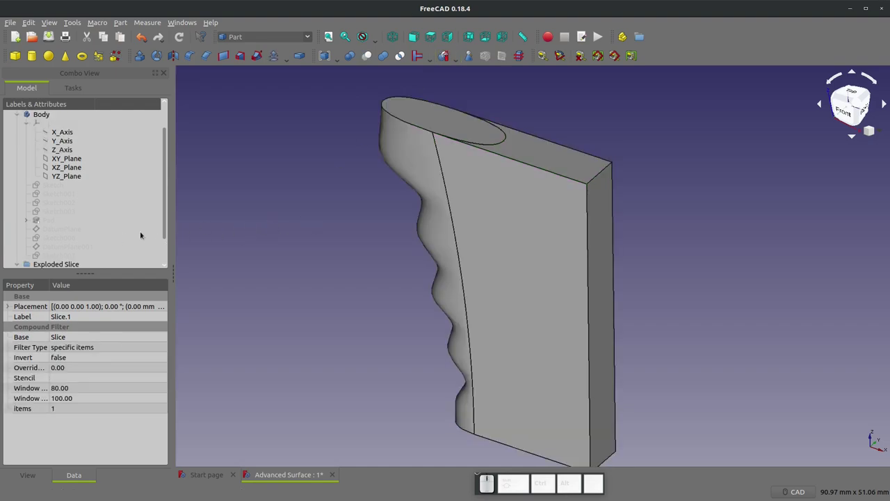
pyautogui.scroll(-3)
pyautogui.click(18, 253)
pyautogui.scroll(-3)
pyautogui.click(52, 246)
pyautogui.press('Delete')
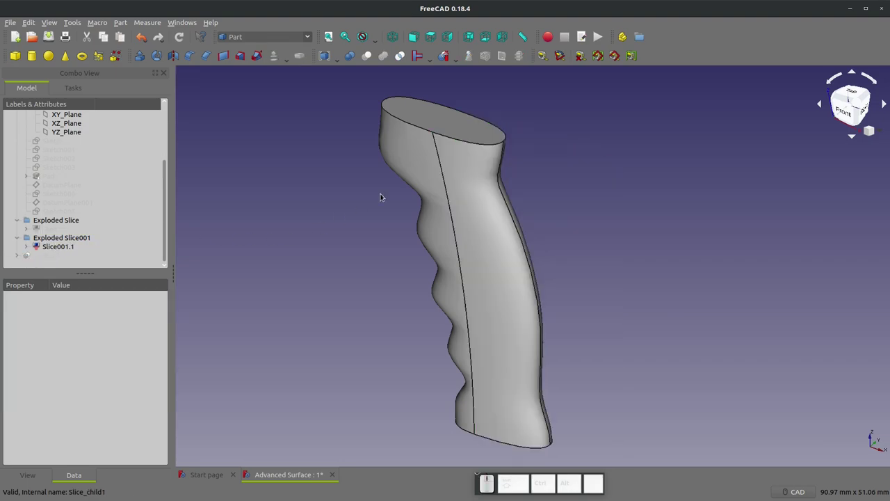
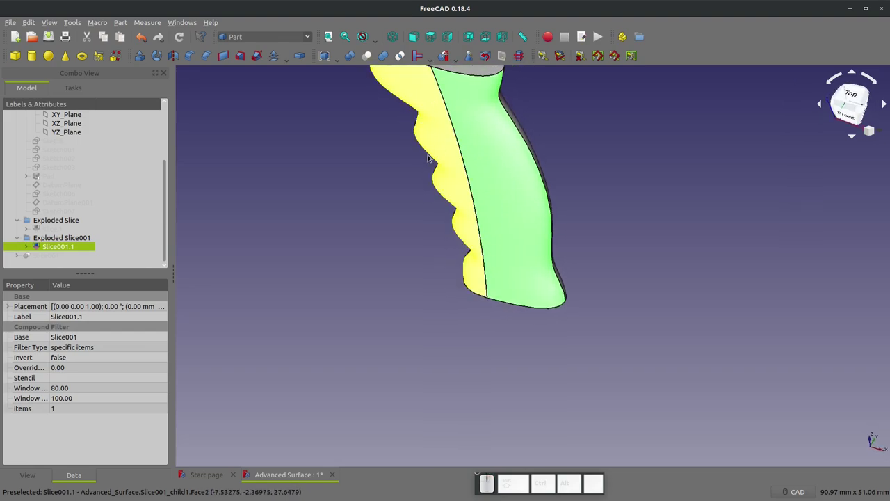
pyautogui.scroll(-3)
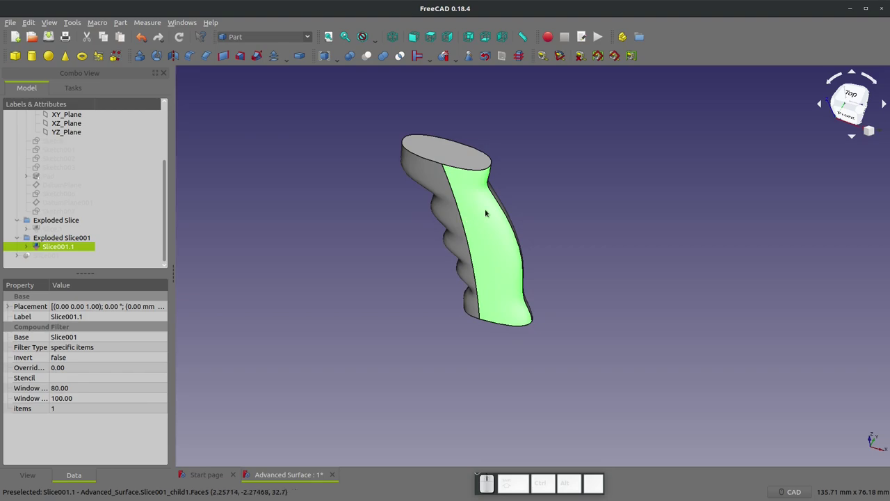